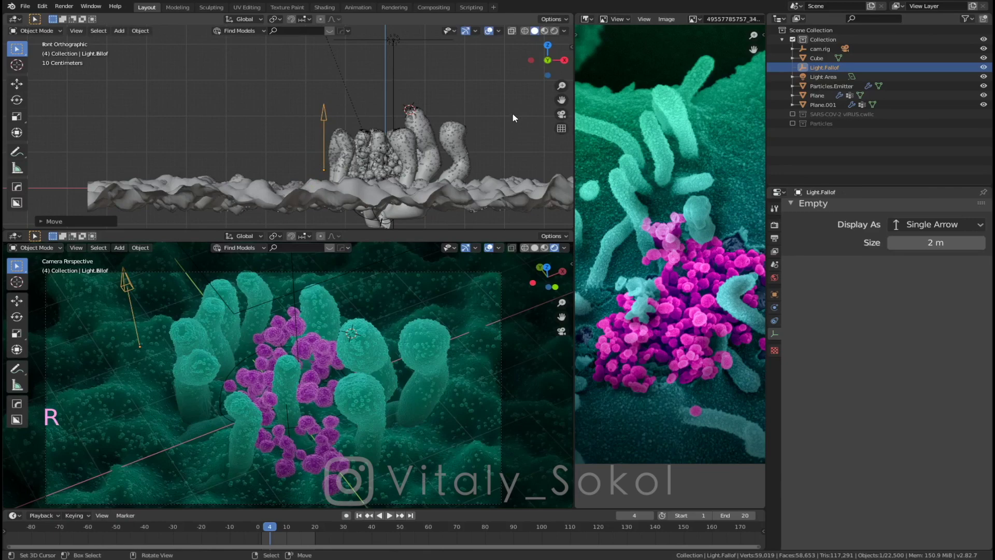
Step: Orbit around the teal tubes and magenta clusters, then maximize that viewport to fill the window
left_click(551, 107)
key("n")
key("r")
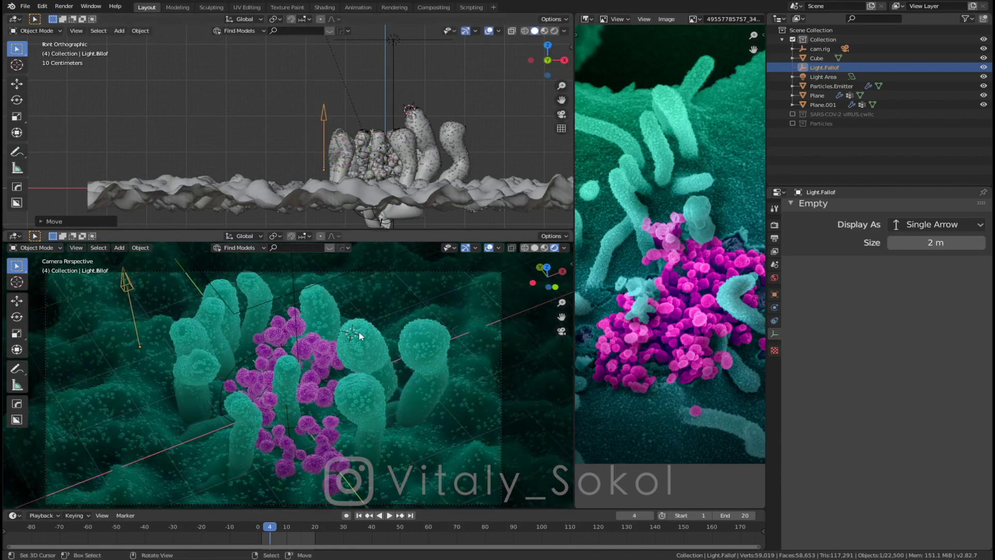
middle_click(345, 344)
middle_click(211, 387)
middle_click(336, 326)
middle_click(371, 357)
middle_click(364, 295)
middle_click(376, 352)
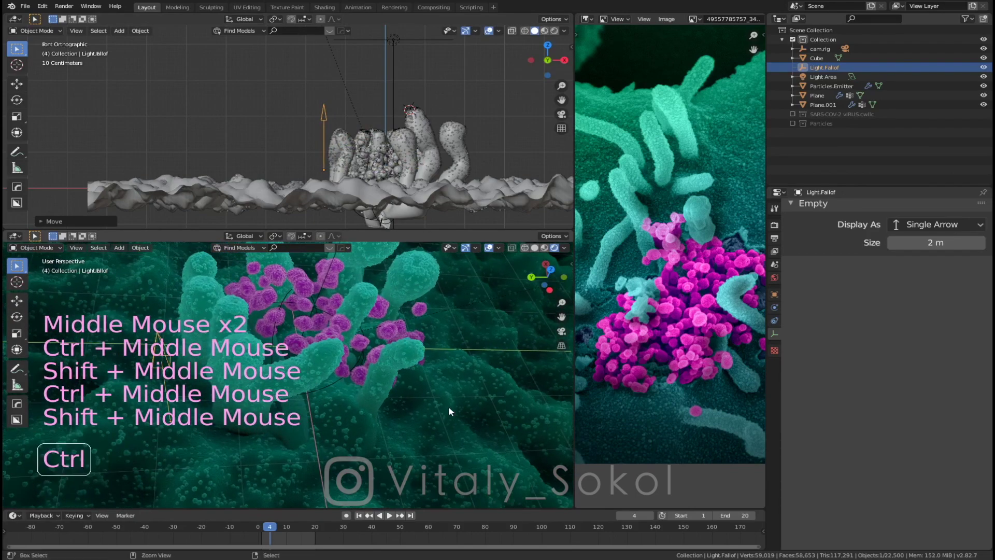
key("ctrl+Up")
middle_click(556, 248)
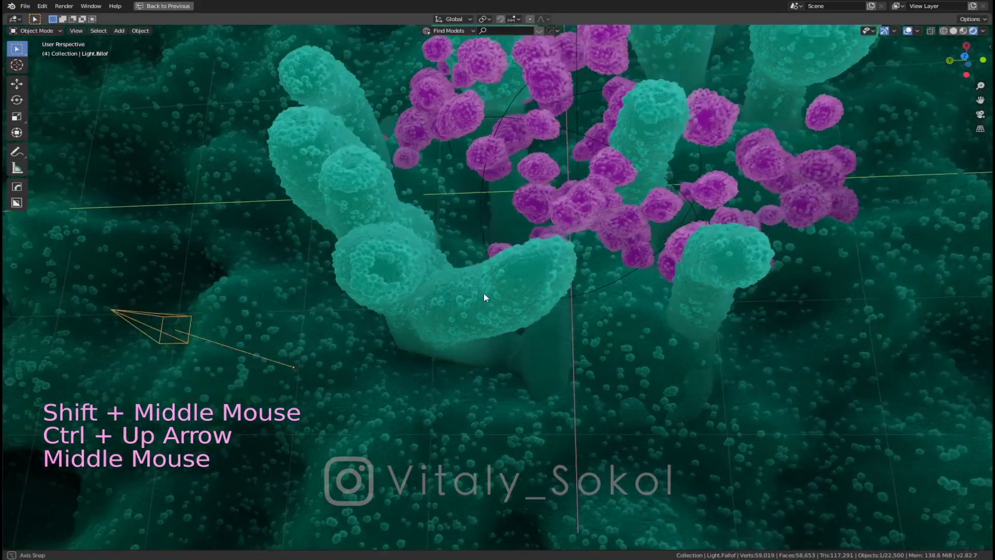
Step: Look around the fresh scene holding only the camera and the raised area light
middle_click(494, 341)
middle_click(452, 386)
middle_click(527, 260)
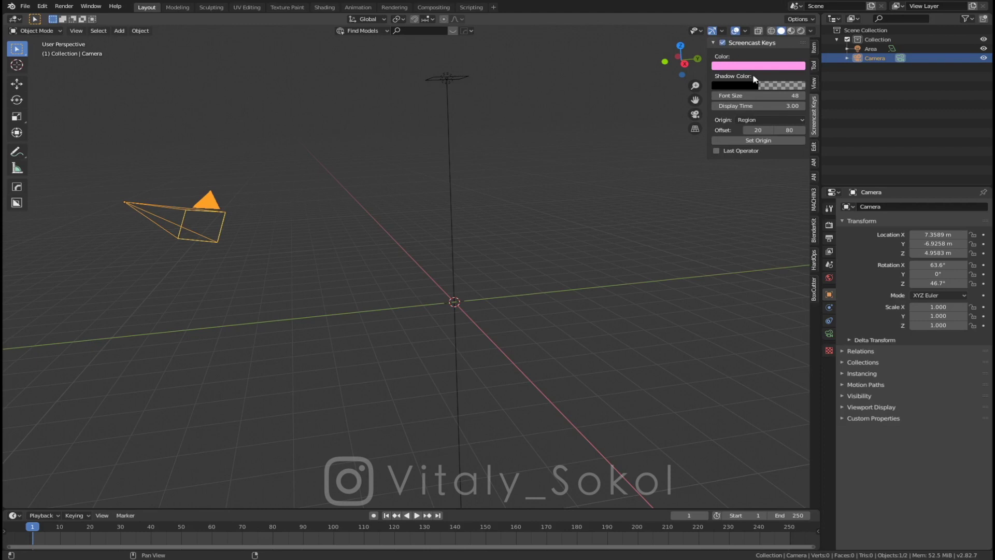
Step: Add an empty at the origin and rename it cam.rig
key("n")
middle_click(390, 279)
middle_click(433, 277)
key("shift+a")
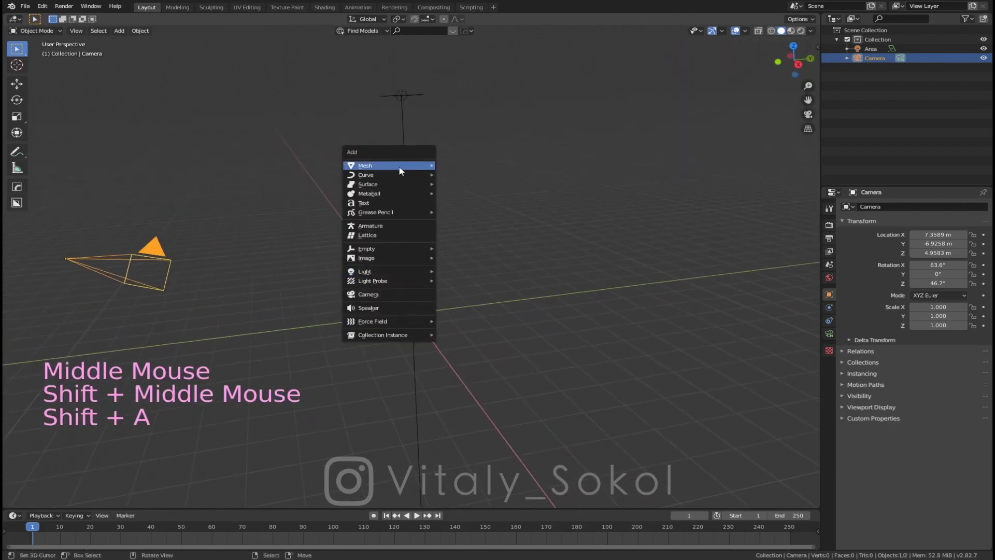
middle_click(386, 305)
left_click(830, 301)
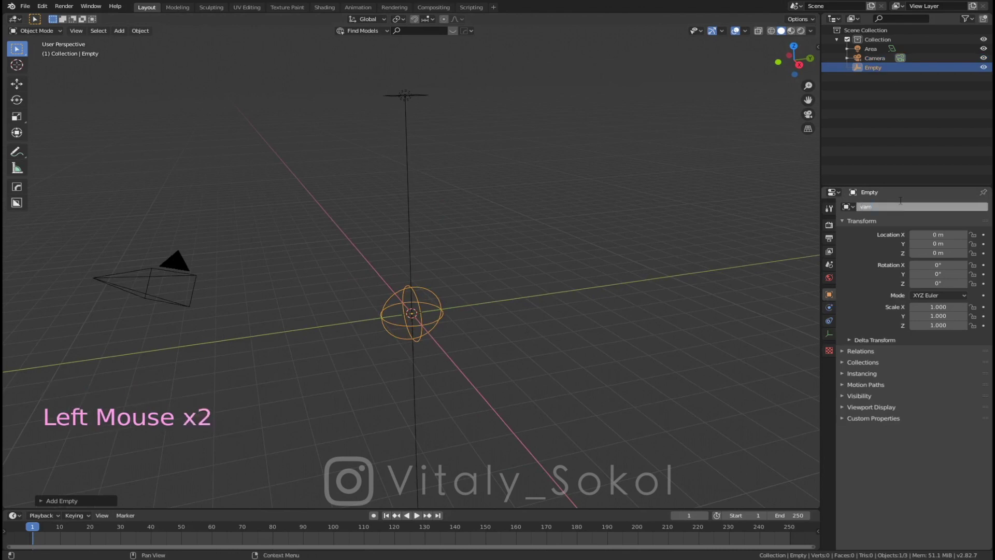
left_click(887, 210)
Step: Parent the camera to cam.rig and look through the camera view
right_click(179, 290)
right_click(193, 272)
right_click(443, 302)
right_click(489, 287)
key("ctrl+t")
key("ctrl+z")
key("ctrl+p")
right_click(440, 309)
key("KP_0")
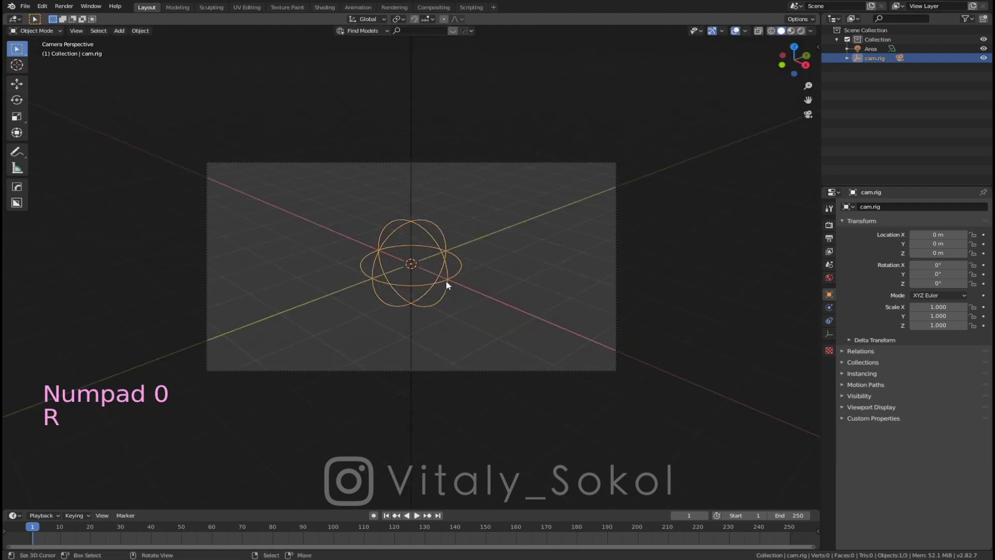
Step: Hide cam.rig and the Area light from the viewport
key("z")
key("a")
middle_click(528, 268)
middle_click(468, 253)
middle_click(493, 223)
key("a")
middle_click(498, 223)
key("h")
middle_click(463, 230)
middle_click(393, 238)
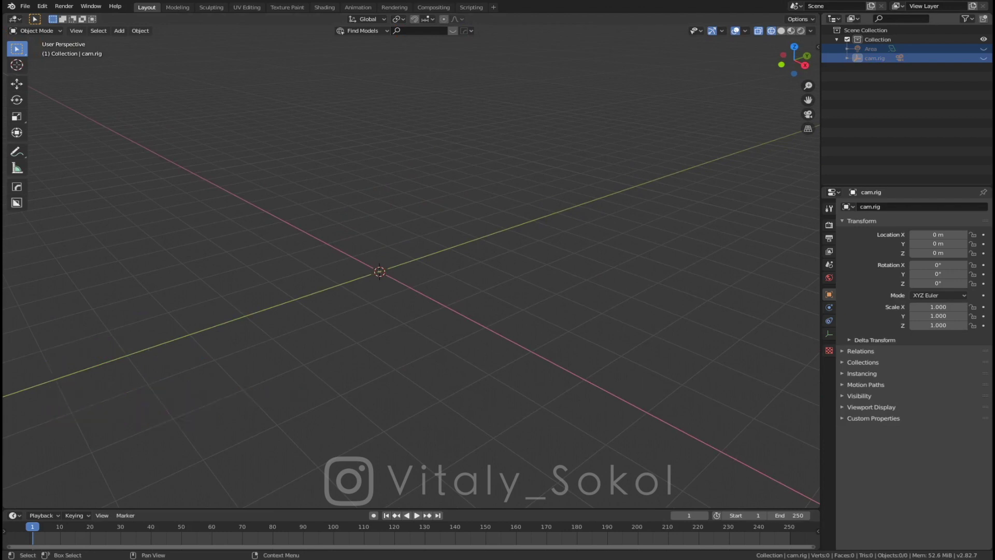
Step: Add a mesh plane and scale it up in Edit Mode
middle_click(414, 242)
middle_click(390, 245)
middle_click(436, 229)
middle_click(387, 274)
key("shift+a")
middle_click(443, 214)
middle_click(459, 252)
key("Tab")
key("s")
key("s")
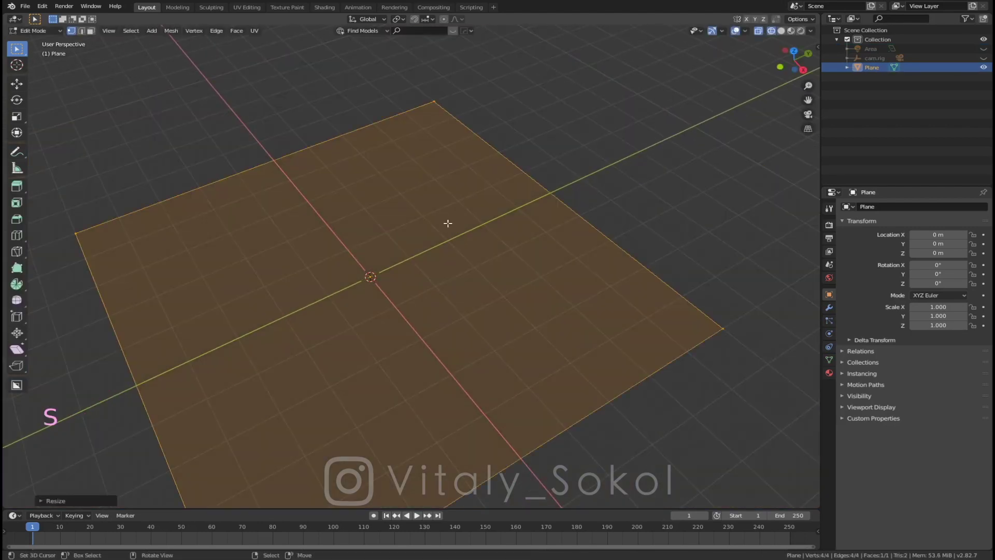
Step: Subdivide the plane into an 11-by-11 grid and begin picking scattered vertices
key("w")
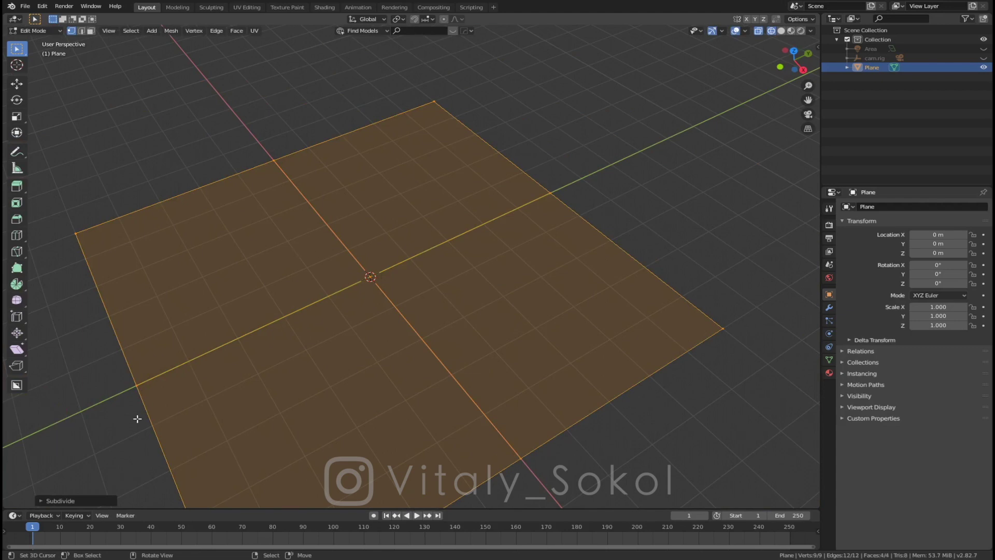
left_click(44, 502)
double_click(175, 442)
left_click(175, 441)
middle_click(338, 264)
middle_click(410, 230)
key("shift+a")
middle_click(415, 227)
key("c")
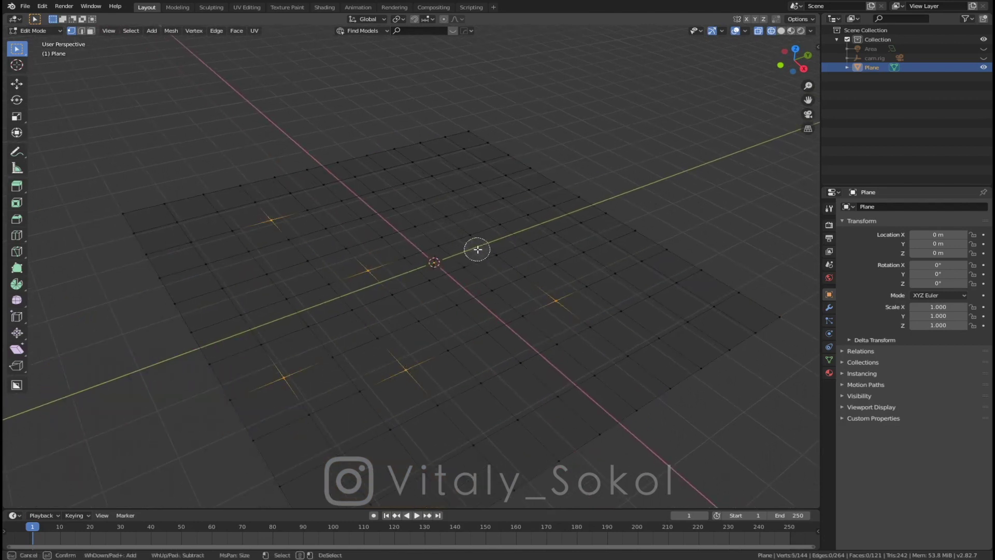
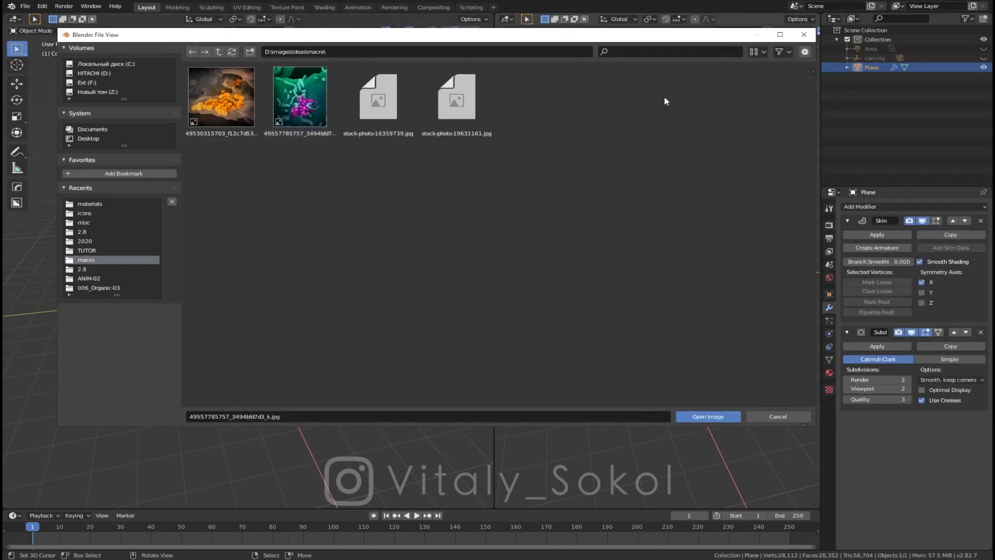
Step: Turn the right-hand area into an Image Editor browsing the macro images folder
middle_click(670, 139)
left_click(509, 19)
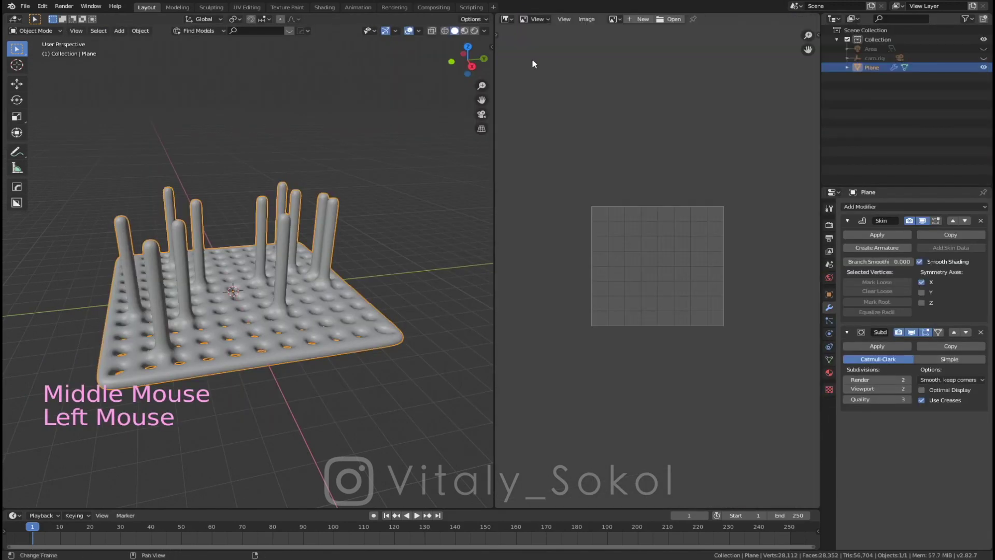
middle_click(608, 78)
left_click(669, 21)
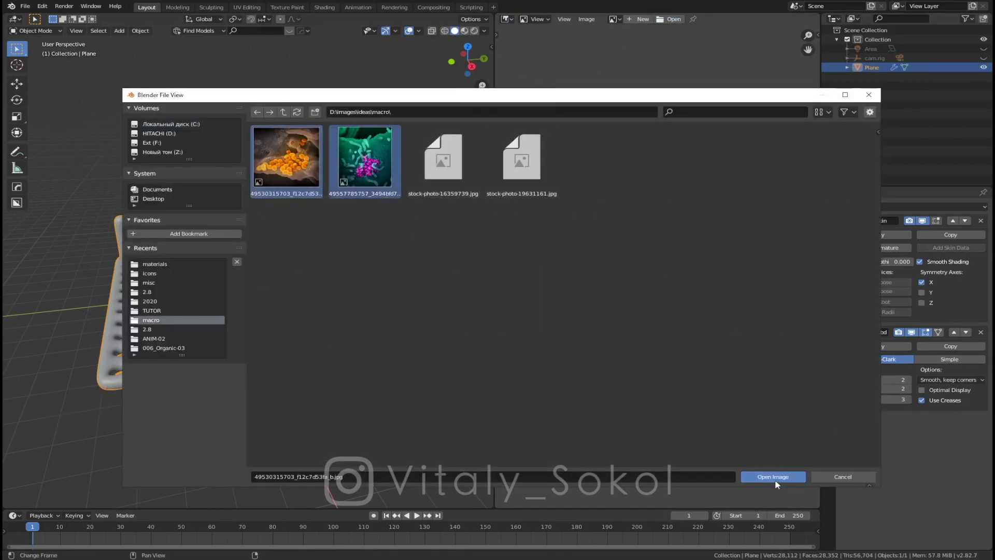
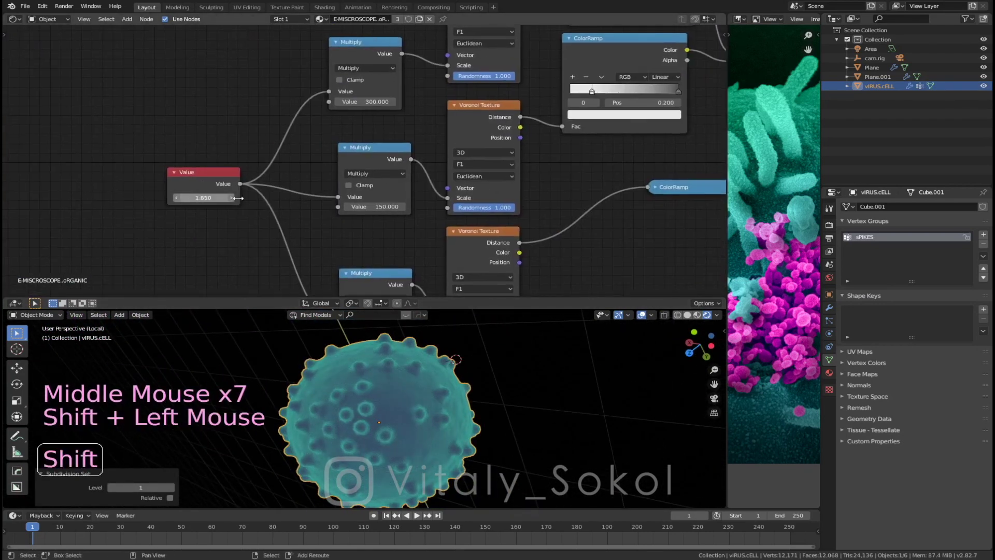
Step: Nudge the shared Voronoi scale value of the virus material to 1.98
middle_click(461, 437)
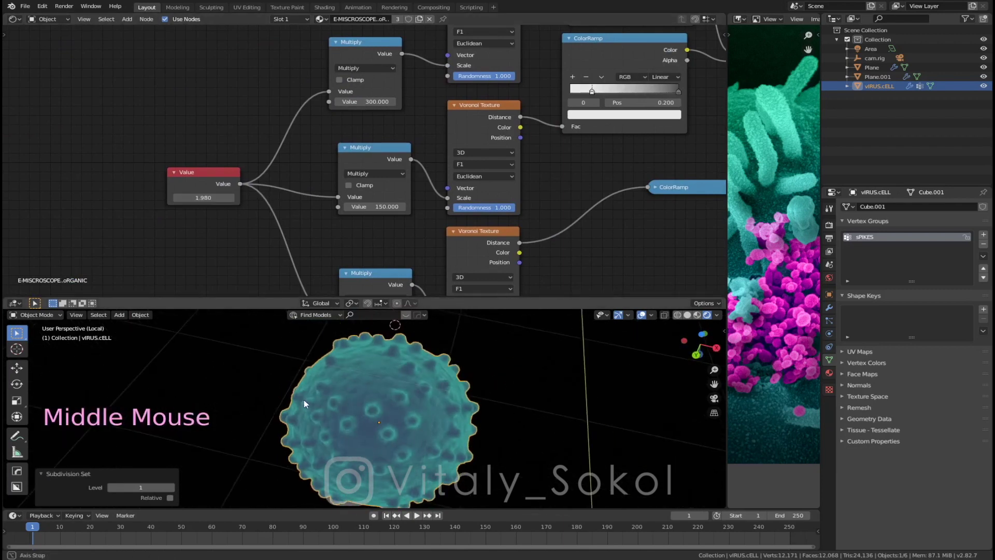
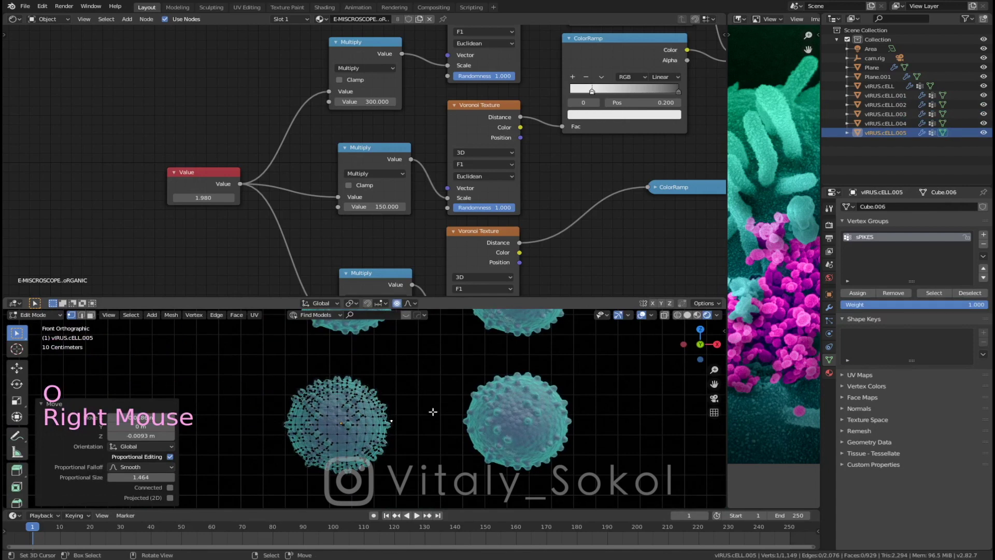
Step: Grab the selected virus cells vIRUS.cELL through .005 to handle them as a group
key("g")
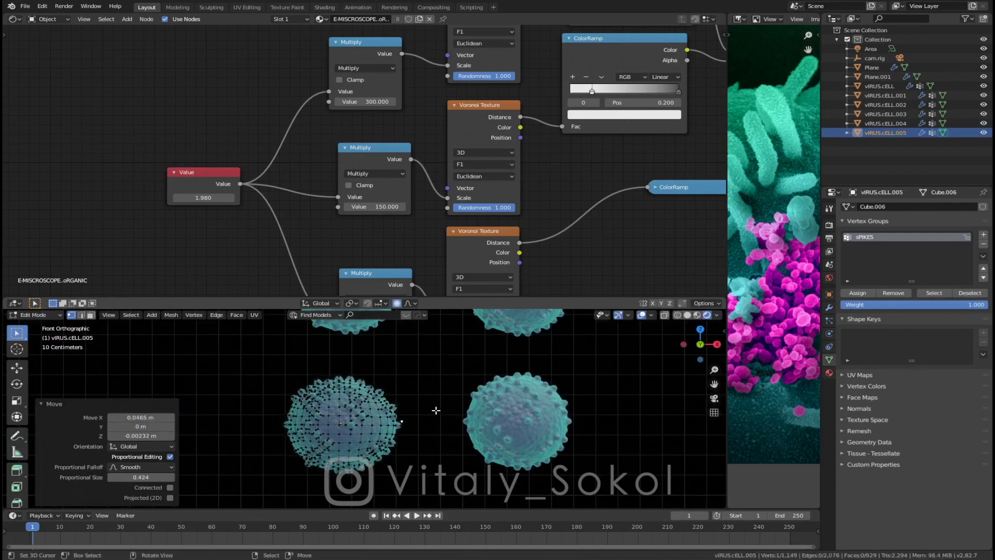
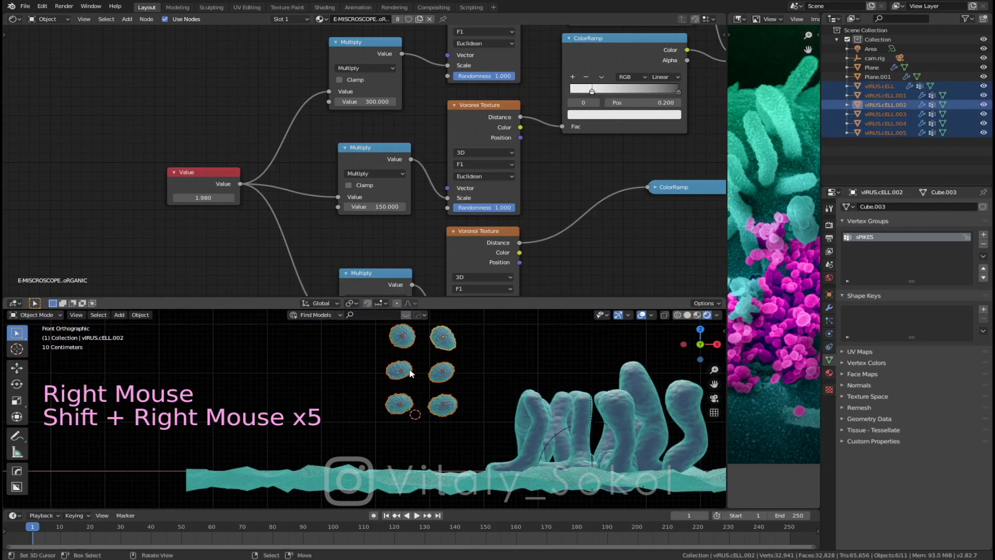
Step: Move the six virus cells into a new collection SARS-COV-2 vIRUS.cells and enable it
right_click(415, 369)
key("m")
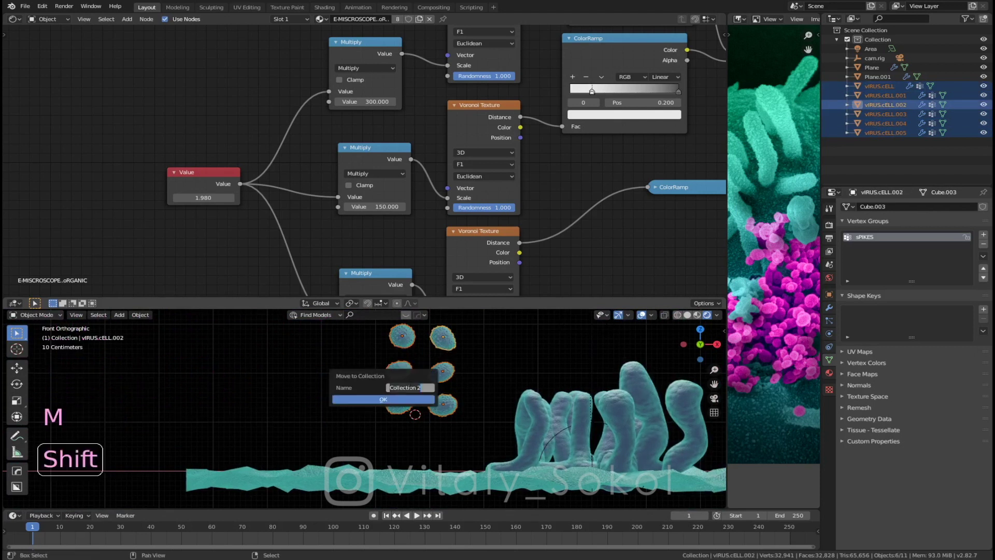
key("l")
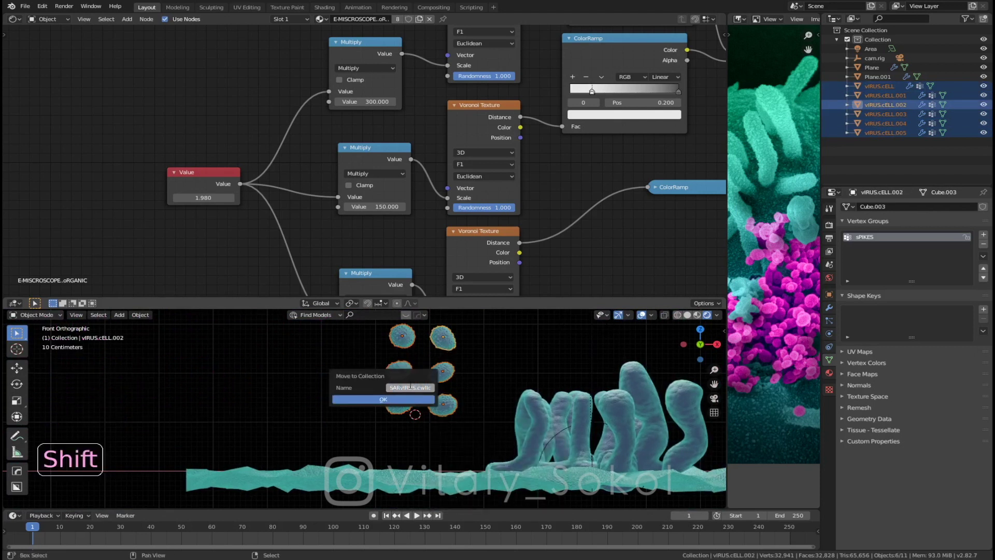
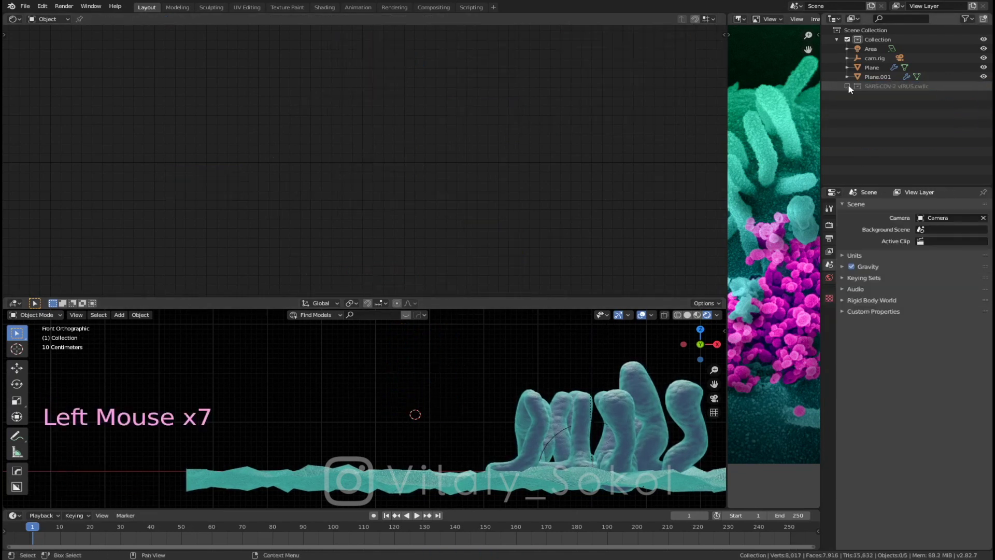
left_click(522, 324)
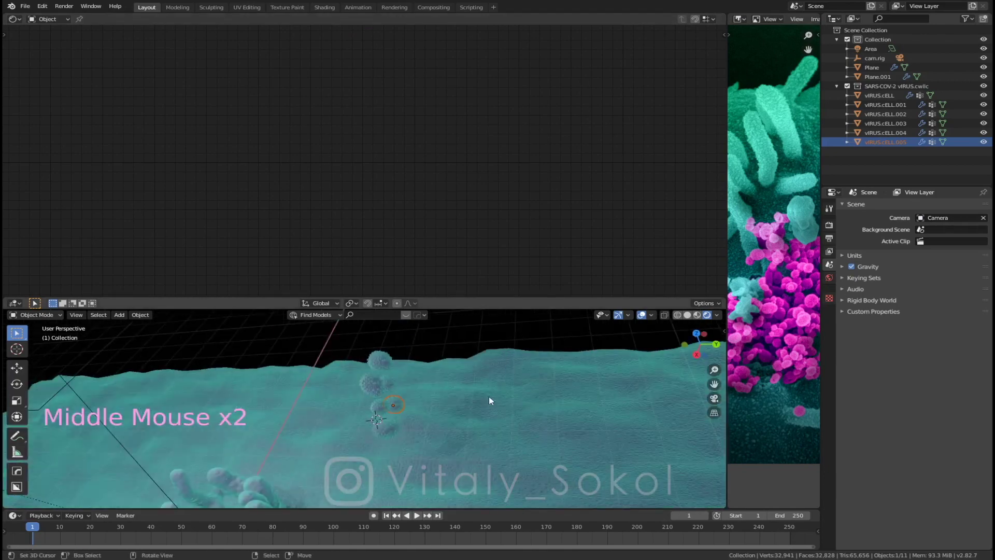
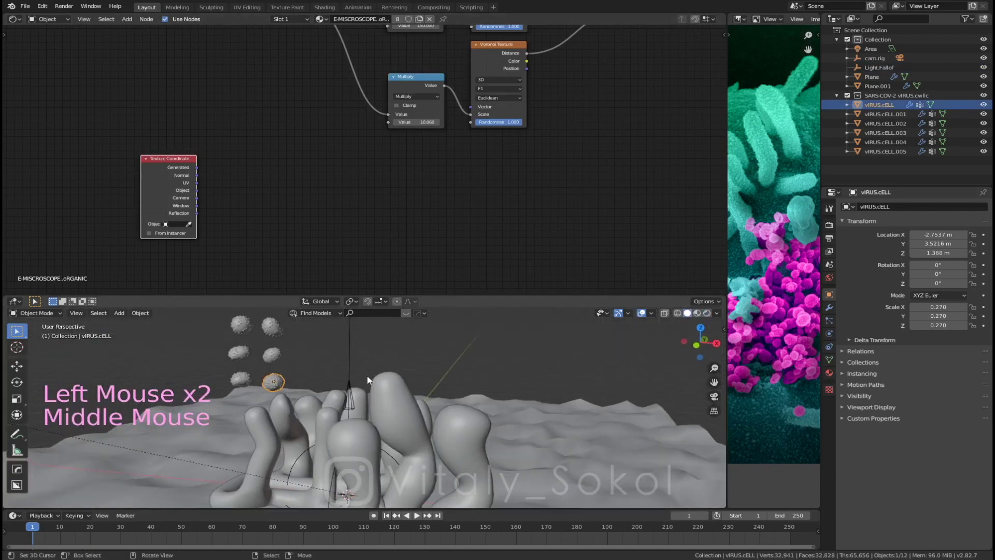
Step: Add a Texture Coordinate node using Light.Fallof as its object source
right_click(352, 387)
middle_click(382, 378)
key("KP_Divide")
middle_click(399, 379)
key("KP_Divide")
right_click(261, 348)
key("KP_Divide")
middle_click(387, 363)
middle_click(406, 382)
middle_click(291, 385)
middle_click(437, 397)
middle_click(507, 367)
middle_click(520, 377)
middle_click(453, 379)
key("a")
middle_click(317, 350)
right_click(211, 319)
left_click(194, 230)
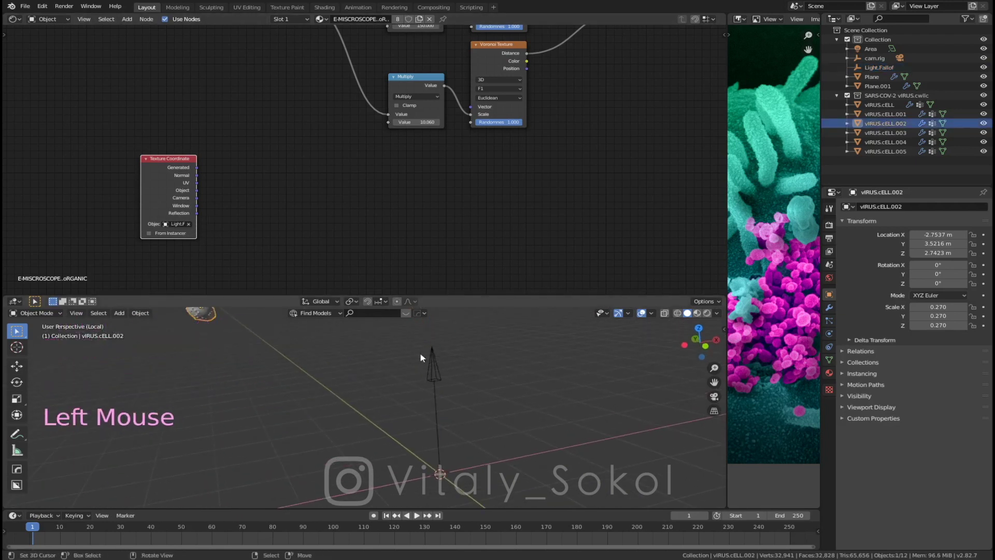
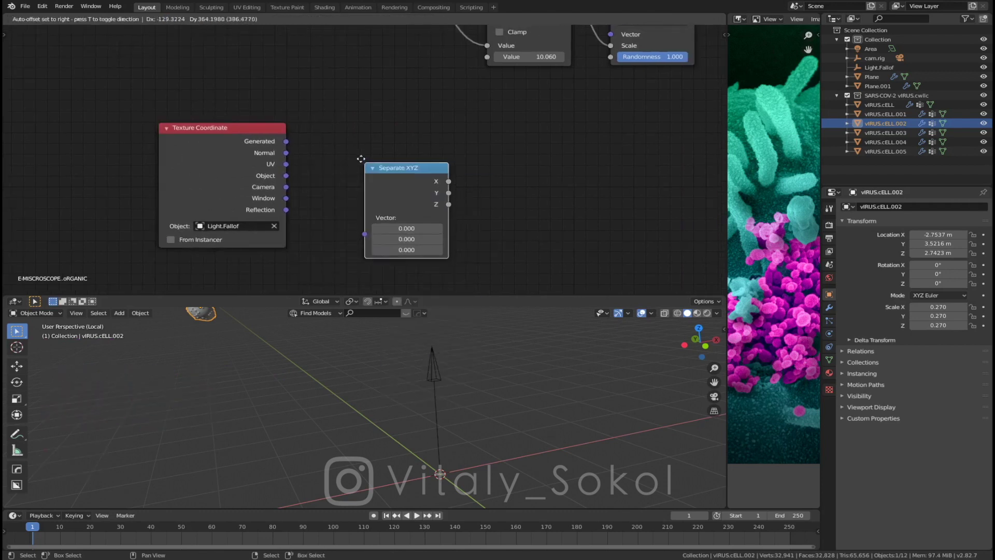
Step: Chain Separate XYZ and Map Range nodes after the coordinates to build a height mask
left_click(291, 176)
left_click(498, 197)
middle_click(499, 196)
key("shift+a")
left_click(286, 145)
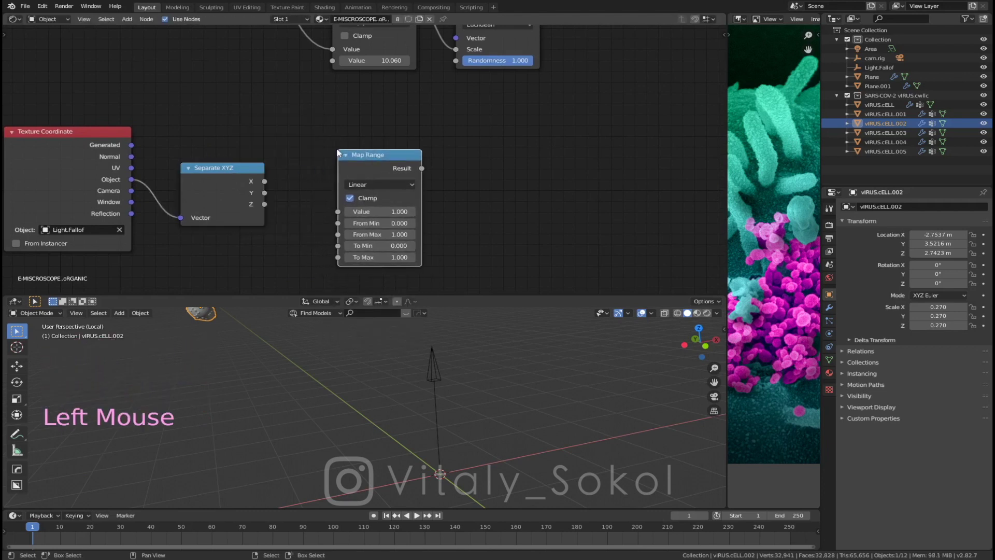
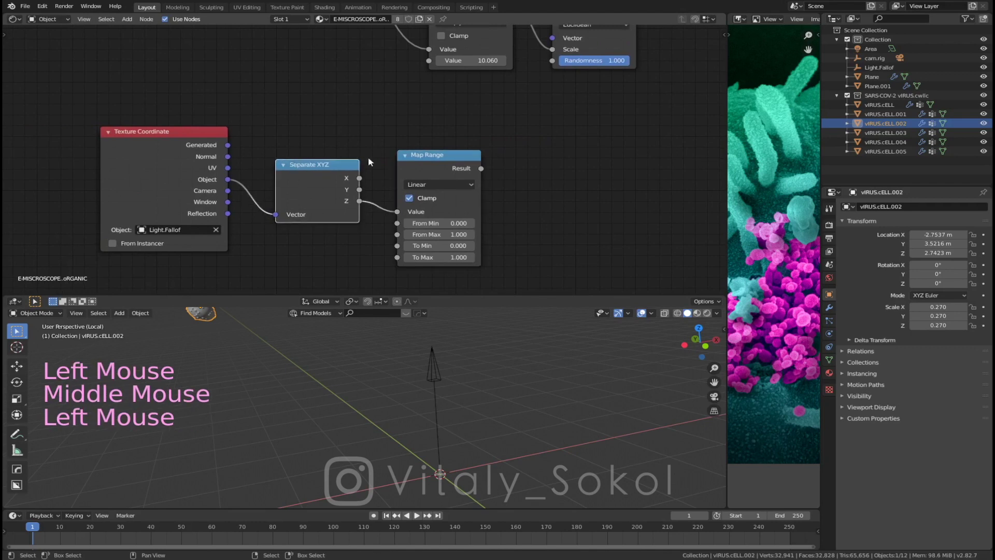
left_click(406, 206)
middle_click(406, 205)
middle_click(426, 203)
middle_click(440, 406)
middle_click(465, 376)
key("KP_Divide")
middle_click(413, 401)
Step: Mix the mask into the shader colour as Multiply with factor 1
key("a")
key("shift+z")
middle_click(317, 390)
middle_click(300, 394)
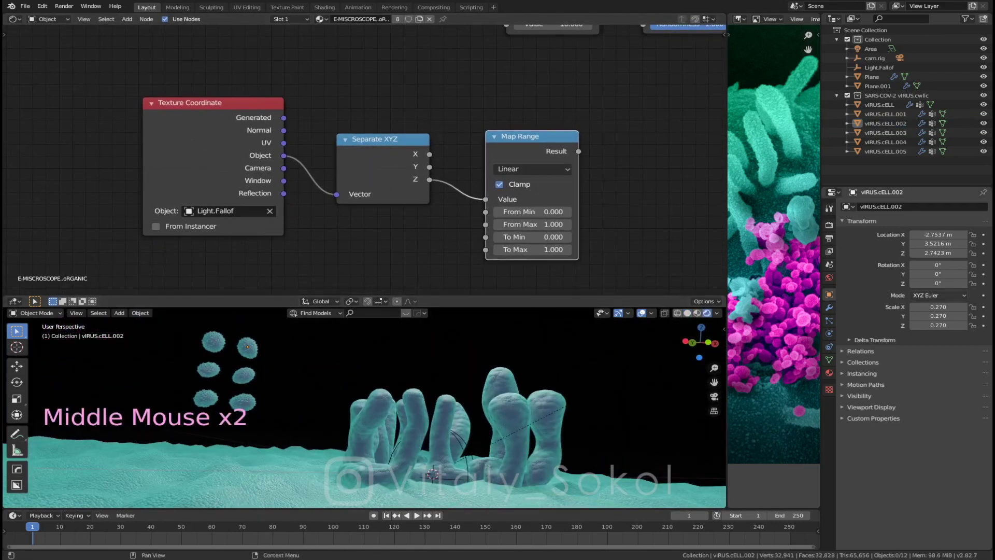
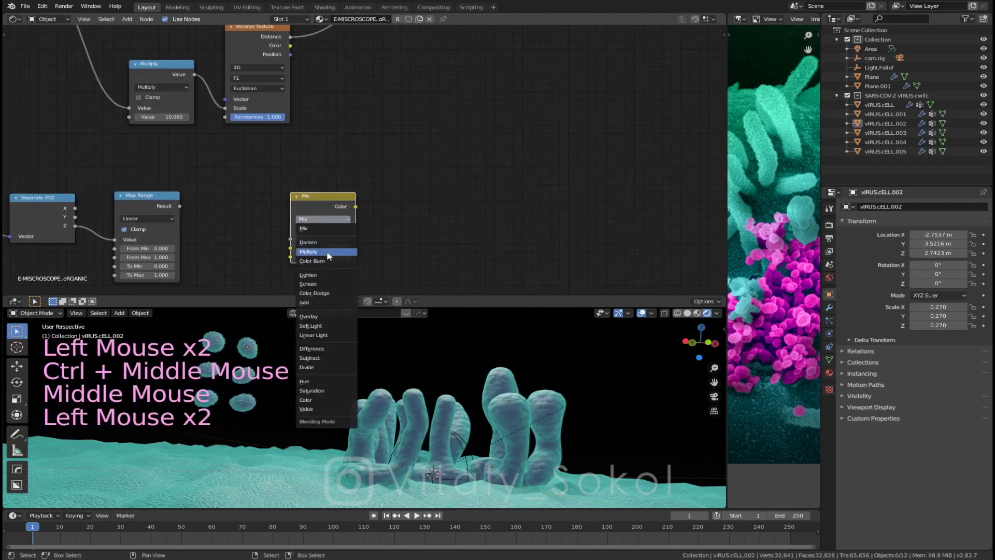
left_click(338, 204)
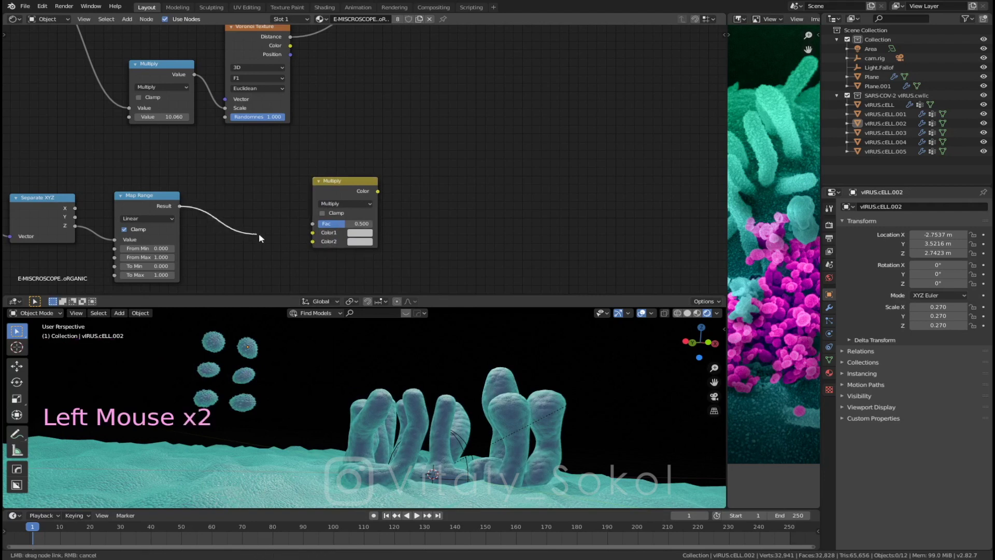
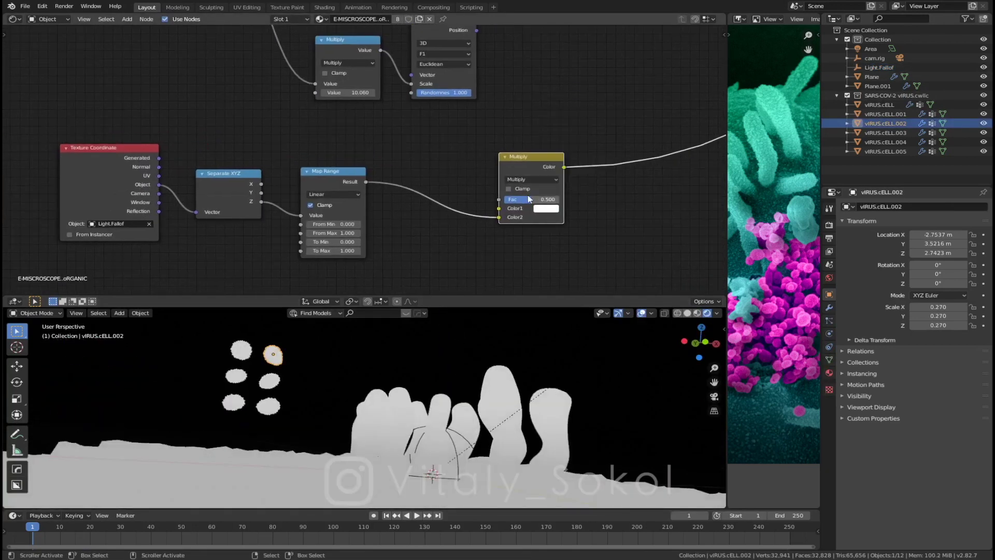
left_click(531, 198)
middle_click(389, 235)
middle_click(424, 239)
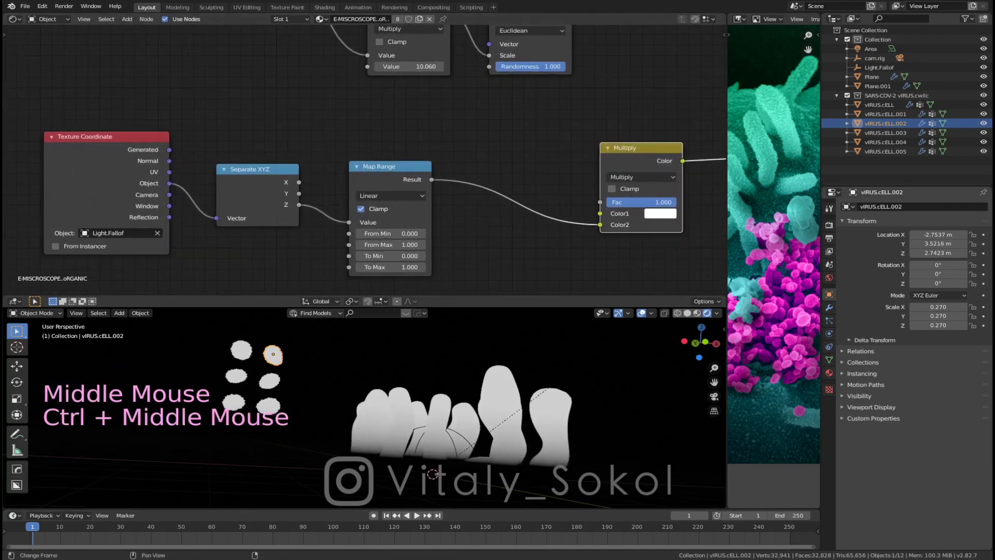
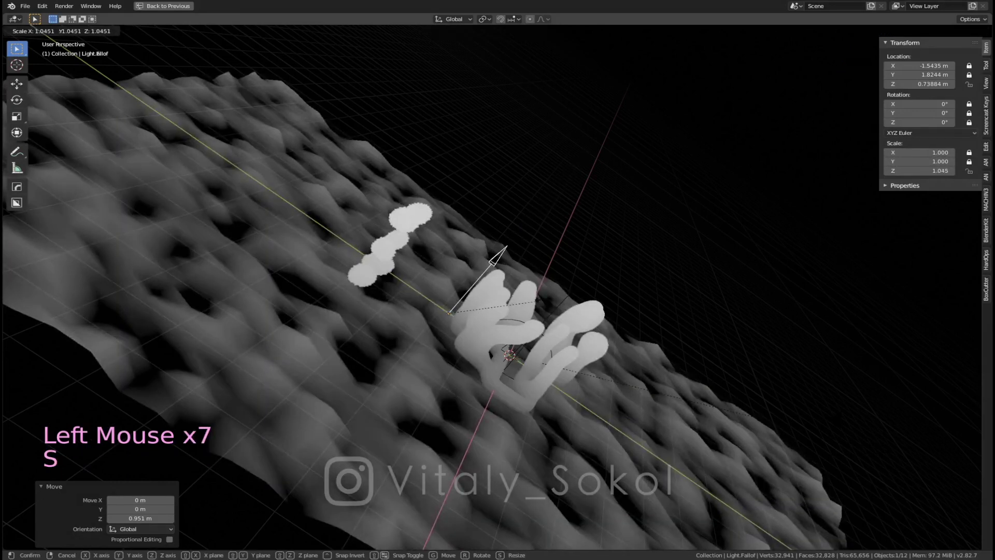
Step: Move Light.Fallof up along Z and stretch it vertically to shift the fade height
key("g")
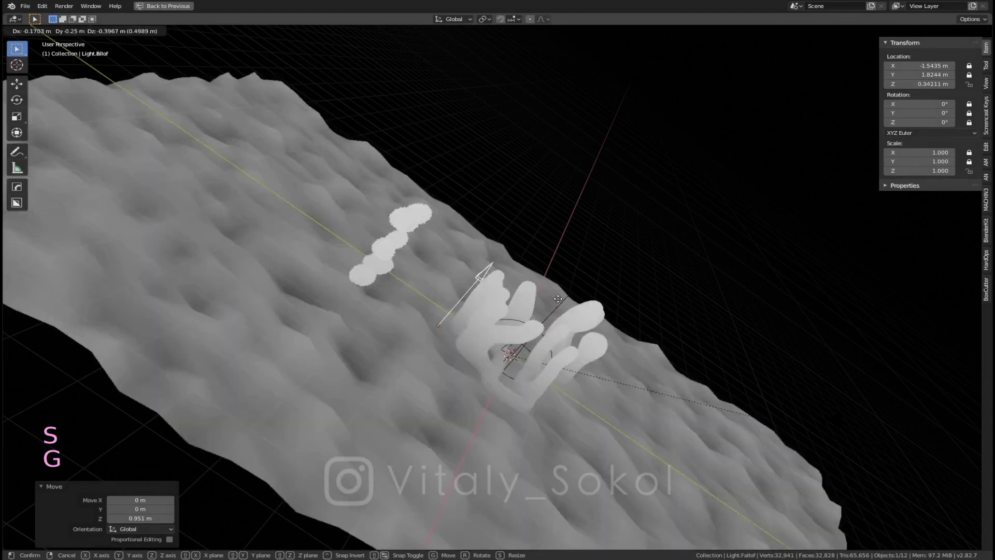
key("g")
middle_click(567, 248)
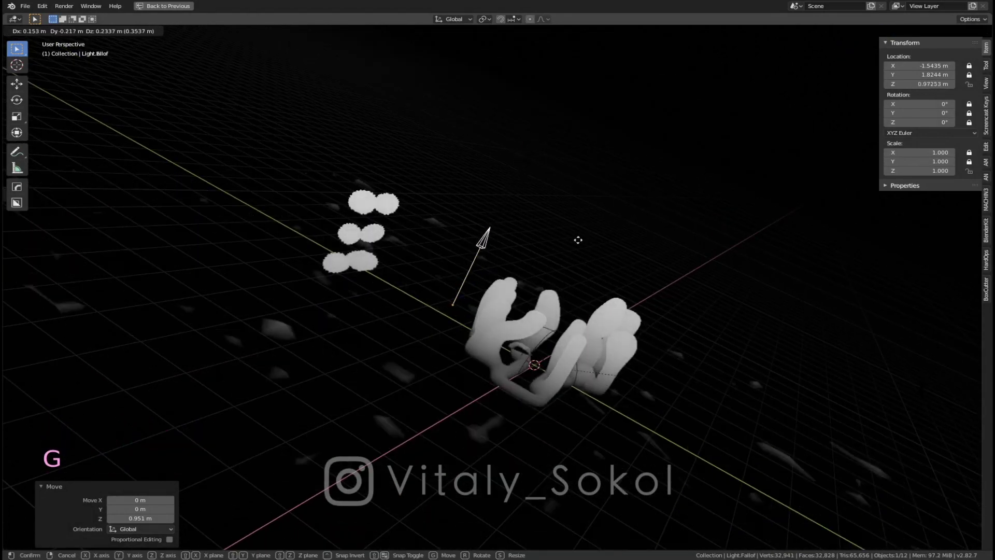
key("a")
middle_click(572, 280)
right_click(470, 252)
key("s")
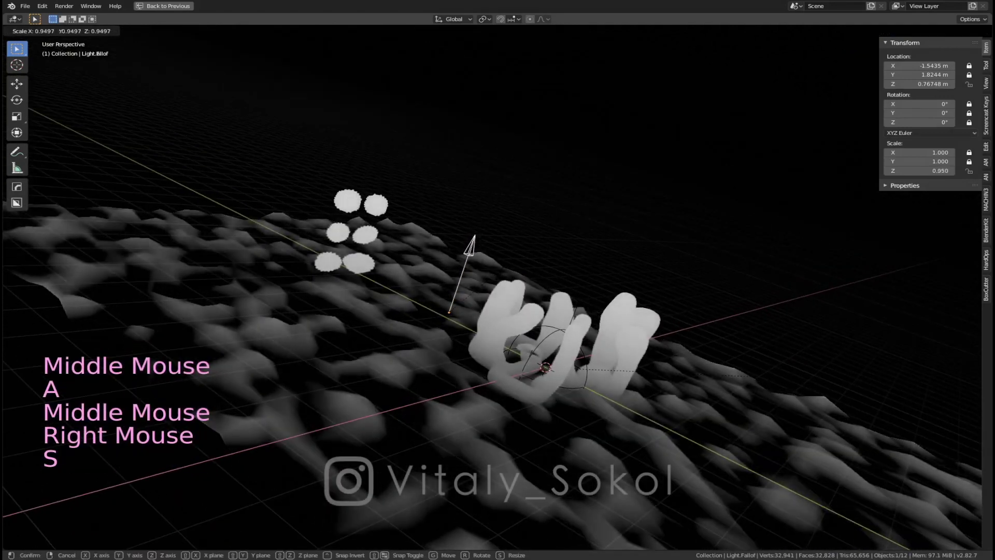
key("g")
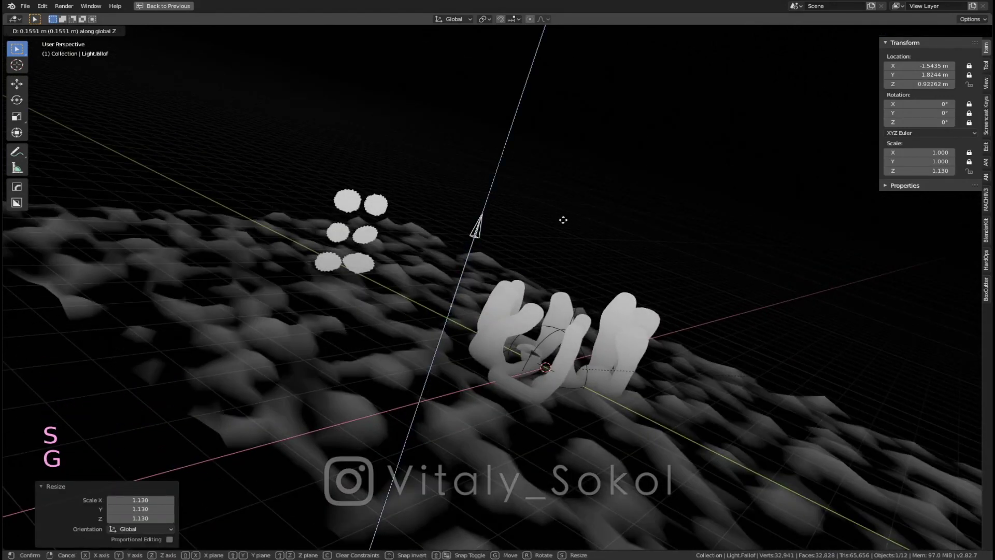
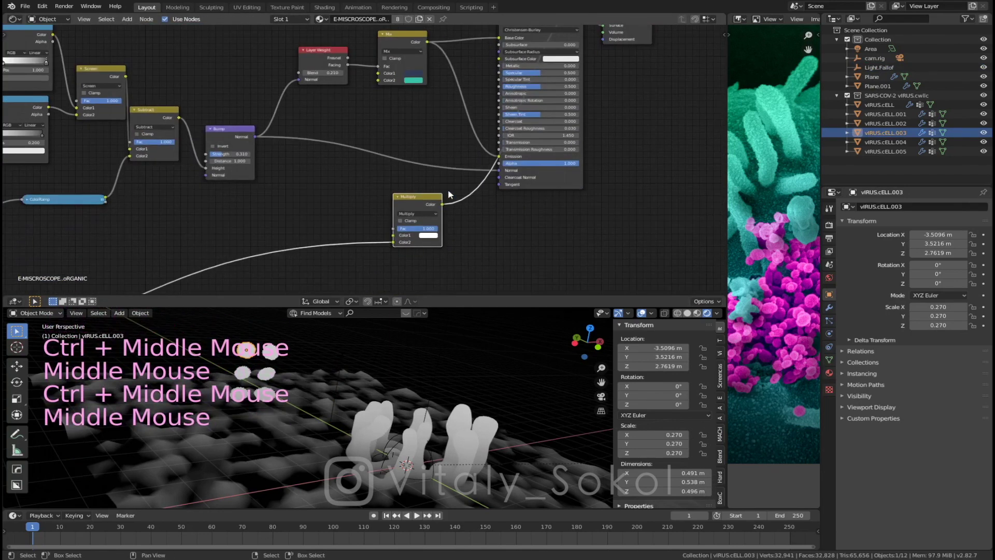
Step: Insert the Multiply falloff node into the link from Mix Color to Principled BSDF Base Color
right_click(471, 189)
middle_click(463, 159)
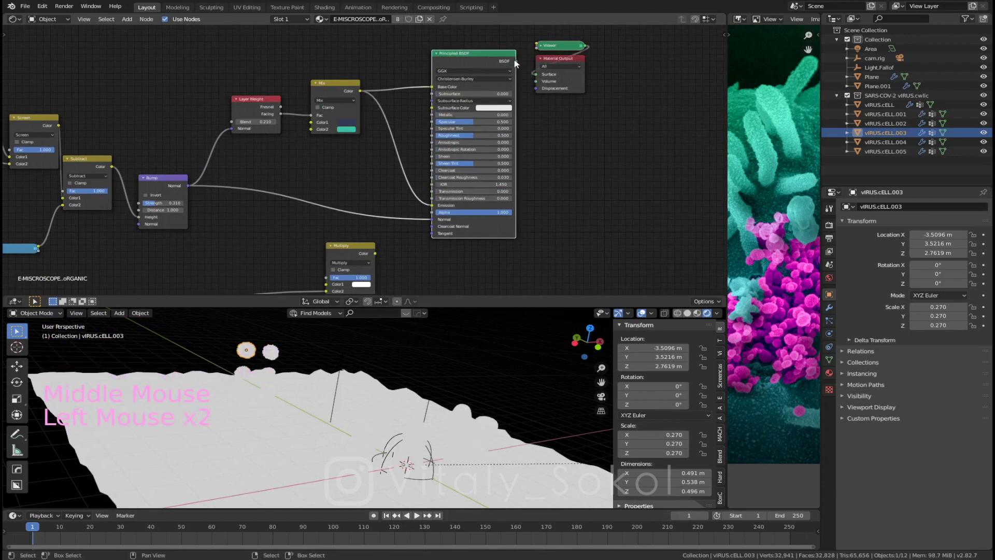
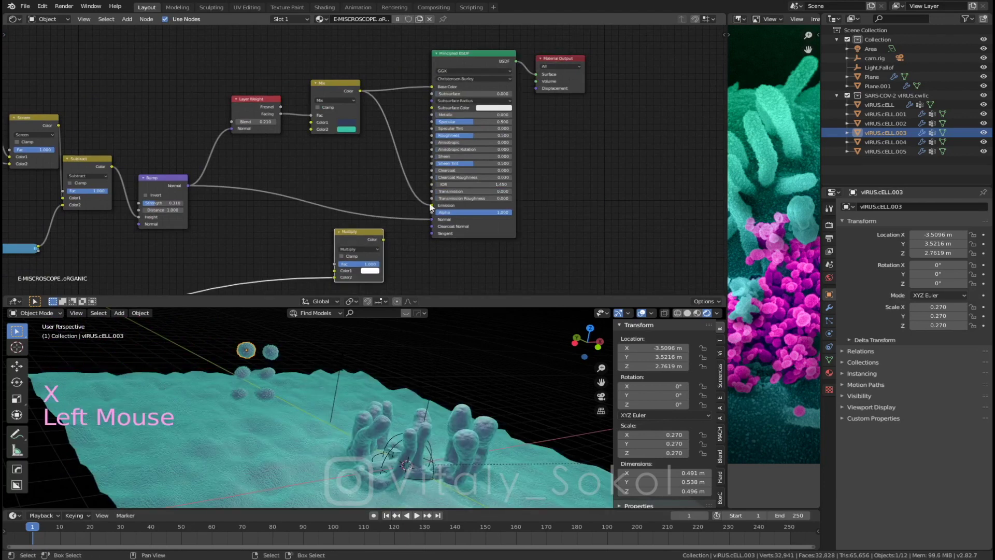
left_click(435, 209)
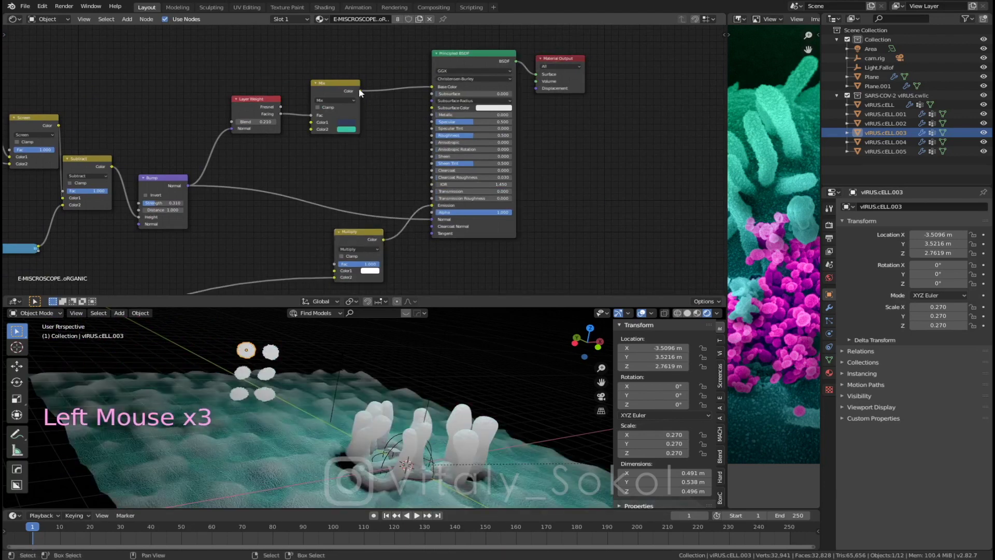
double_click(358, 264)
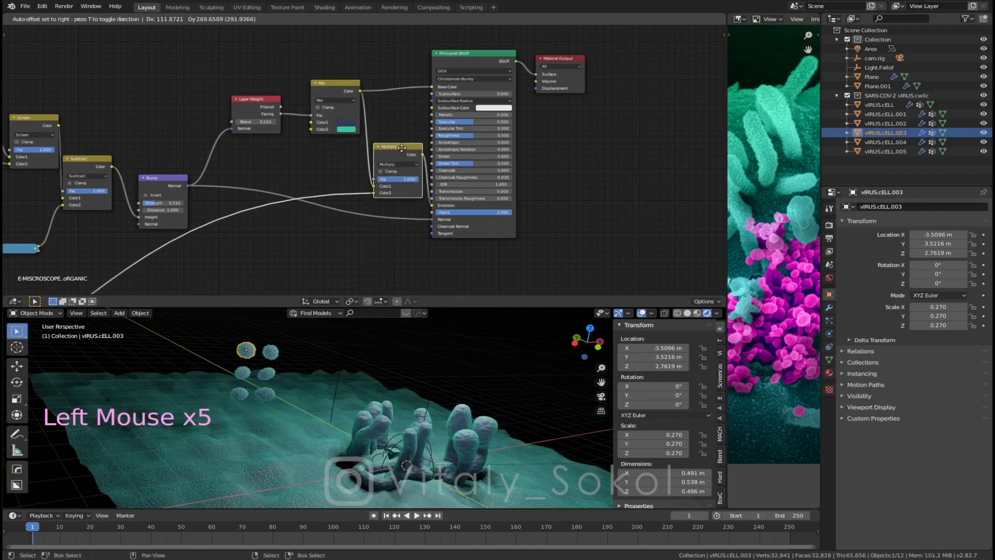
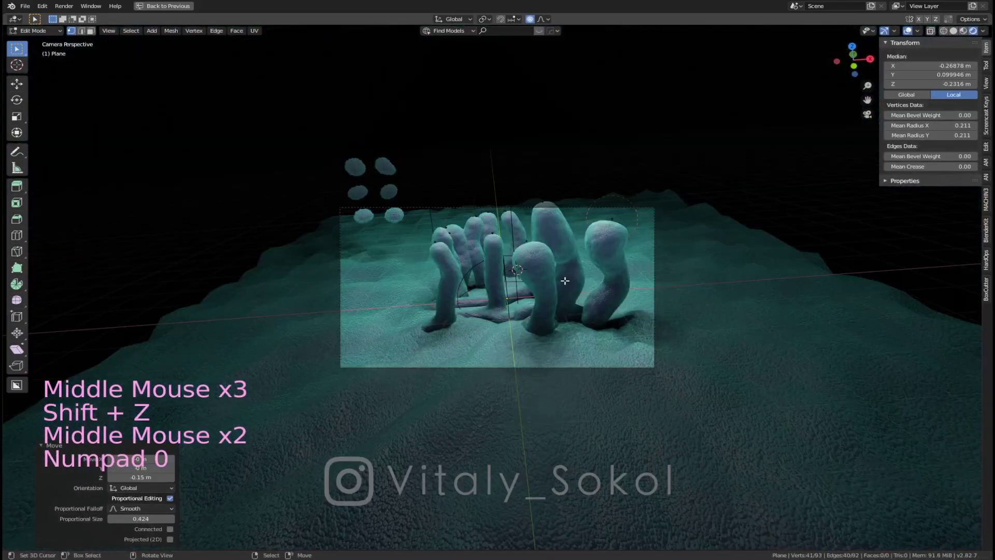
Step: Leave mesh editing and restore the Shader Editor layout for the tube material
key("ctrl+Up")
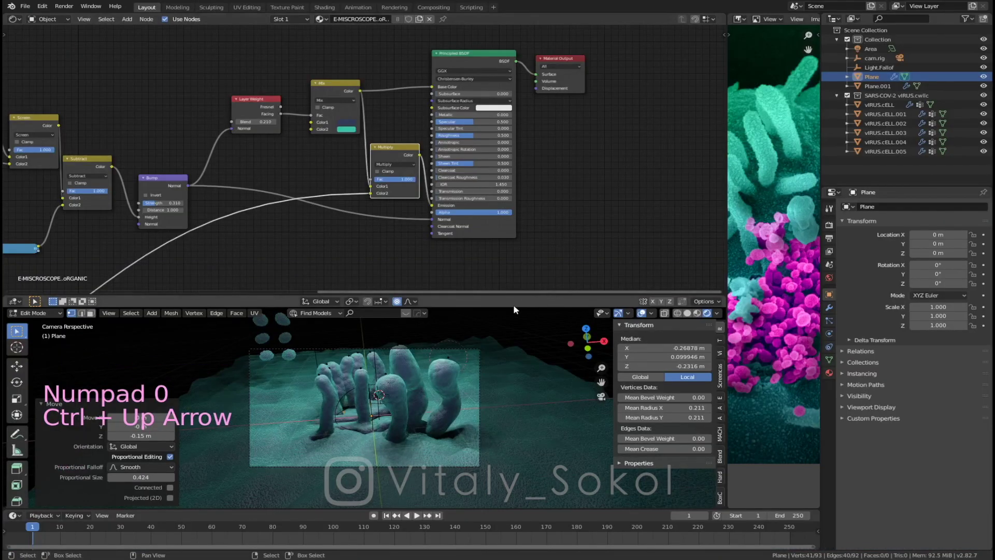
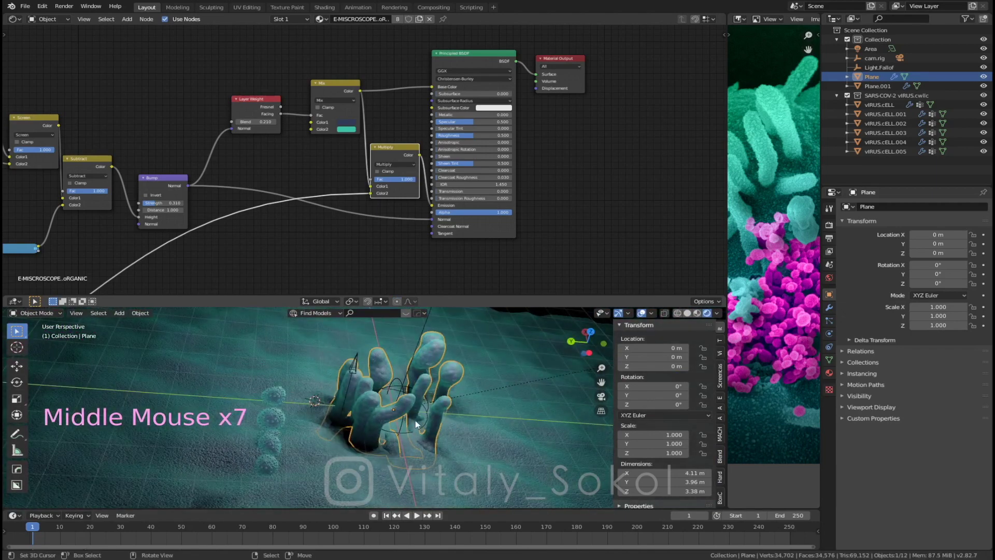
middle_click(410, 423)
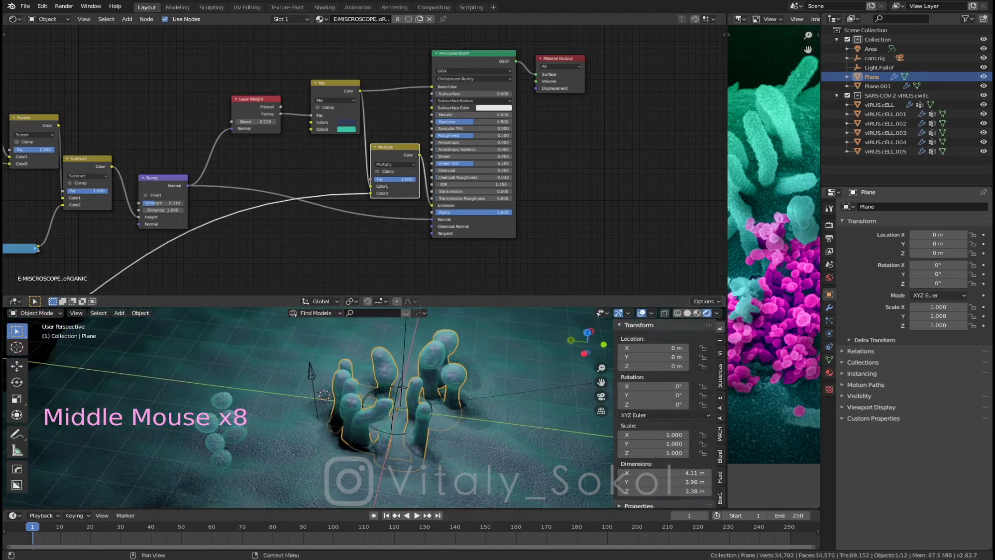
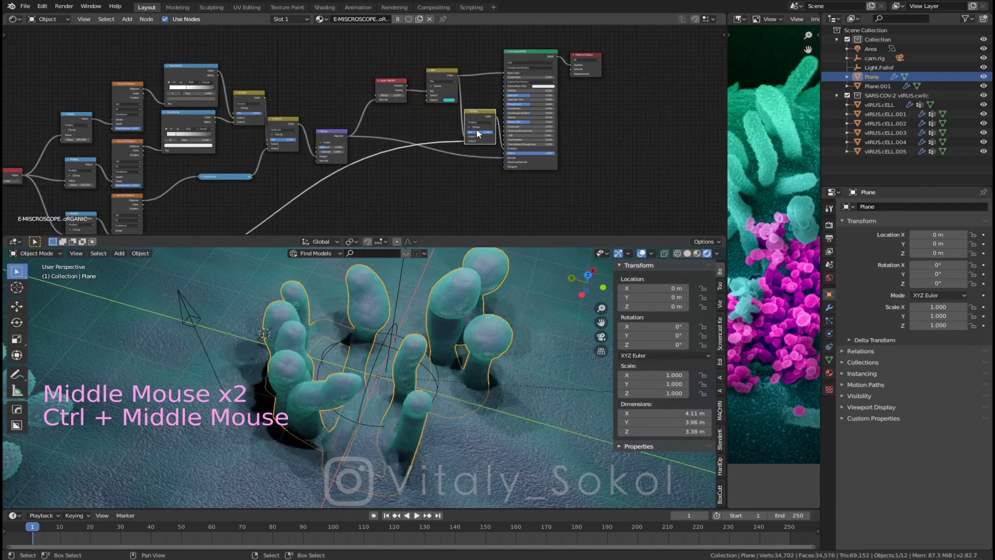
Step: Show the Add-ons preferences filtered to 'node' with Node Wrangler enabled
middle_click(339, 174)
key("a")
key("b")
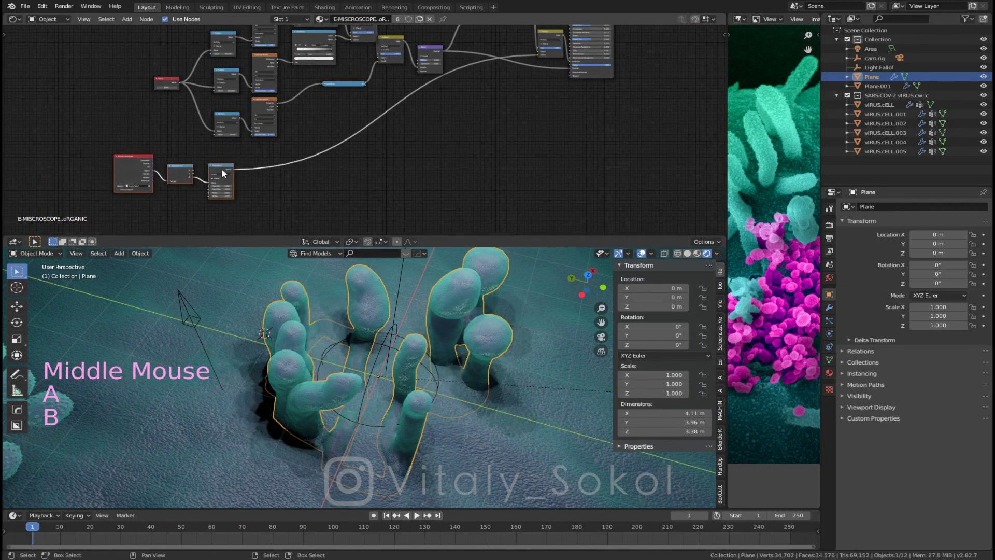
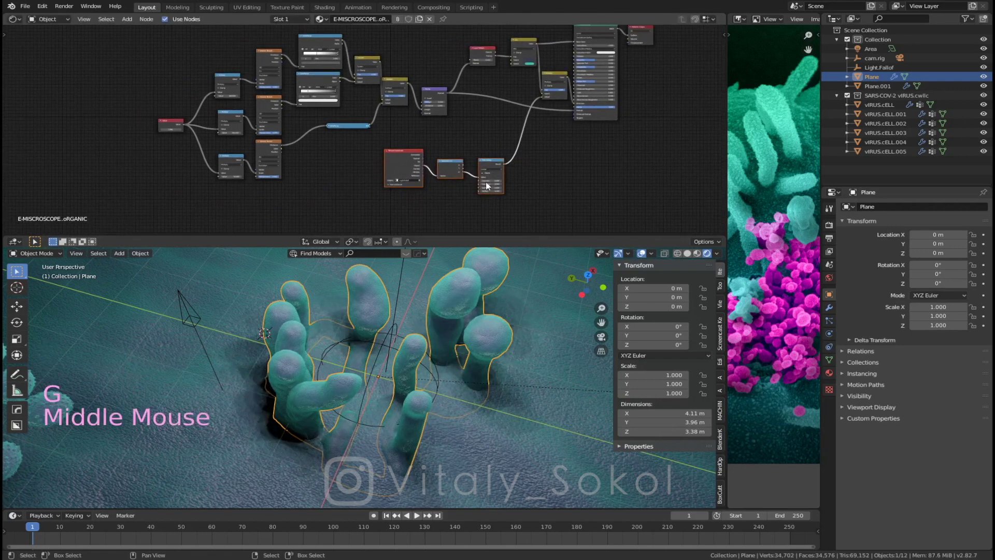
key("ctrl+alt+u")
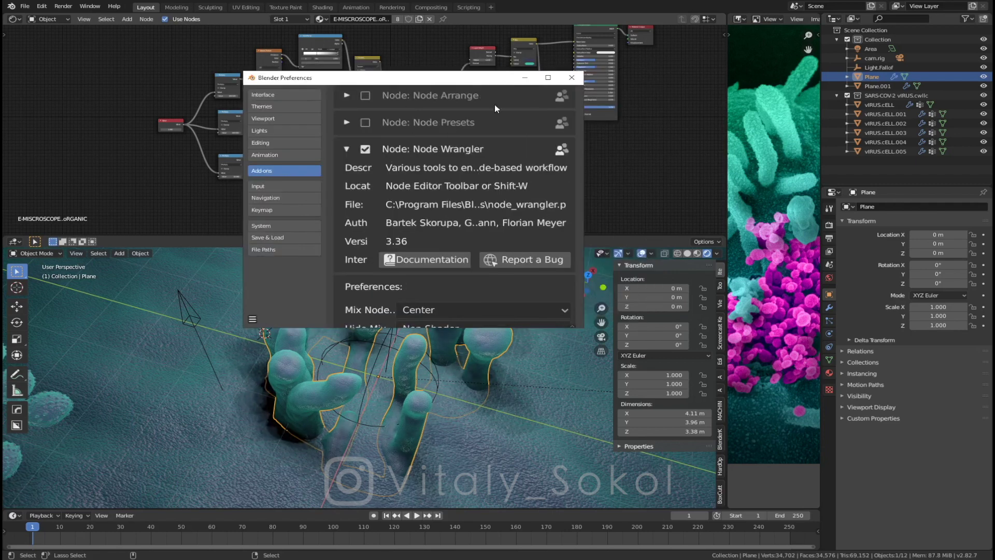
Step: Close Preferences and join the three small coordinate nodes into a frame
middle_click(452, 157)
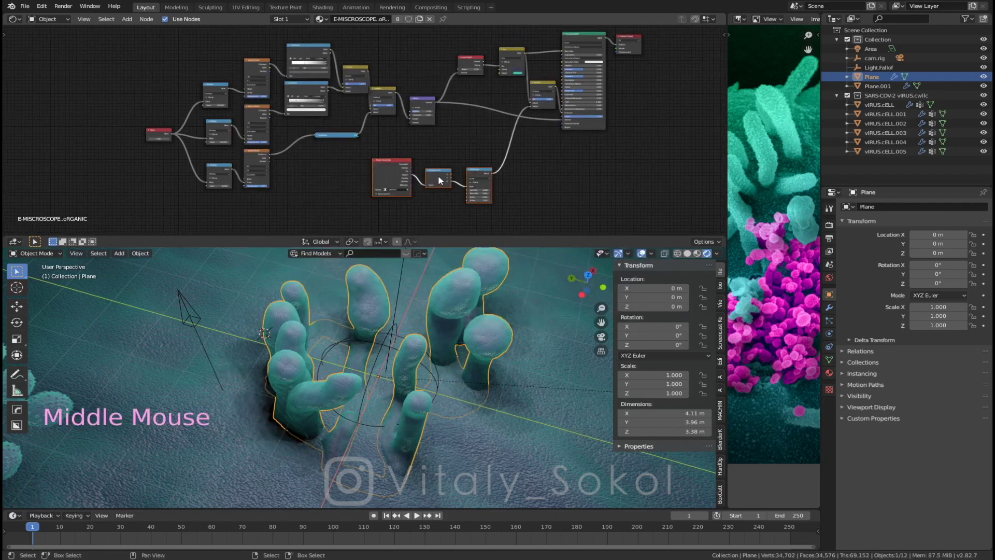
key("alt+p")
middle_click(473, 173)
key("alt+p")
middle_click(479, 170)
key("shift+p")
middle_click(478, 167)
middle_click(457, 171)
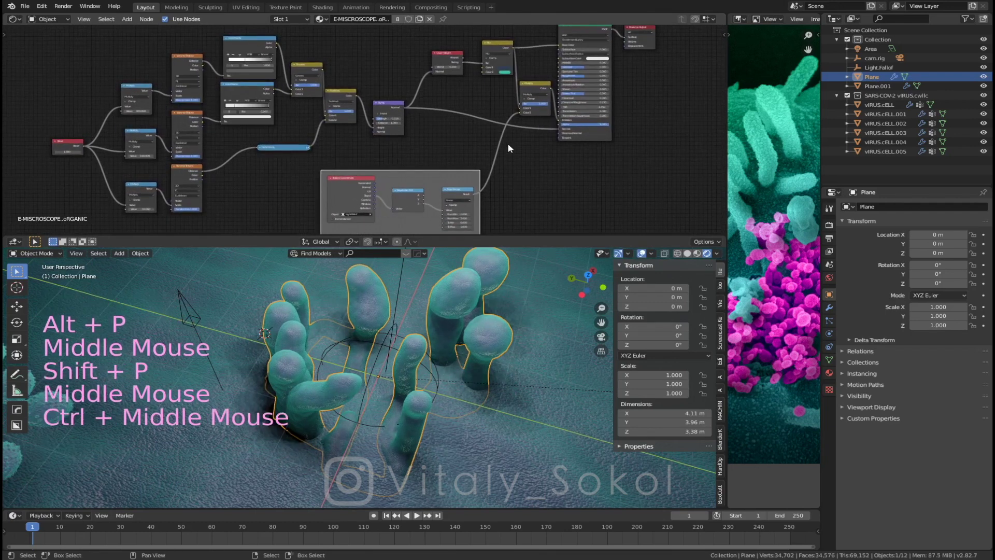
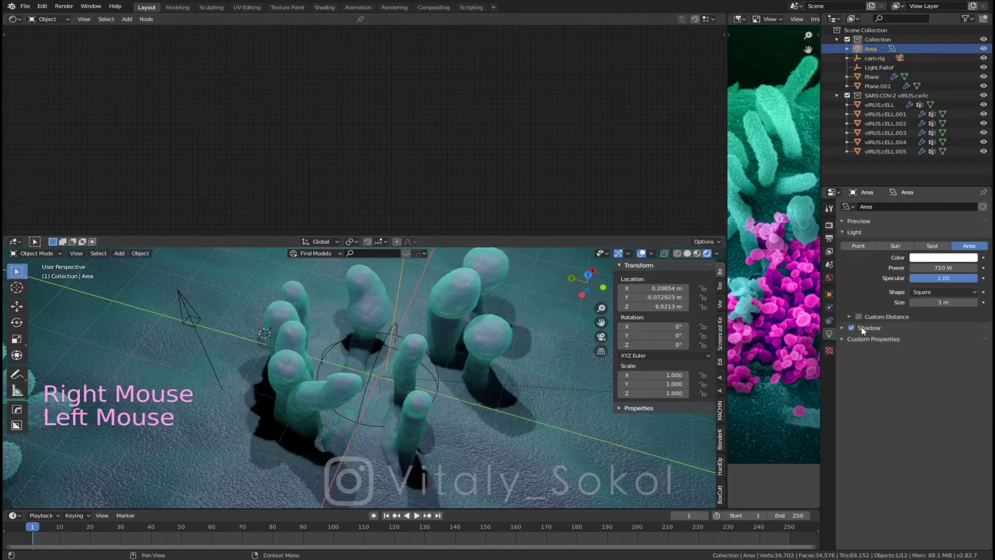
Step: Turn off the Area light's shadows and move Light.Falloff up to about 2.17 m
left_click(533, 352)
middle_click(434, 364)
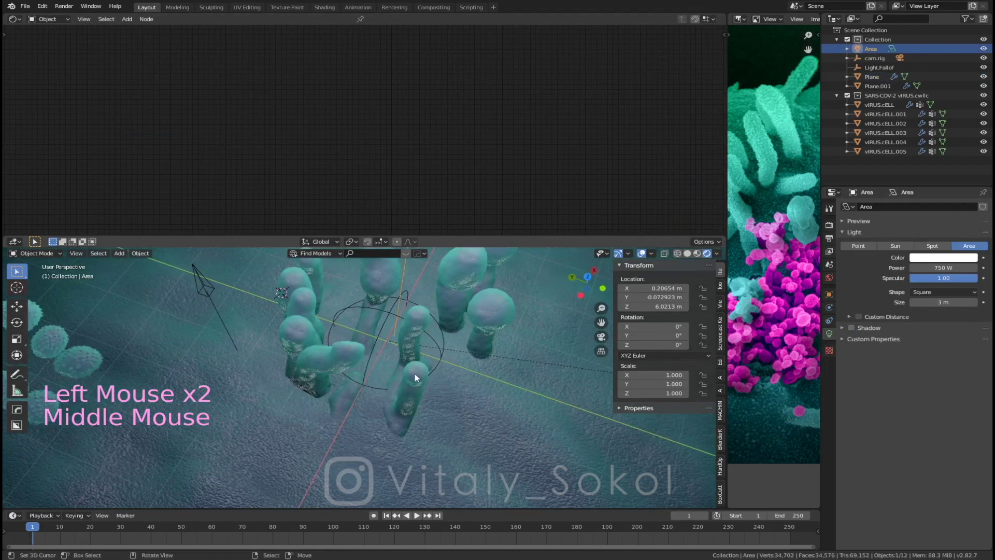
middle_click(399, 351)
right_click(269, 313)
key("g")
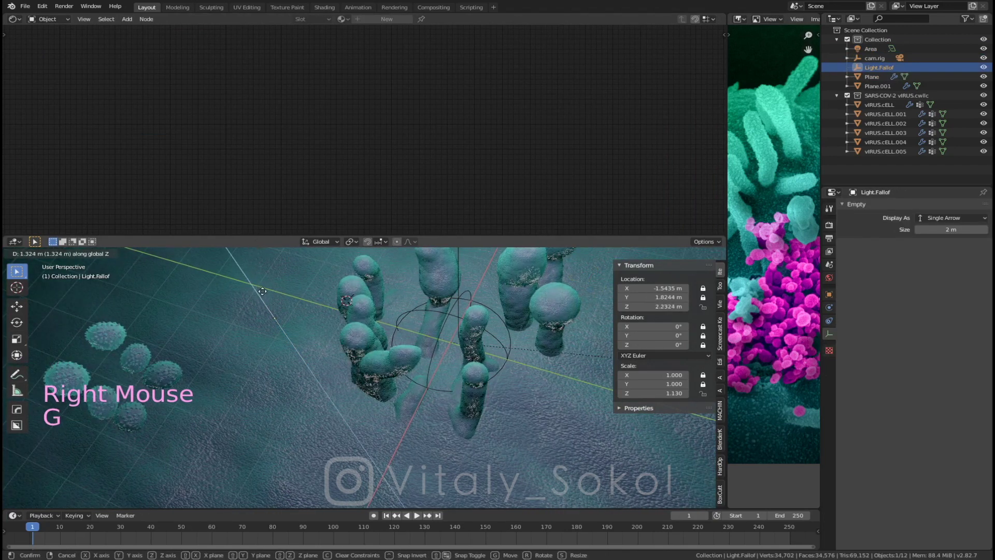
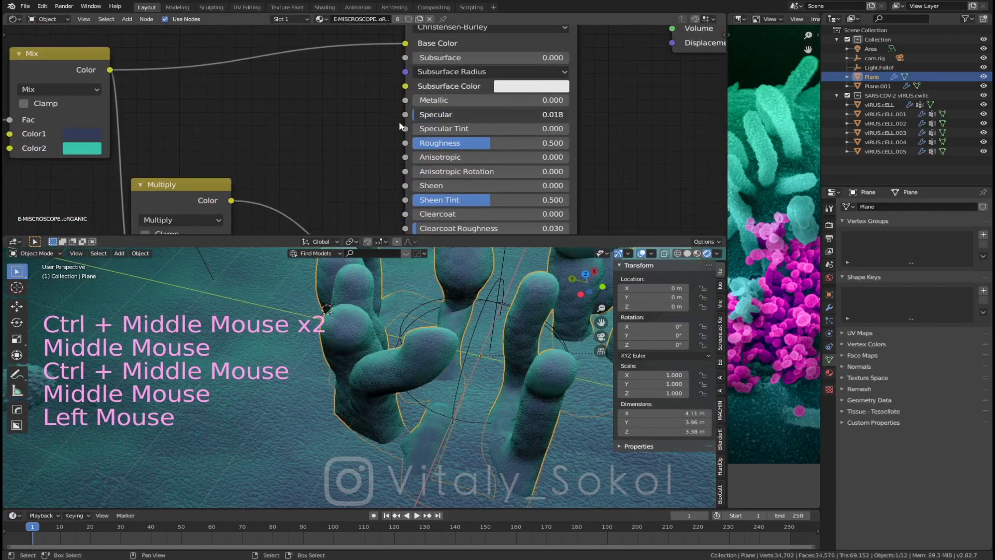
middle_click(314, 124)
Step: Set the floor's Principled BSDF to specular 0.186 and roughness 0.809
left_click(166, 85)
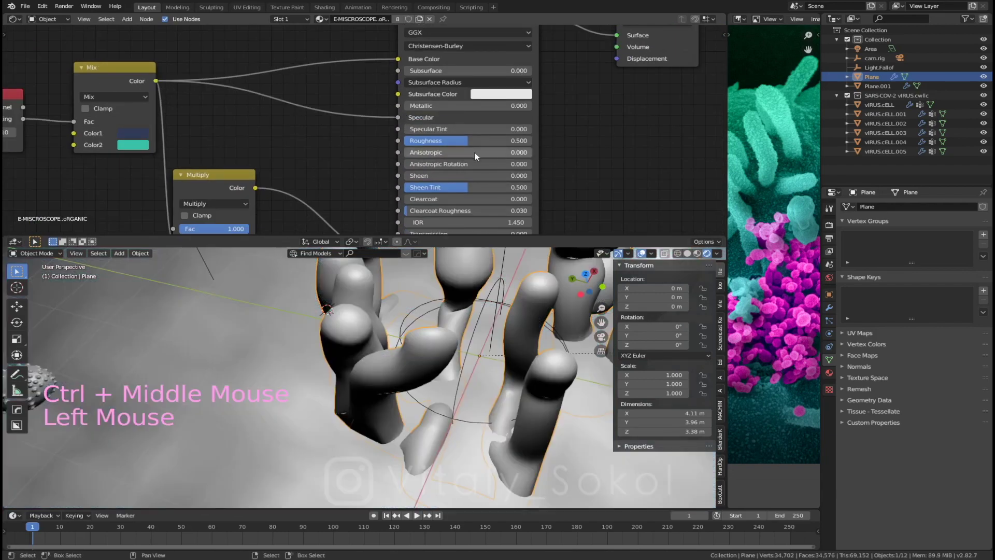
middle_click(473, 316)
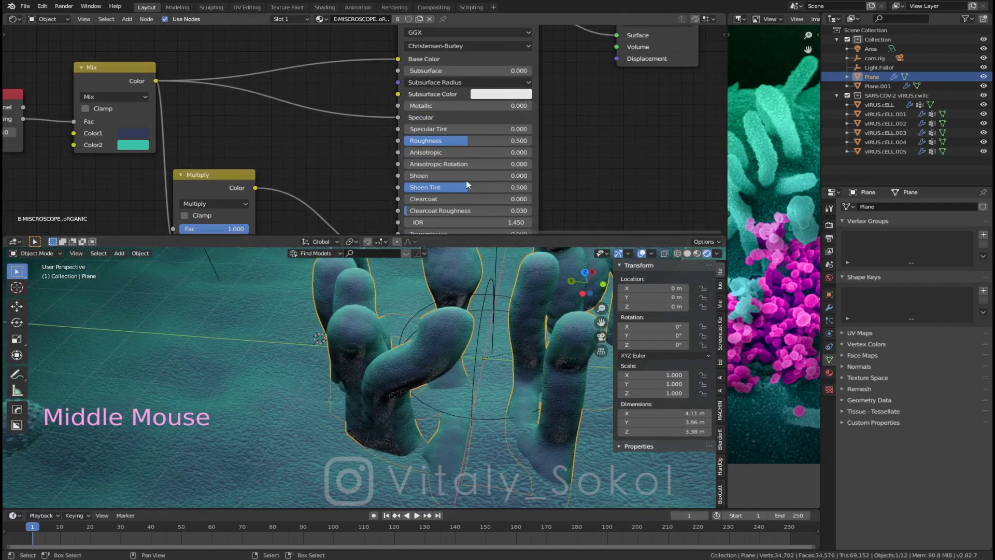
left_click(397, 117)
left_click(430, 120)
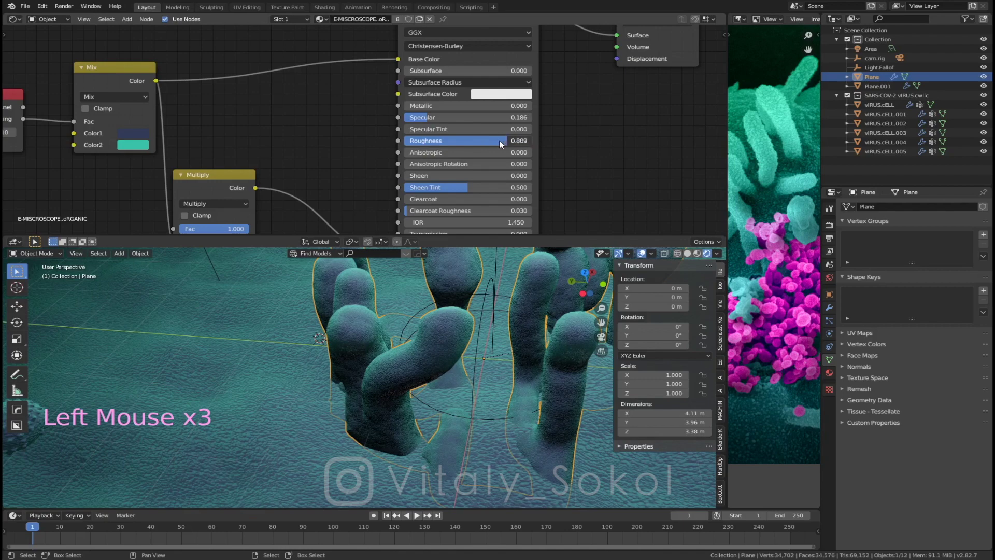
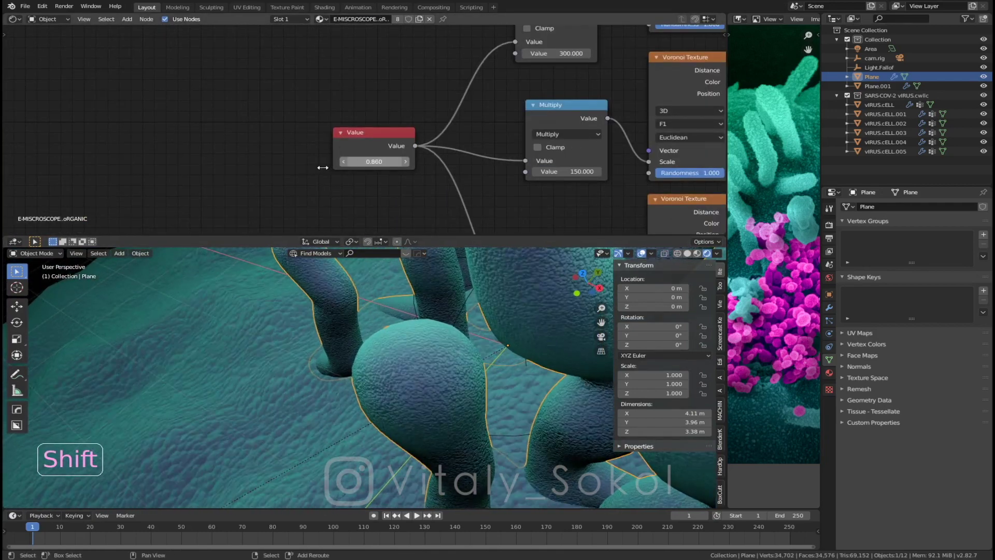
Step: Set the floor's cell-pattern Value node to 0.86 and move its ColorRamp stops
middle_click(484, 121)
middle_click(329, 141)
middle_click(337, 174)
left_click(346, 158)
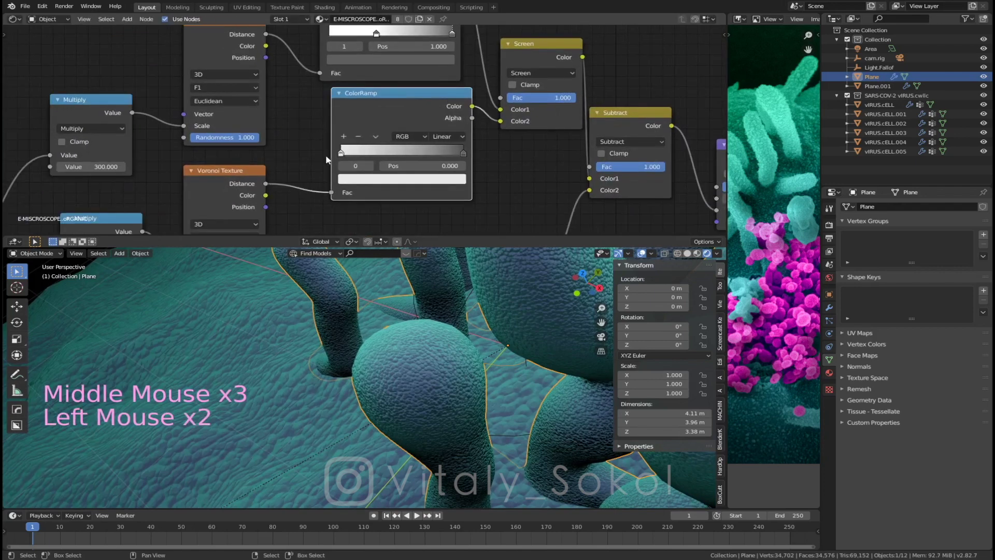
left_click(341, 159)
left_click(454, 155)
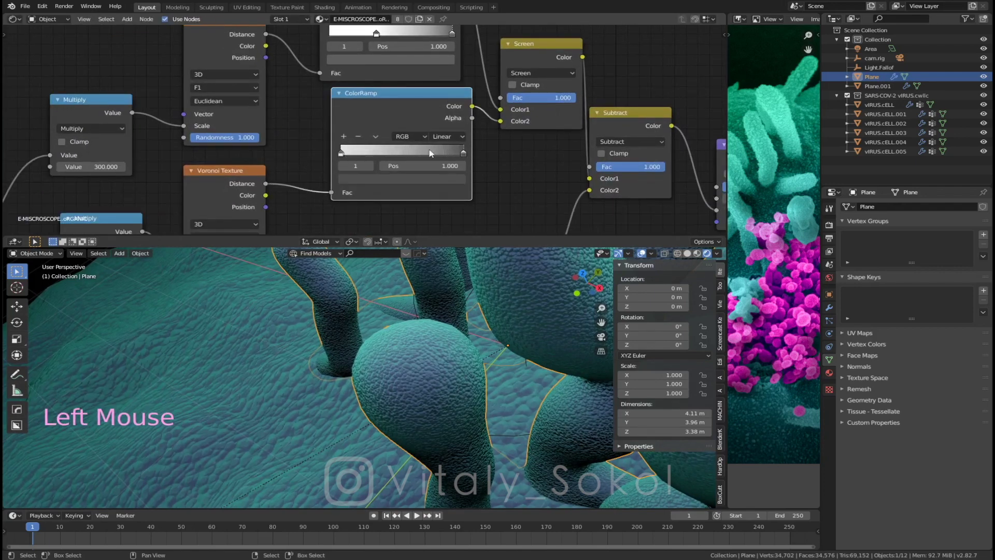
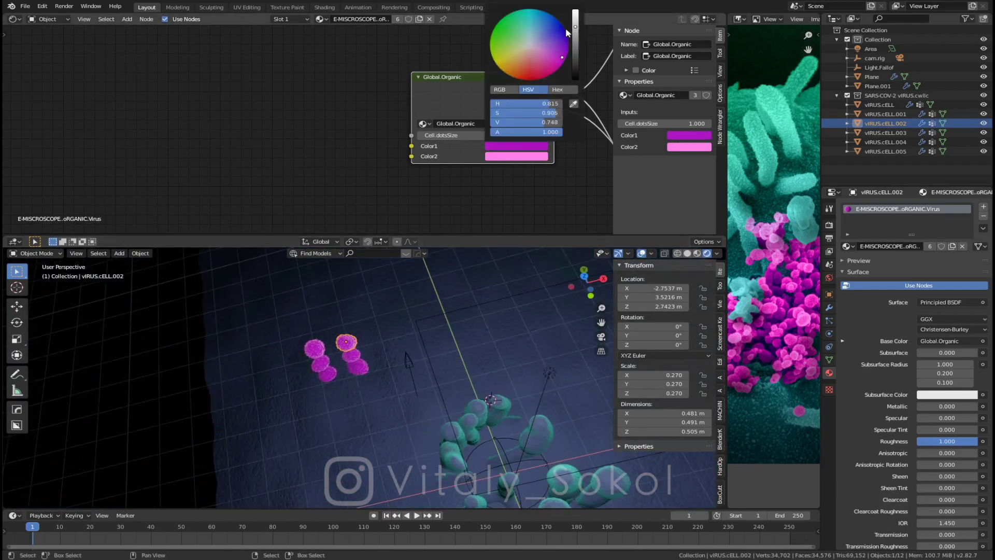
Step: Set the virus Global.Organic Color2 to full magenta (H 0.833, S 1, V 1)
left_click(516, 160)
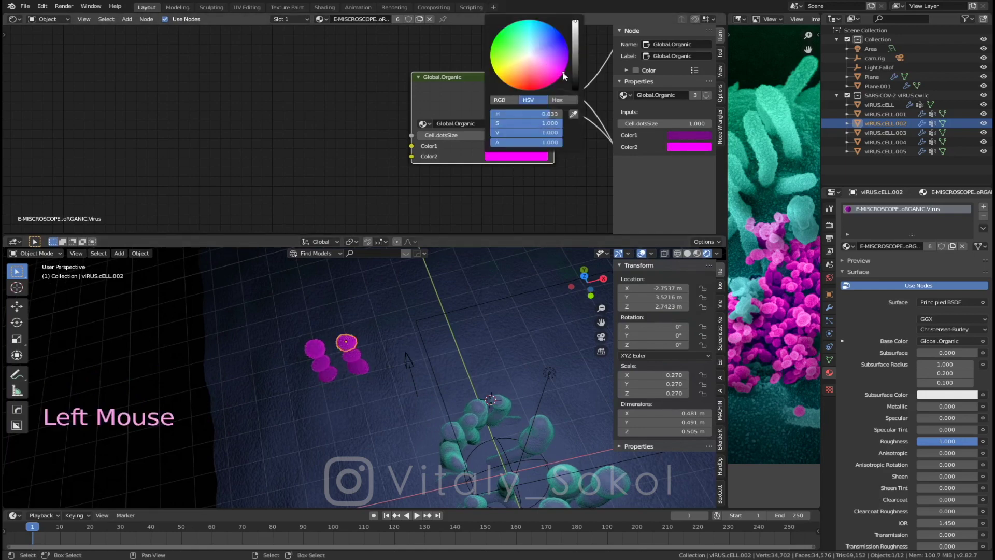
middle_click(389, 349)
key("a")
middle_click(374, 344)
middle_click(432, 325)
middle_click(463, 376)
middle_click(379, 346)
right_click(430, 360)
middle_click(443, 346)
key("shift+c")
middle_click(350, 379)
Step: Select Plane to show the Floor material's teal and dark-blue node group
key("KP_Decimal")
middle_click(435, 398)
middle_click(383, 377)
middle_click(351, 400)
middle_click(423, 346)
middle_click(390, 338)
middle_click(389, 344)
middle_click(384, 343)
middle_click(395, 342)
key("shift+a")
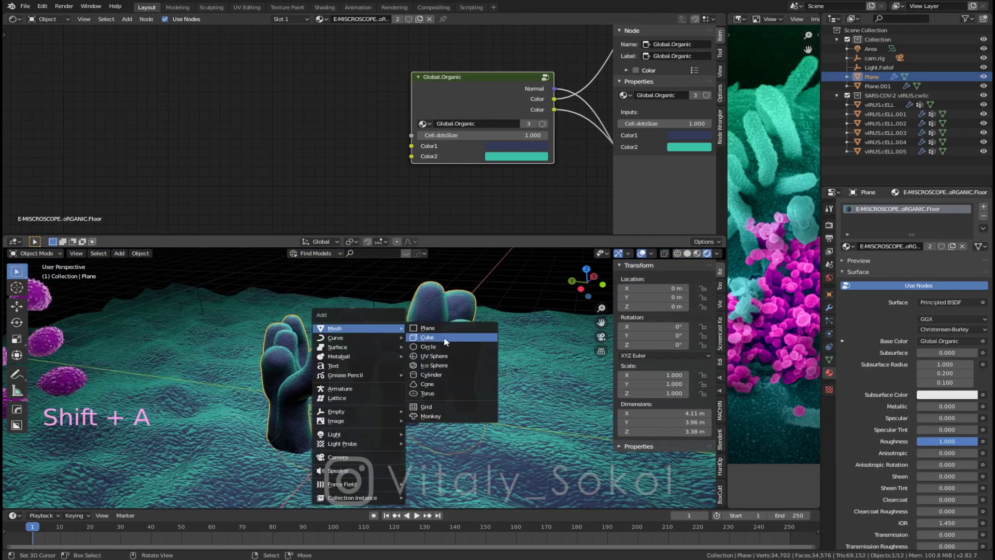
middle_click(447, 321)
Step: Add a cube about 3.3 × 2.4 × 1.5 m, raised 0.56 m and rotated 42.7° around Z
key("s")
key("s")
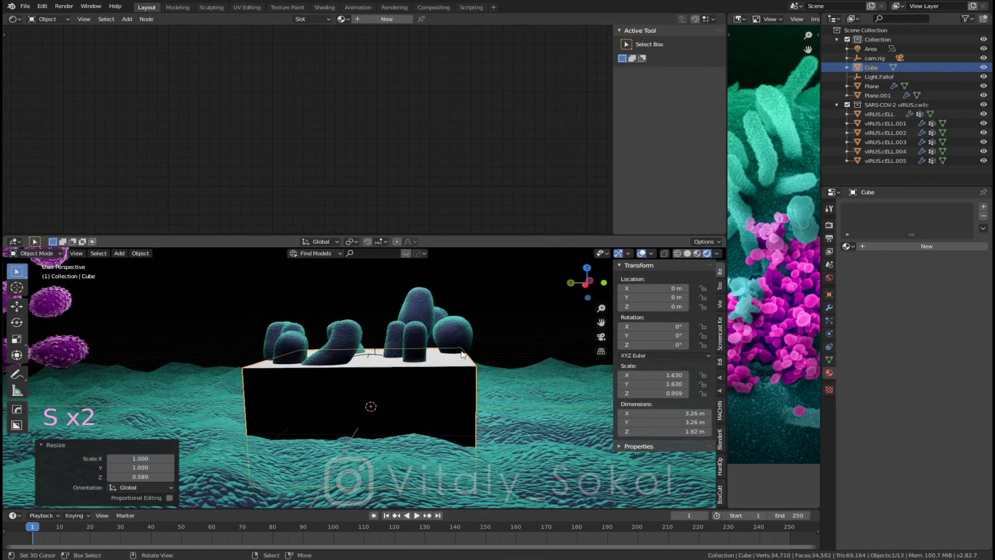
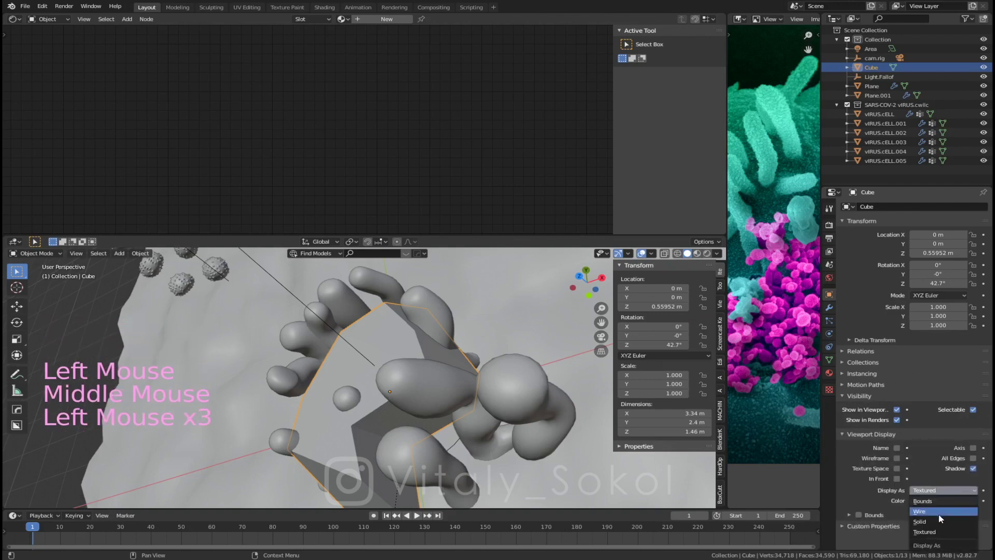
Step: Display the cube as wireframe in the viewport
left_click(943, 520)
middle_click(466, 423)
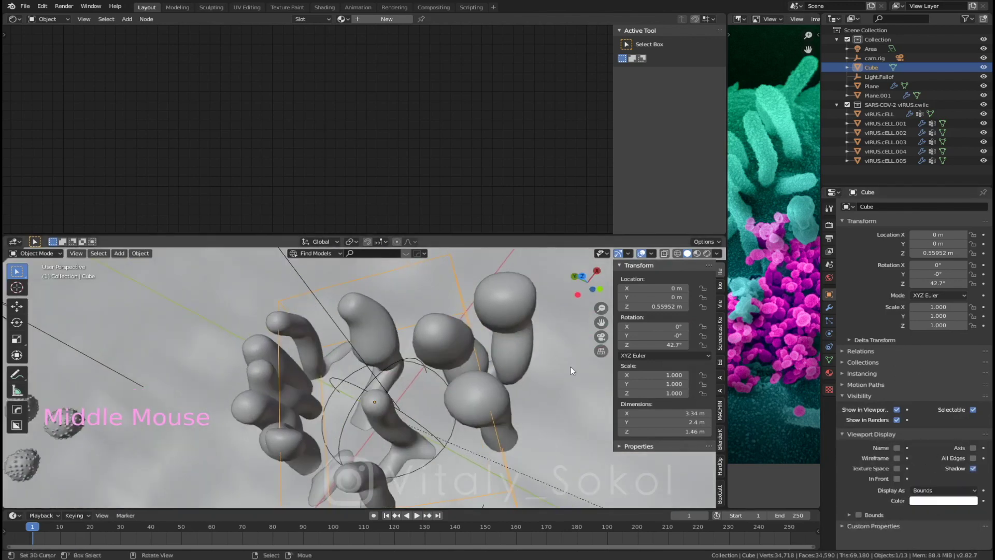
left_click(940, 493)
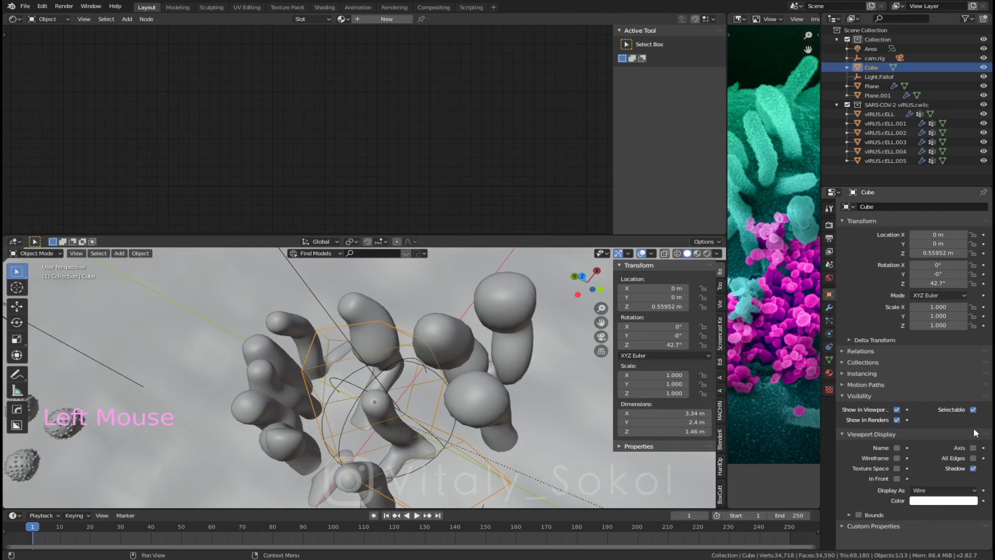
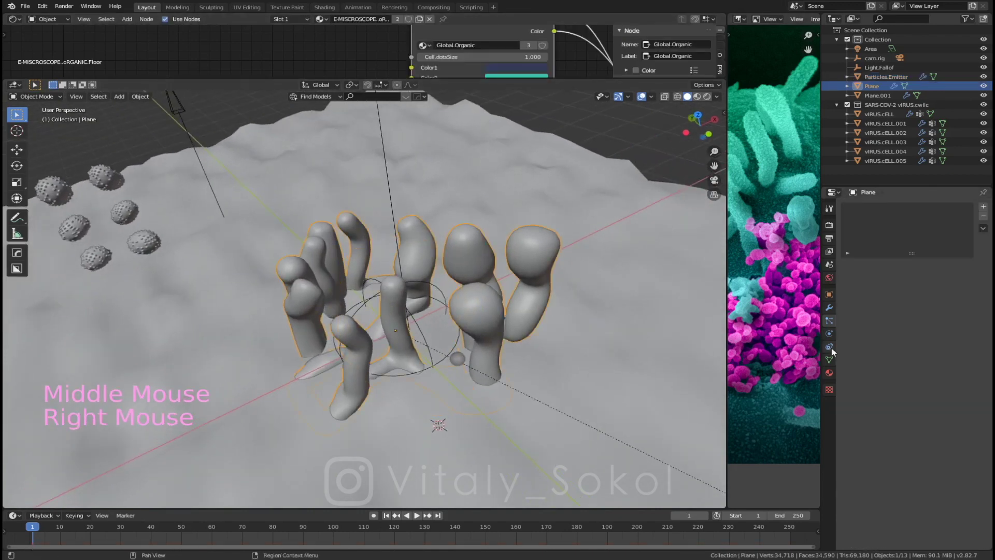
Step: Select Particles.Emitter and show its particle system settings in the Properties editor
left_click(834, 338)
double_click(828, 336)
left_click(884, 228)
middle_click(447, 289)
key("a")
key("a")
right_click(443, 249)
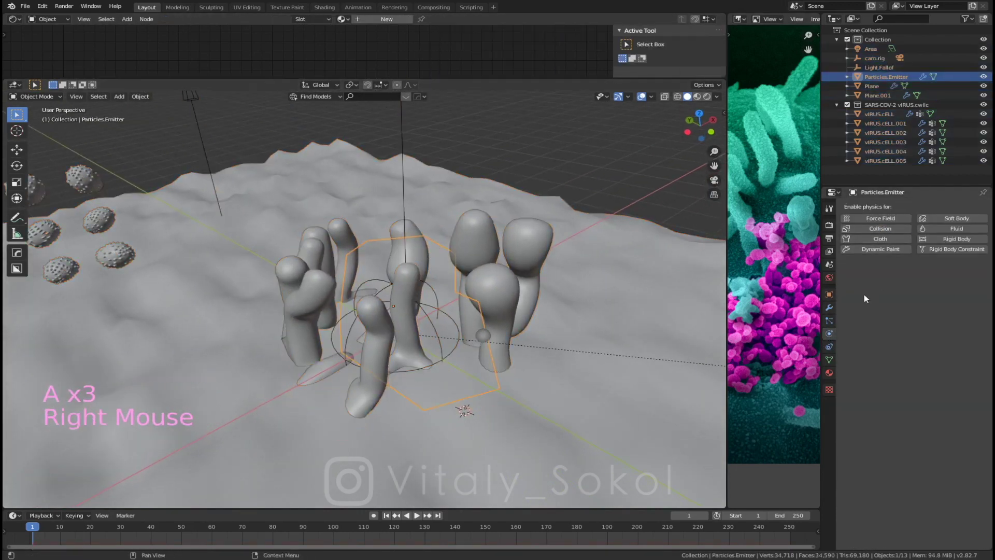
left_click(835, 324)
Step: Adjust the emitter's particle panels while orbiting around the tubes to check them
middle_click(900, 395)
left_click(868, 347)
left_click(872, 352)
left_click(791, 370)
middle_click(521, 332)
key("alt+a")
key("shift+Left")
key("alt+a")
Step: Expand the particle Render panel and bring up the Render As choices for the emitter
middle_click(525, 288)
key("shift+Left")
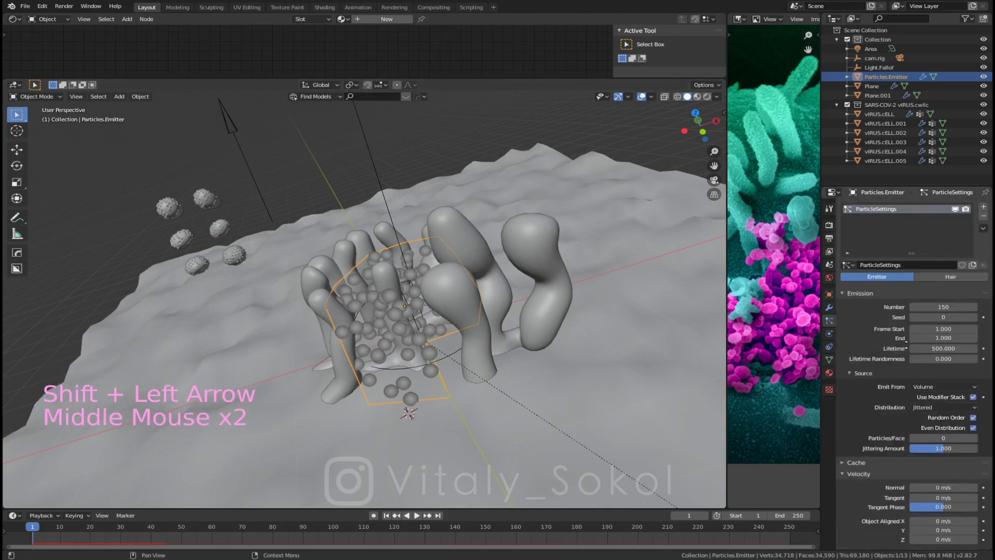
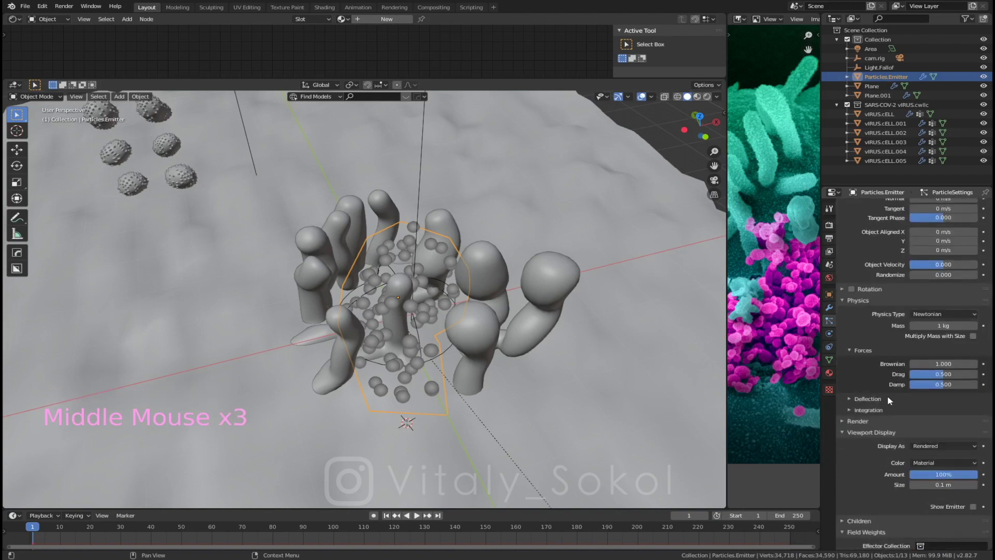
left_click(873, 423)
middle_click(883, 417)
left_click(942, 330)
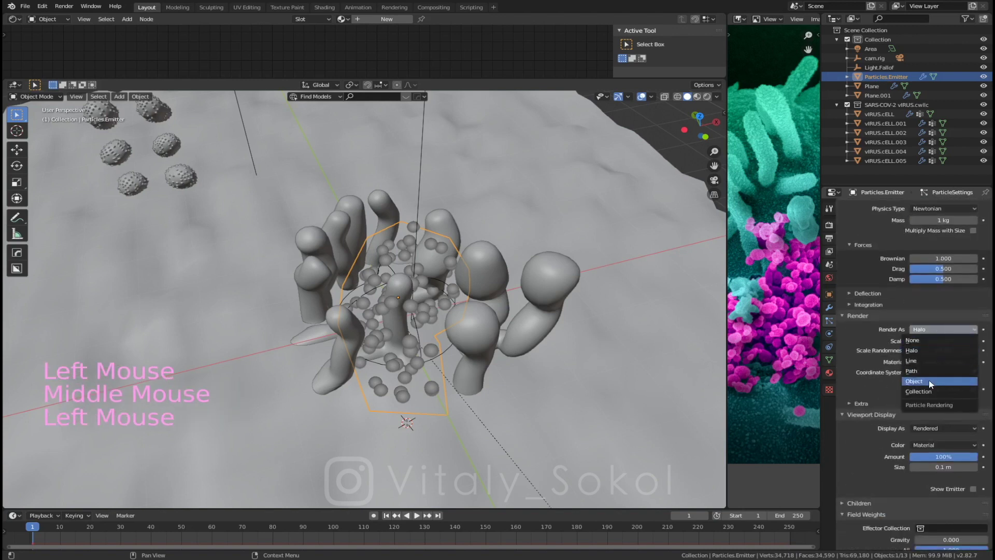
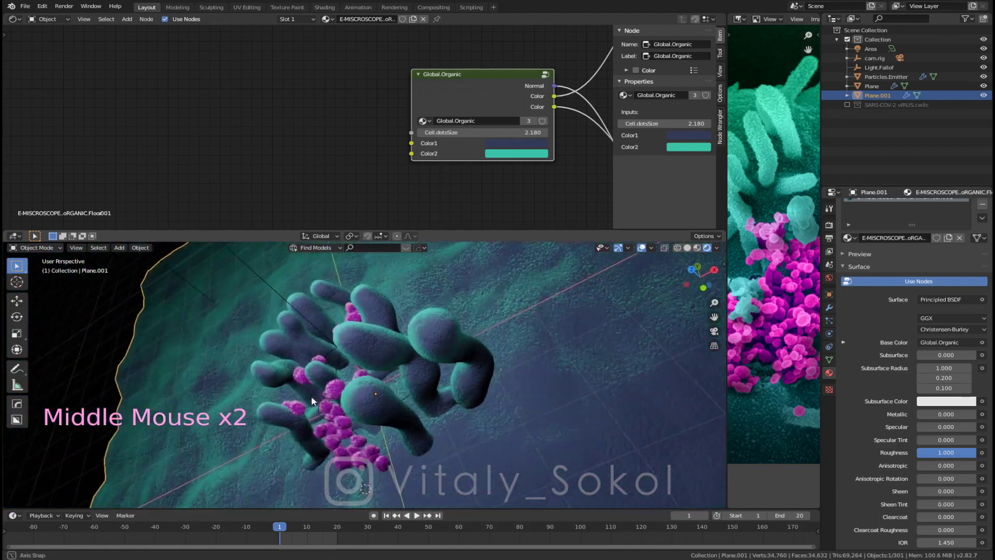
Step: Exclude the virus source collection and preview the teal-and-magenta scene rendered
right_click(208, 300)
right_click(286, 278)
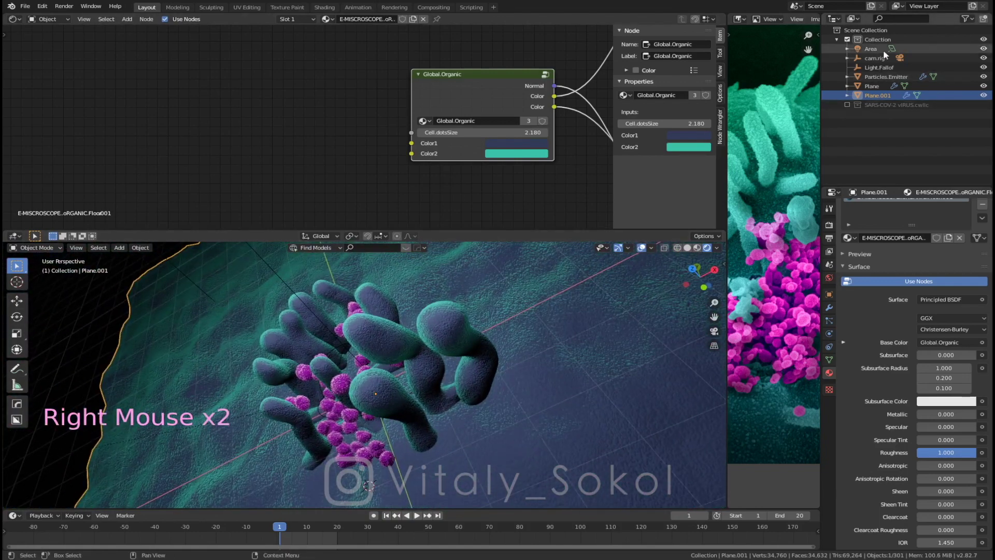
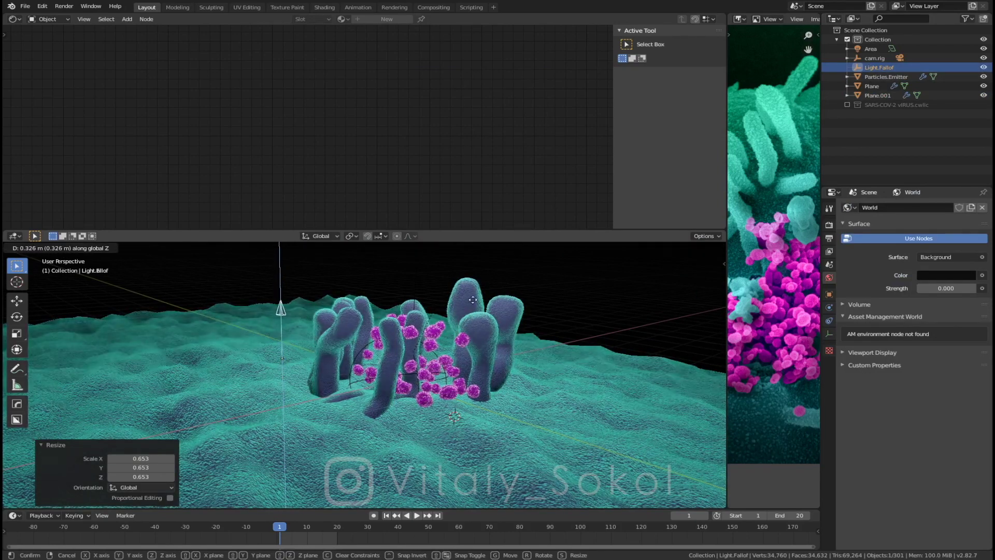
Step: Move Light.Falloff to a new height and orbit to check the tube lighting
middle_click(450, 345)
middle_click(494, 314)
key("g")
middle_click(485, 319)
middle_click(478, 318)
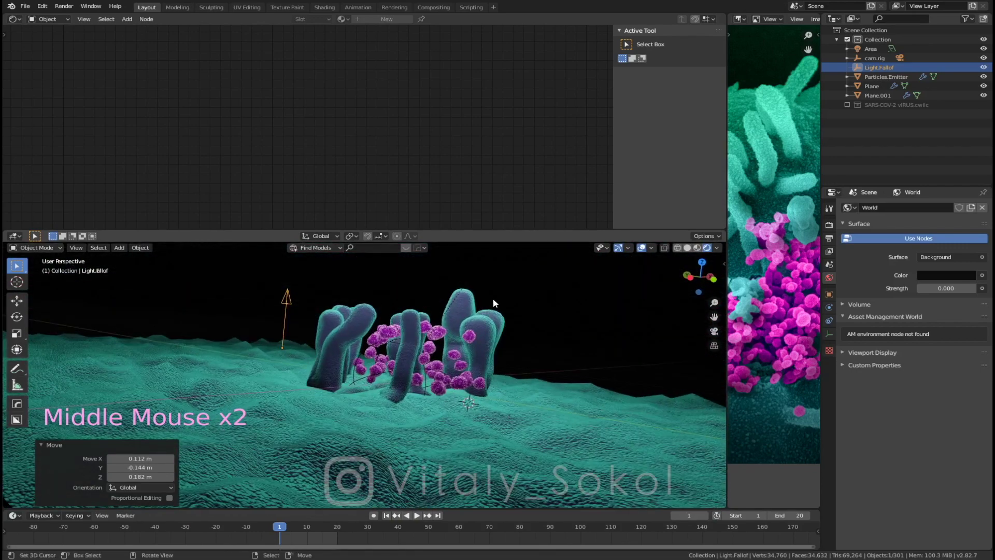
key("g")
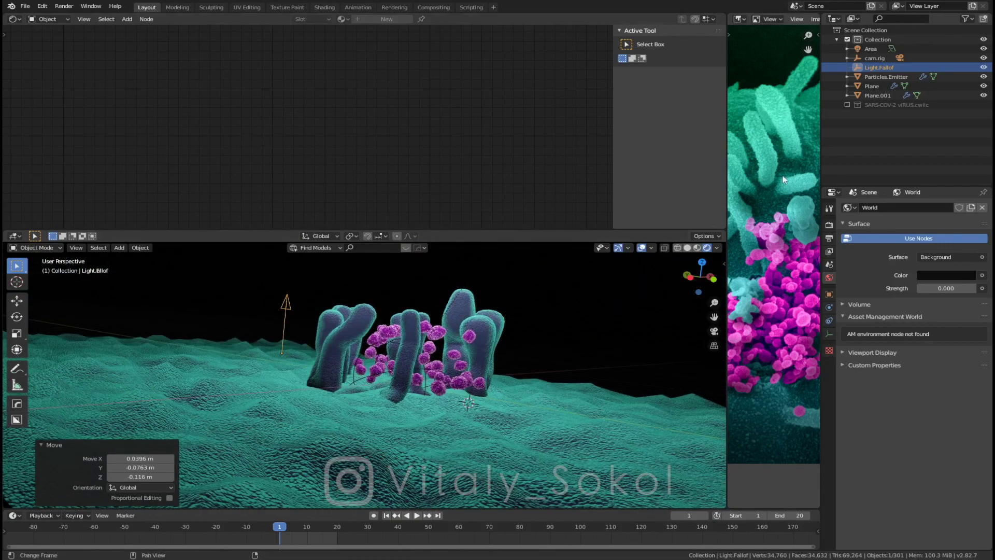
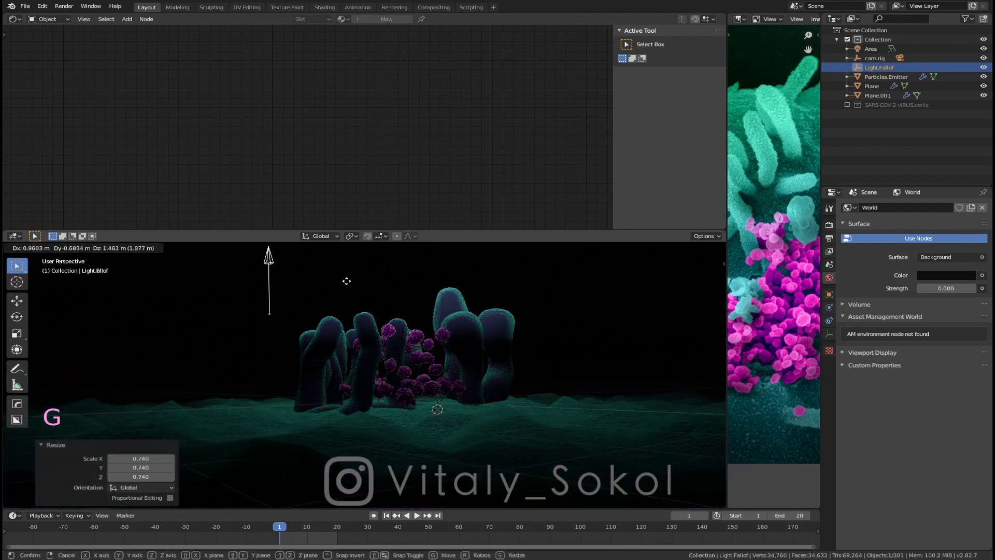
Step: Move the falloff light freely to a new position and inspect the lit surface
key("s")
key("s")
key("g")
middle_click(409, 331)
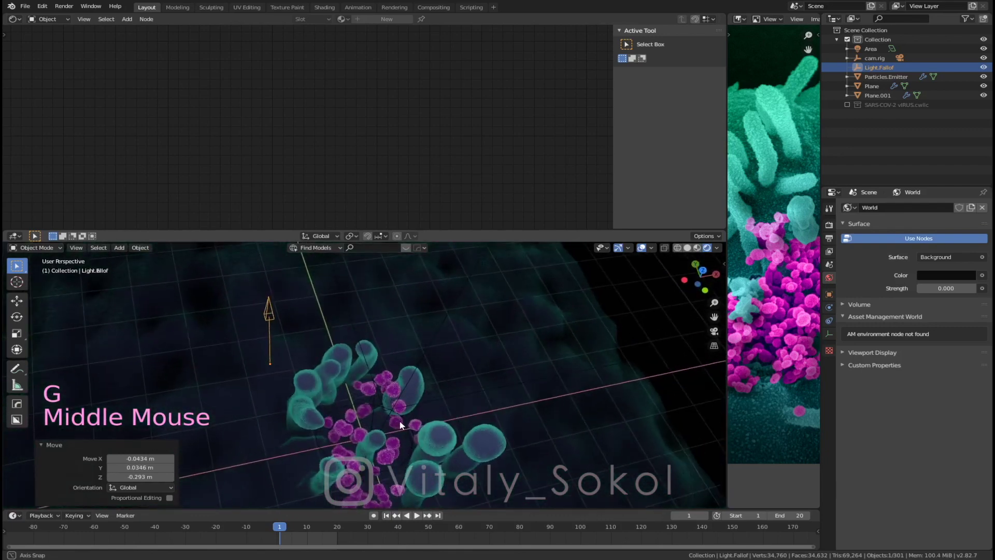
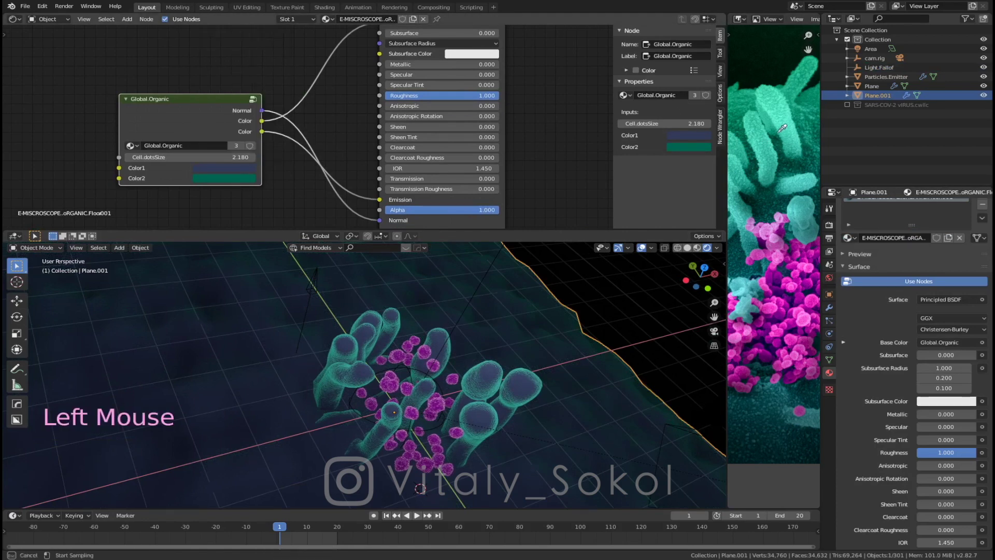
Step: Pick teal shades for the Global.Organic colours in the floor material and view the result
left_click(288, 81)
left_click(245, 178)
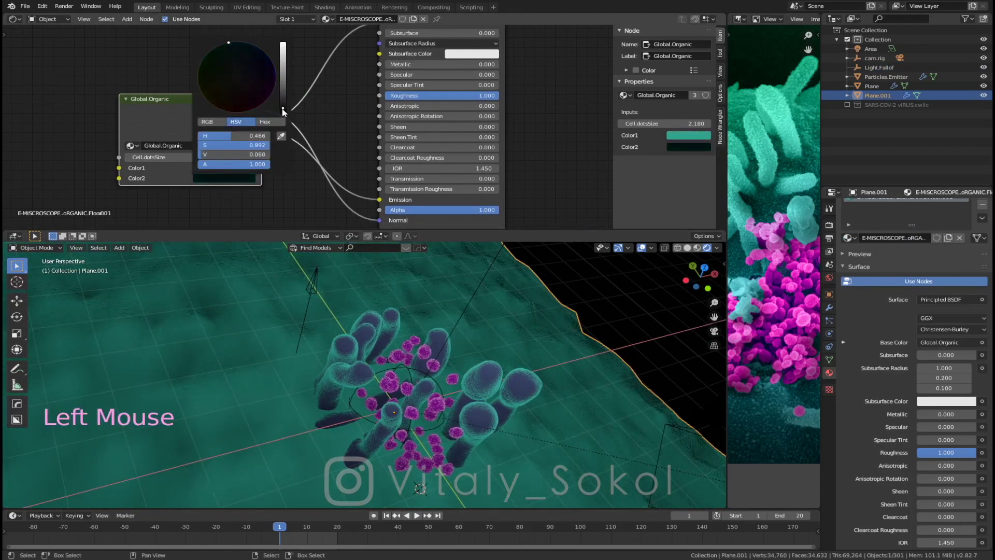
right_click(374, 332)
left_click(243, 169)
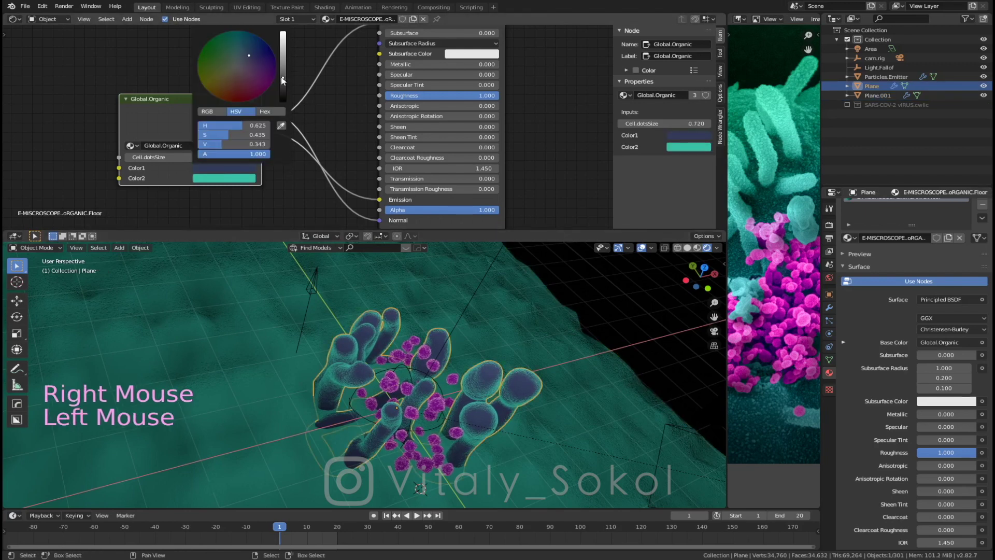
left_click(237, 168)
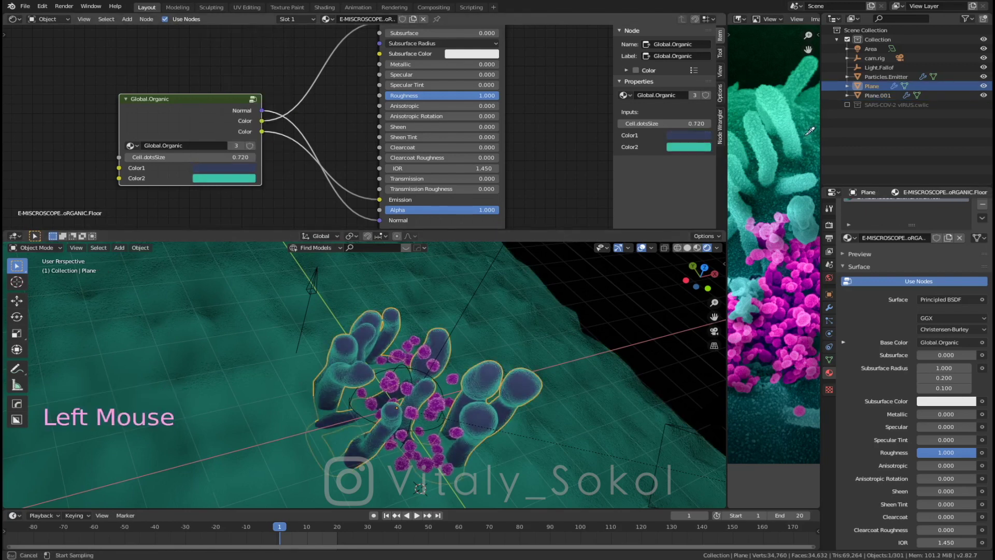
middle_click(483, 358)
middle_click(468, 310)
middle_click(466, 367)
middle_click(477, 345)
Step: Orbit around the tubes and switch the viewport back to solid shading
middle_click(477, 324)
middle_click(460, 317)
middle_click(508, 314)
middle_click(448, 319)
middle_click(362, 353)
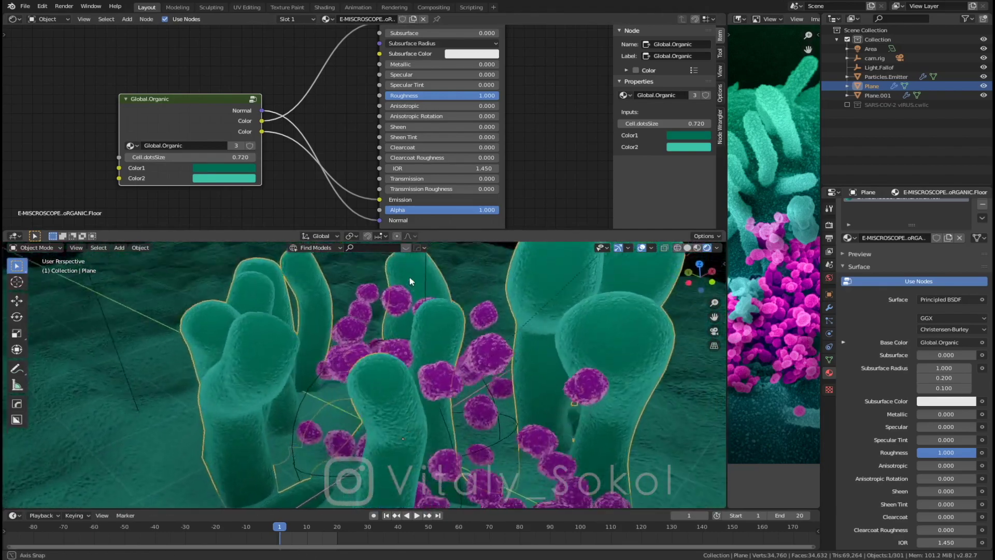
middle_click(408, 285)
middle_click(421, 304)
middle_click(435, 306)
middle_click(443, 299)
middle_click(437, 316)
middle_click(450, 303)
middle_click(403, 338)
right_click(478, 310)
key("z")
middle_click(472, 318)
middle_click(479, 322)
left_click(448, 289)
key("shift+a")
Step: Select the virus cell objects and bring up the Add menu for a new mesh
left_click(882, 104)
left_click(459, 292)
middle_click(465, 297)
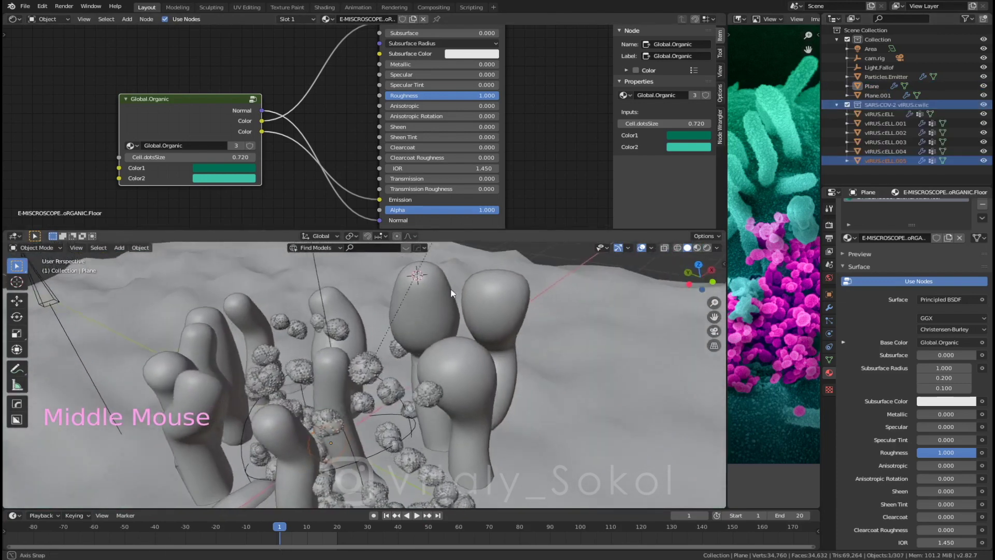
middle_click(421, 305)
middle_click(438, 303)
middle_click(496, 311)
middle_click(503, 305)
key("shift+a")
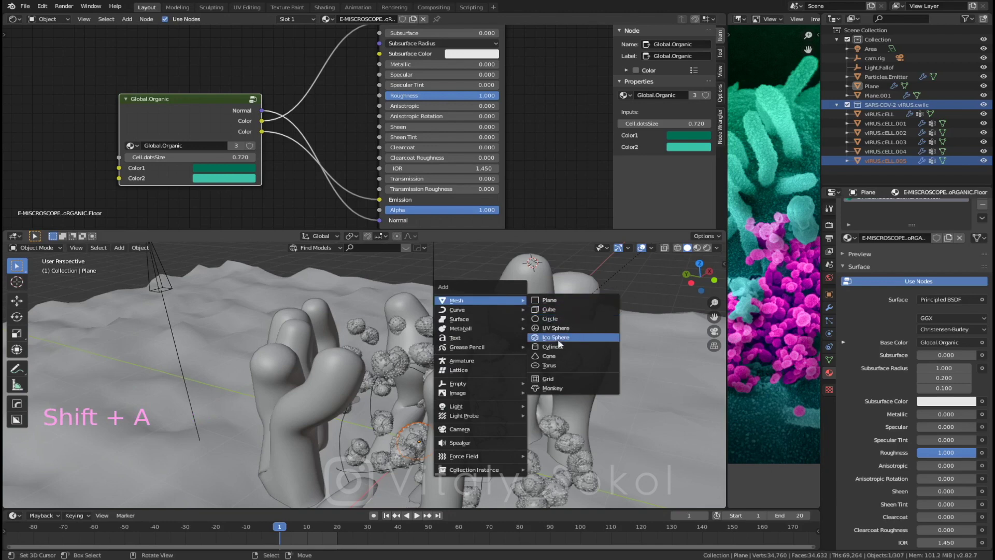
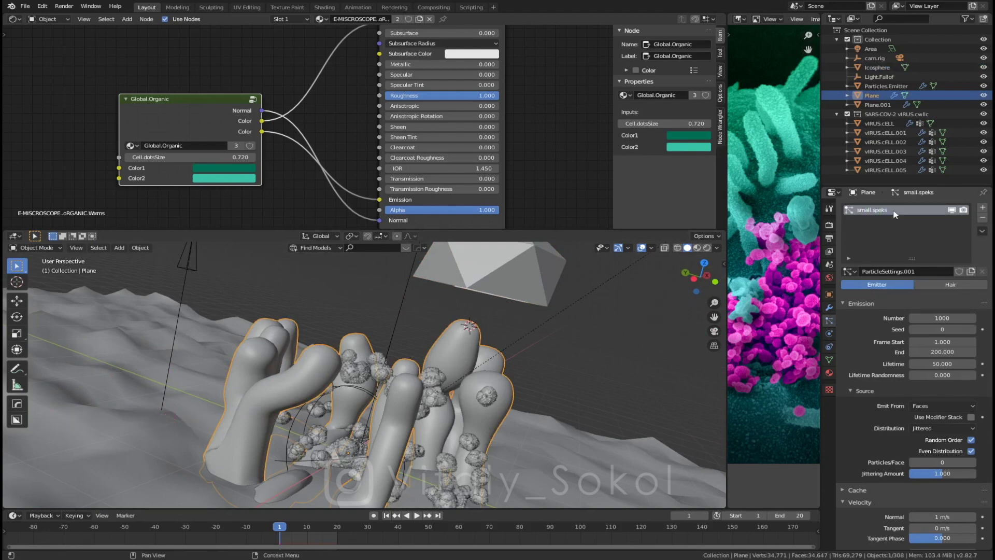
Step: Make small.speks a Hair system with 2500 strands and show the plane's vertex groups
middle_click(637, 339)
middle_click(618, 345)
middle_click(891, 343)
left_click(946, 251)
left_click(907, 304)
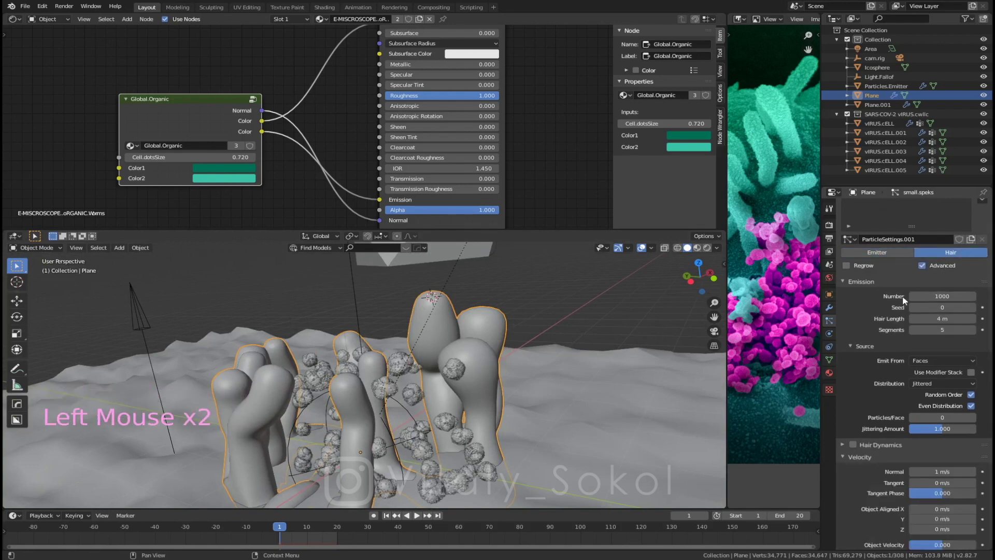
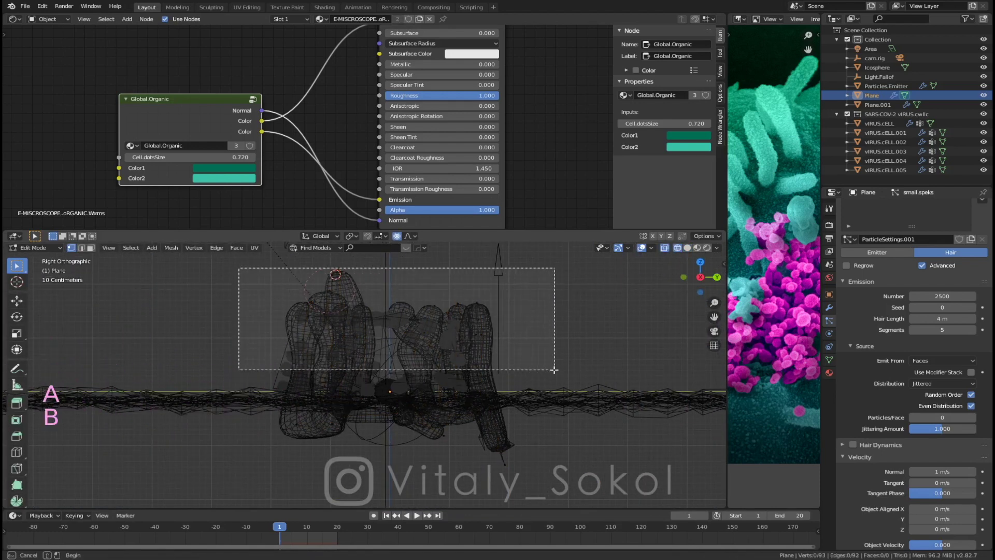
left_click(835, 322)
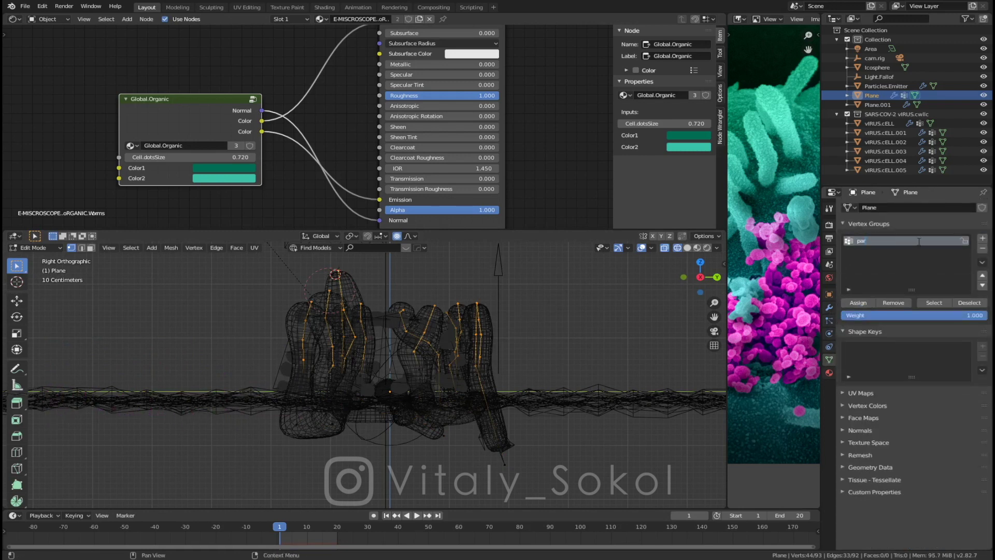
Step: Return the plane to object mode and go back to the small.speks particle settings
left_click(863, 304)
key("Tab")
left_click(493, 340)
middle_click(447, 313)
key("z")
middle_click(389, 341)
middle_click(418, 361)
middle_click(499, 332)
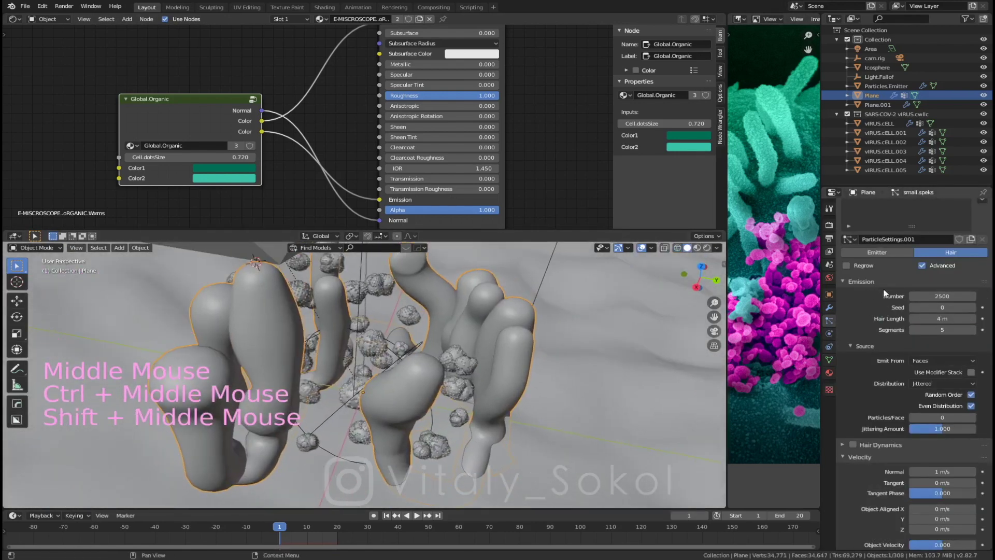
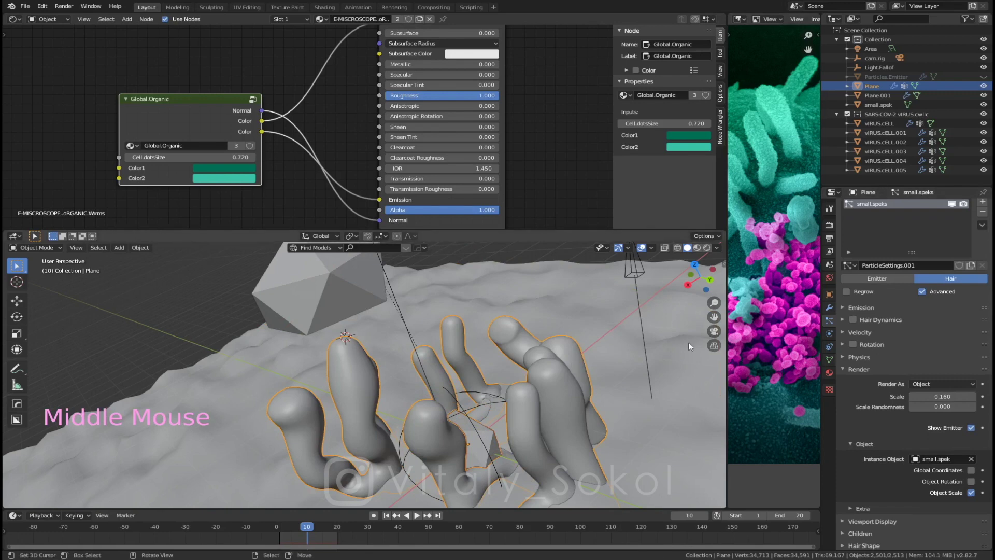
Step: Set the particle Number to 2286 and select the small.spek object in the Outliner
left_click(863, 311)
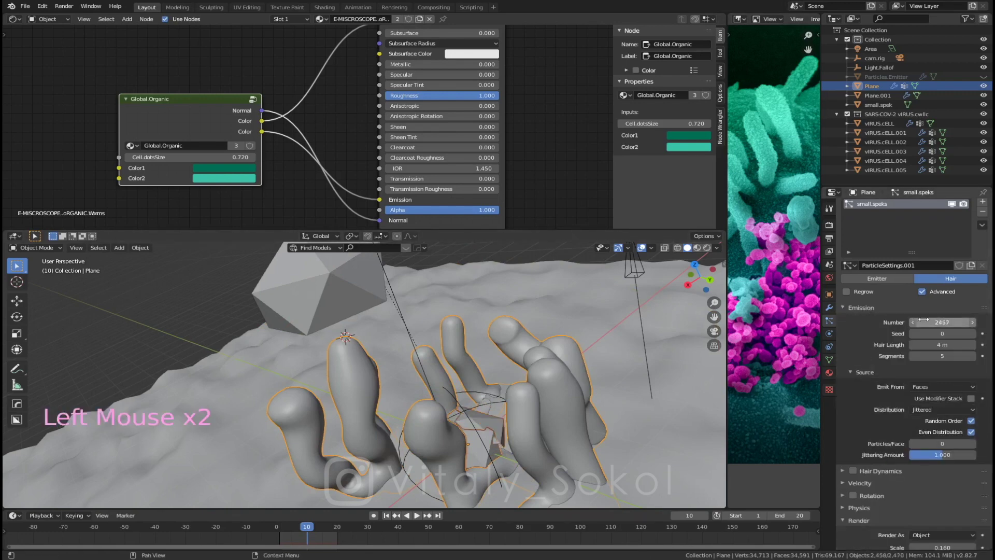
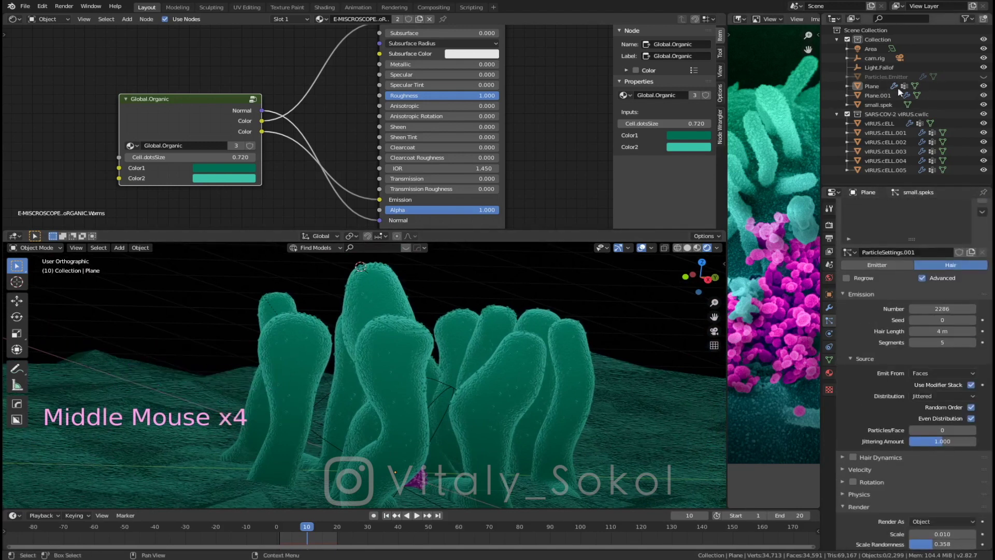
left_click(885, 107)
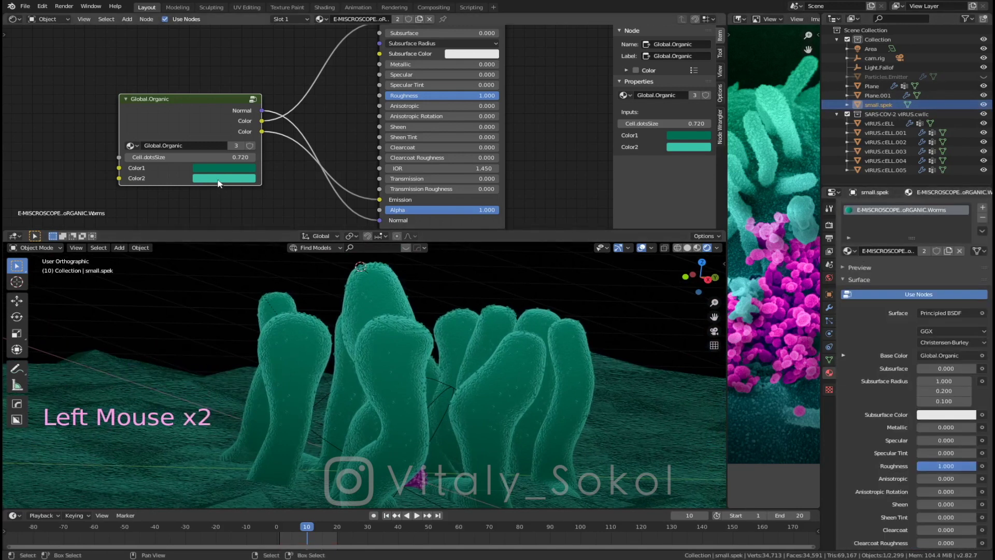
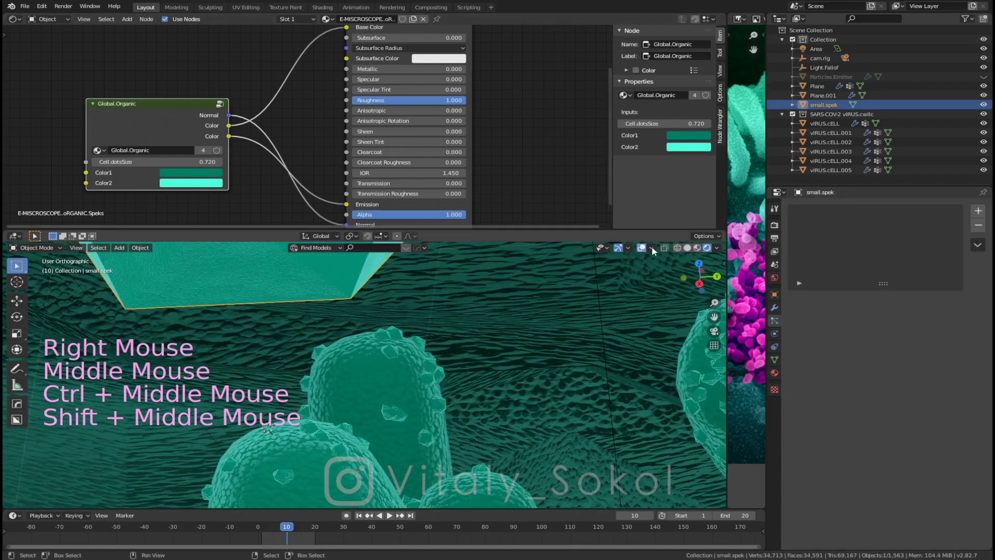
Step: Switch the viewport to solid shading and orbit to view the dotted tubes
left_click(702, 251)
left_click(687, 250)
middle_click(552, 316)
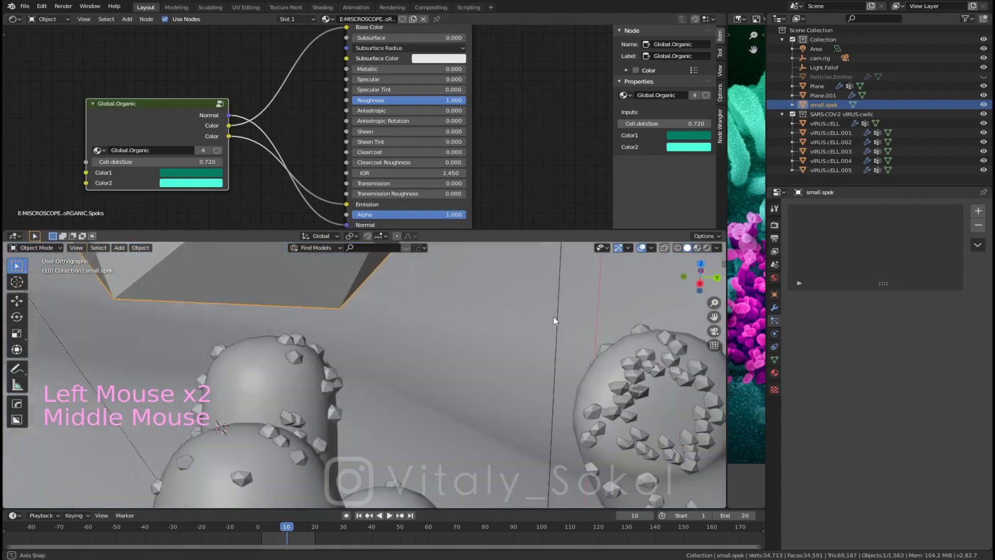
middle_click(521, 327)
middle_click(481, 362)
middle_click(451, 361)
key("w")
middle_click(473, 334)
middle_click(307, 420)
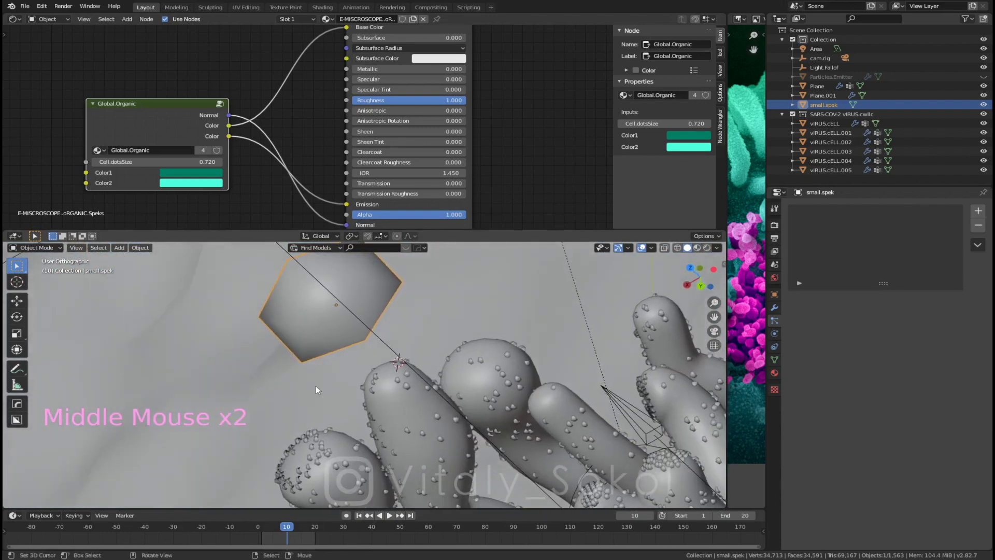
Step: Rotate the small.spek object 90 degrees, switching the axis to Y
key("r")
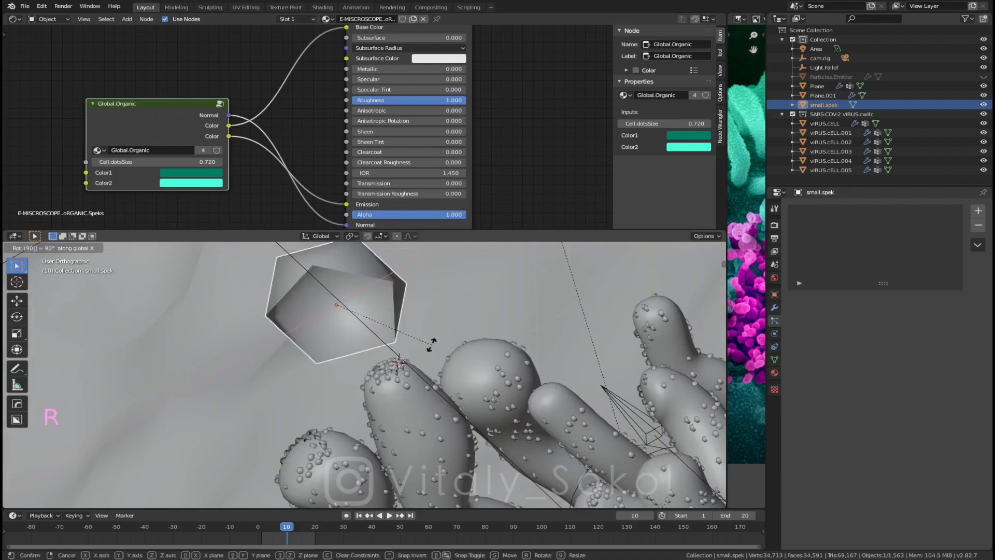
key("r")
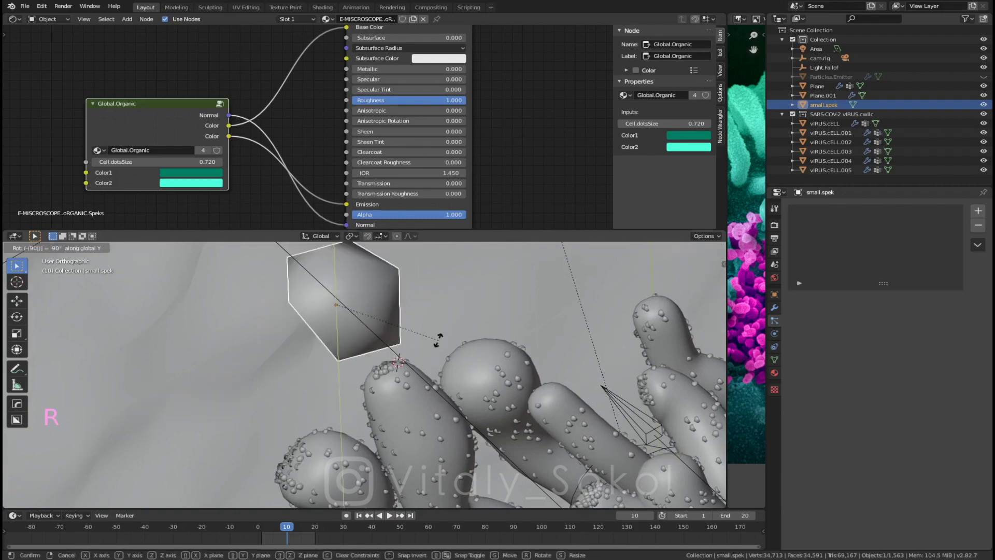
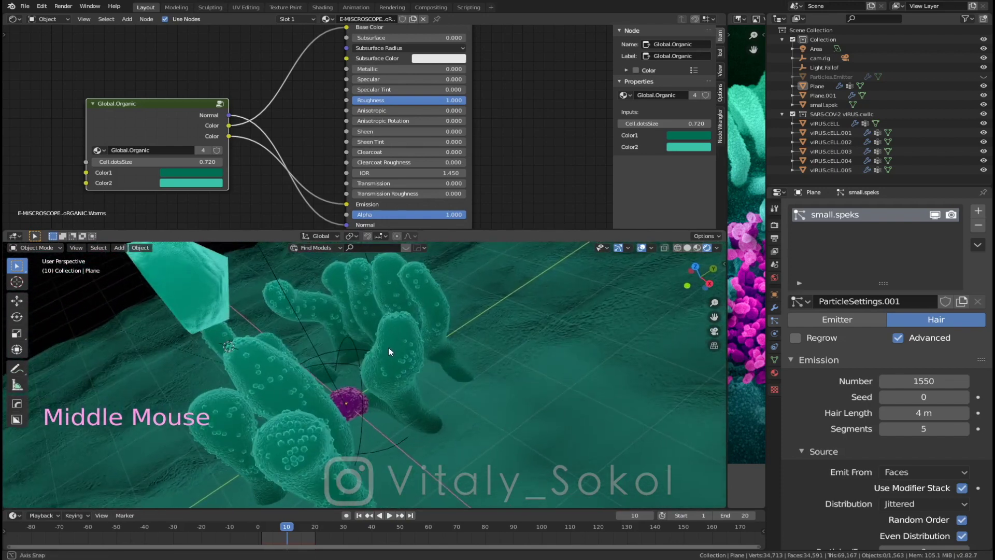
Step: Select the floor Plane.001 and raise its subdivisions to 4 and displacement strength to 1.6
right_click(553, 369)
left_click(775, 311)
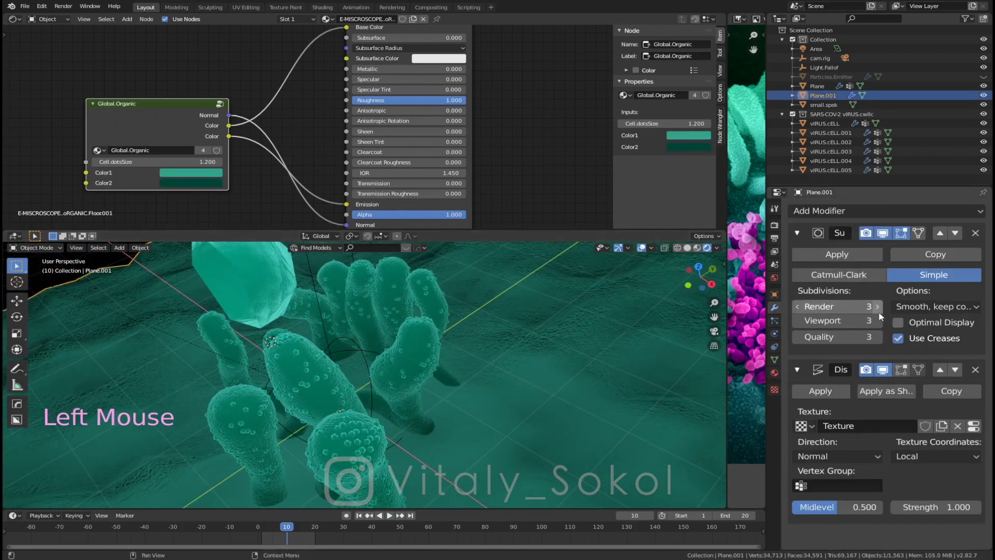
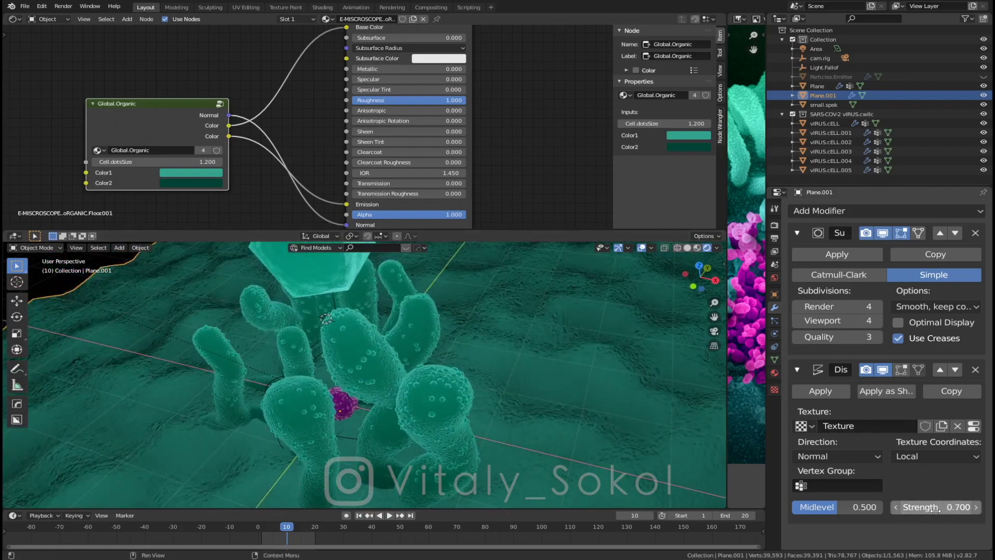
left_click(217, 177)
left_click(216, 178)
Step: Set the floor material's cell dot size to 3.53 with a brighter teal colour, then select the tube Plane
left_click(212, 182)
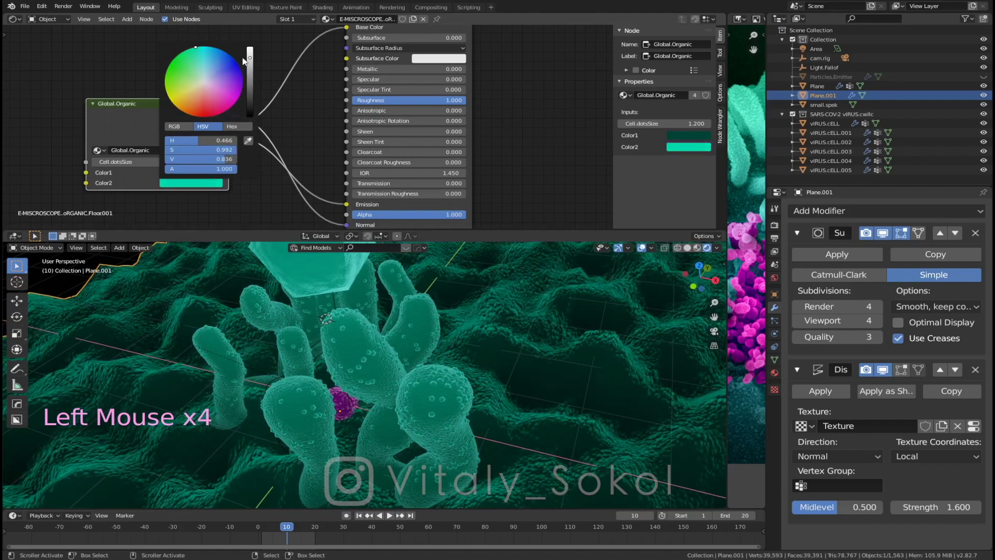
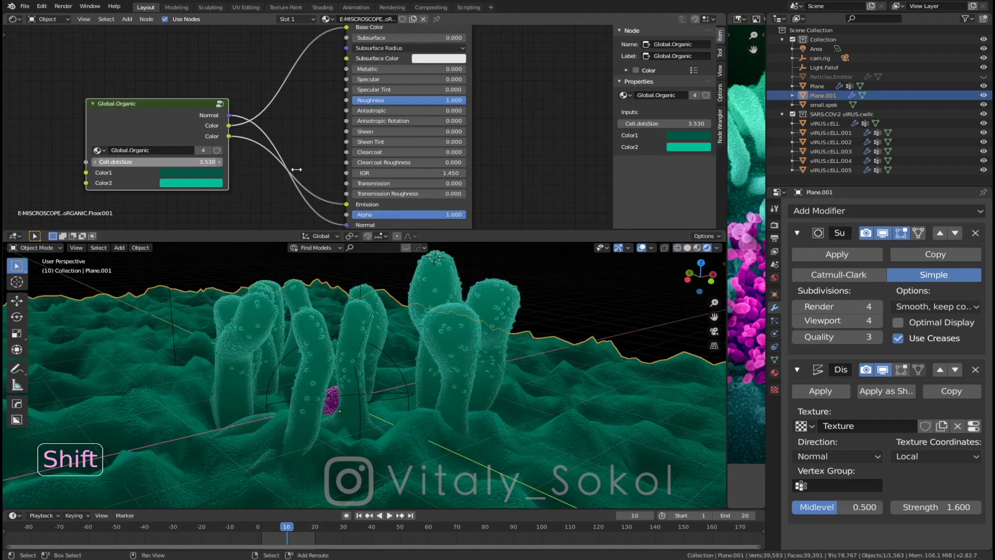
key("a")
middle_click(505, 404)
right_click(502, 347)
middle_click(863, 433)
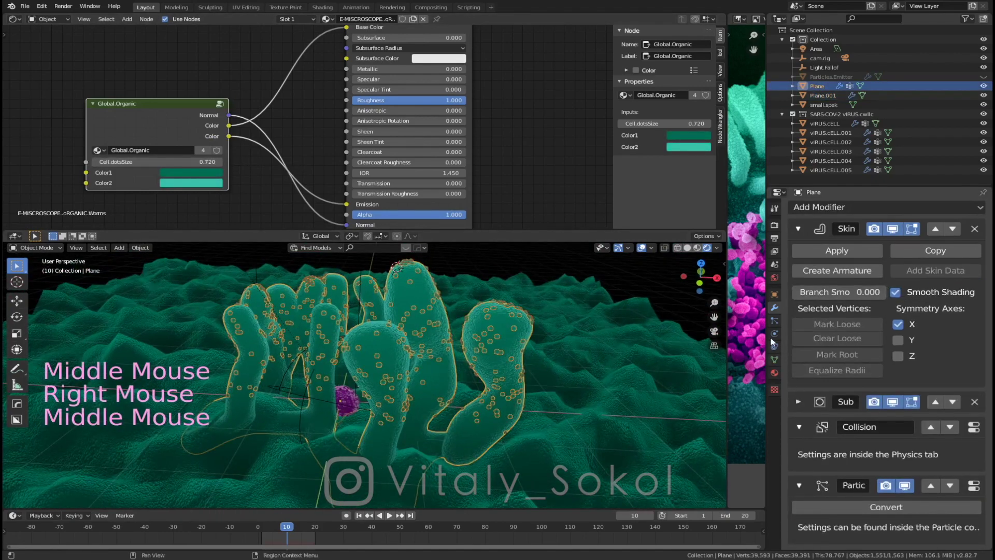
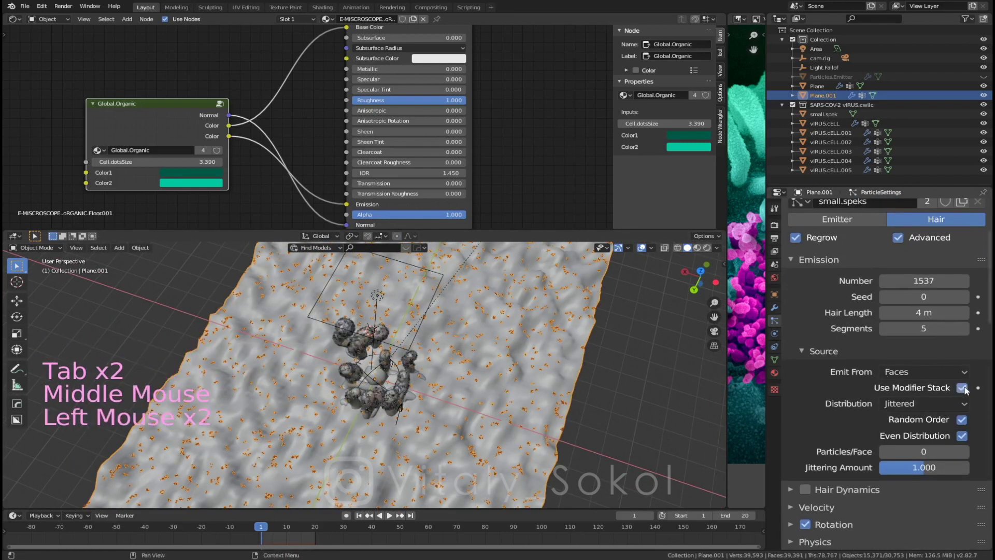
Step: Set the floor's small.speks particle source to emit from vertices instead of faces
left_click(918, 391)
left_click(927, 374)
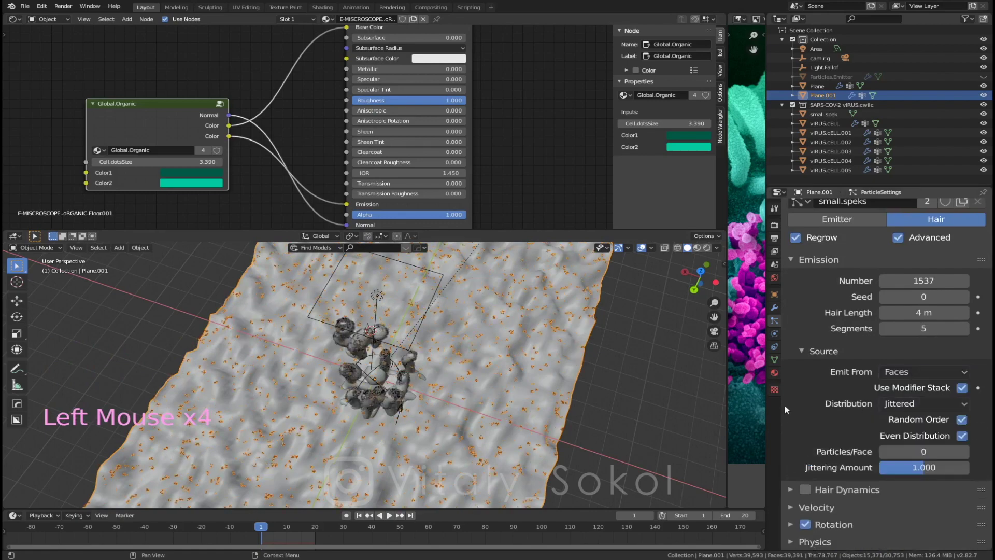
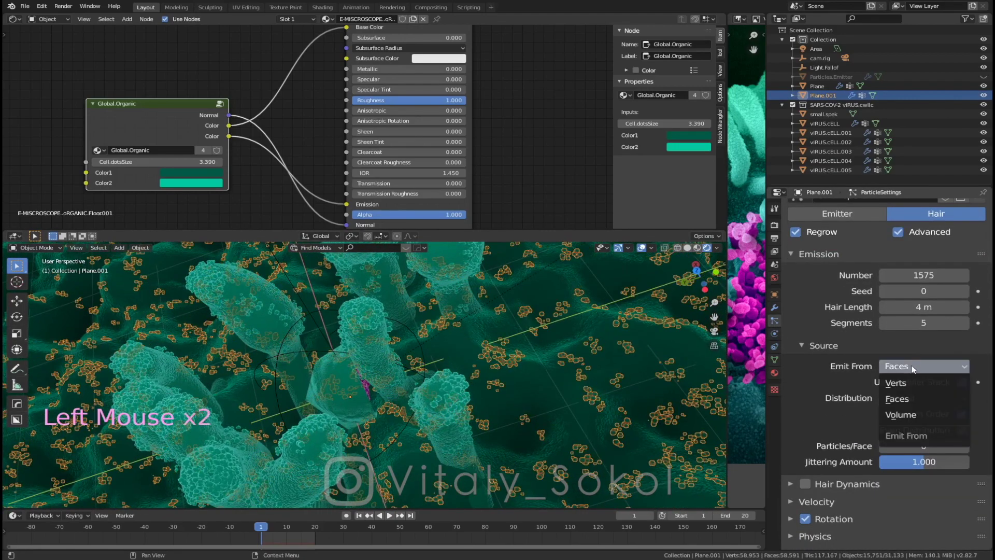
left_click(910, 388)
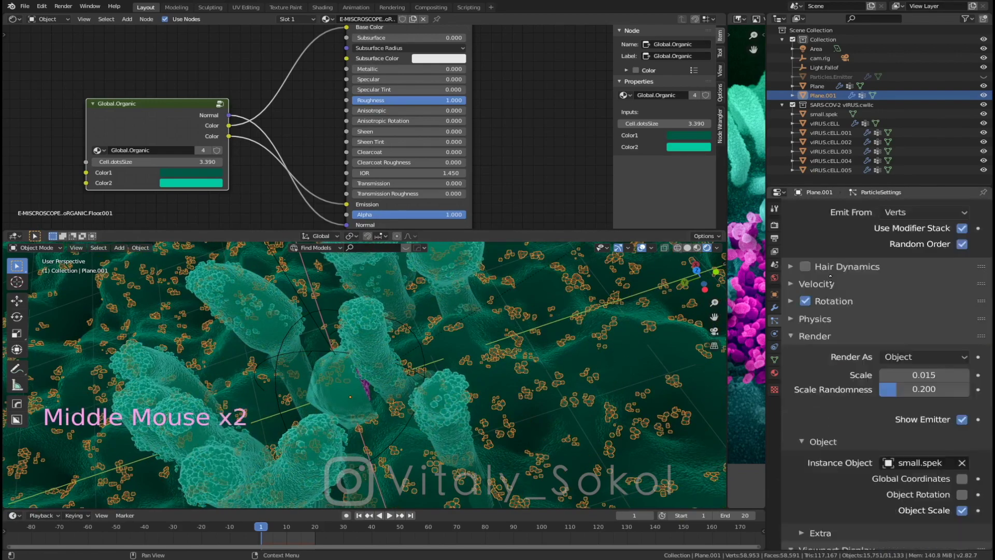
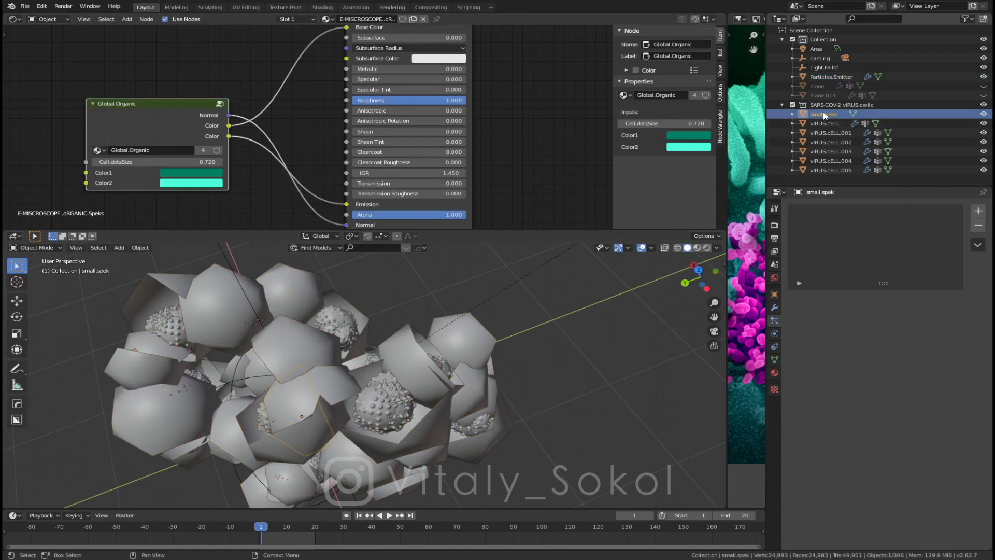
Step: Move small.spek into a new collection named Particles and exclude it from the view layer
key("m")
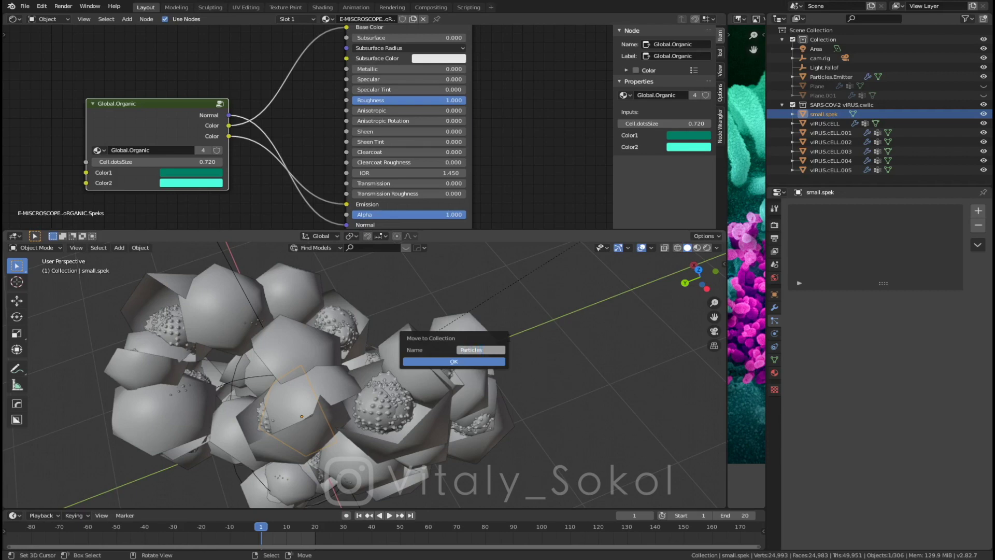
middle_click(438, 360)
key("a")
middle_click(381, 355)
left_click(797, 171)
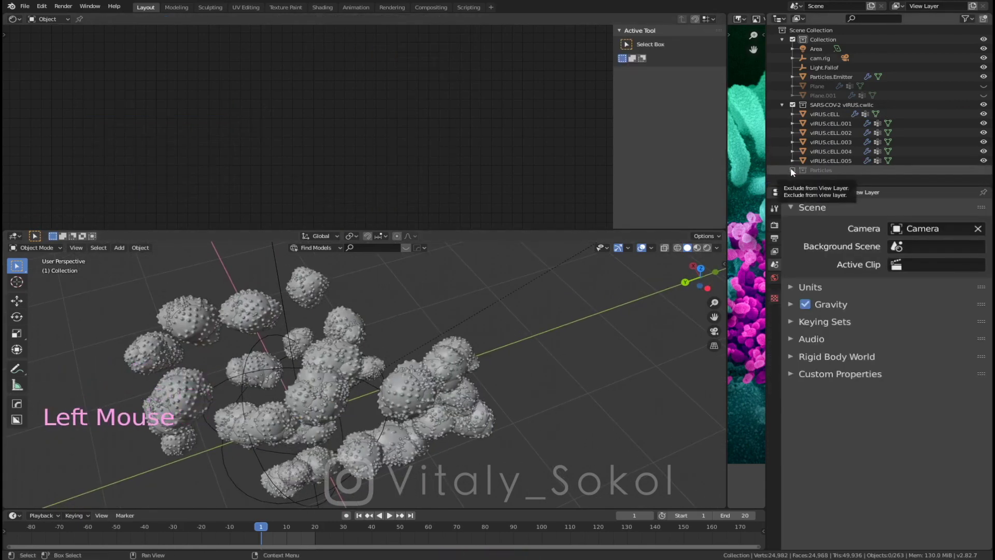
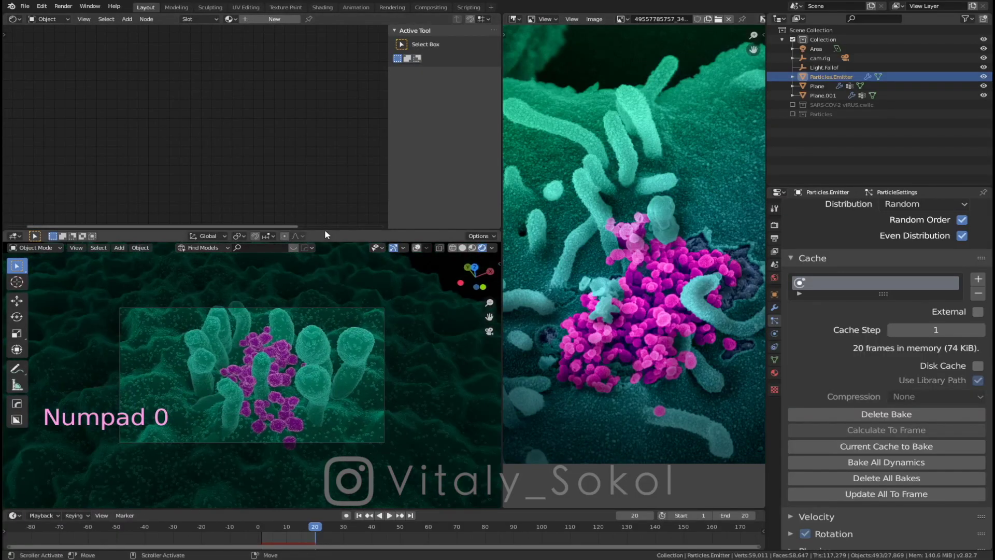
Step: From the front view, select the Light.Fallof empty and move it
left_click(20, 22)
middle_click(243, 130)
key("KP_1")
right_click(196, 92)
middle_click(309, 150)
key("g")
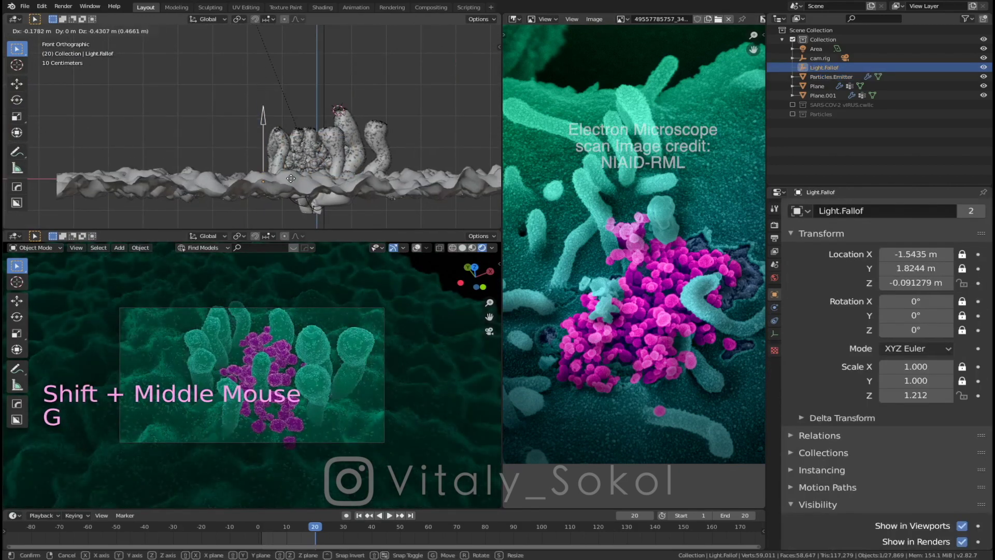
Step: Select the Area light and give it a pale bluish colour at 500 W
right_click(322, 90)
middle_click(343, 198)
middle_click(341, 147)
middle_click(333, 141)
left_click(777, 338)
left_click(904, 259)
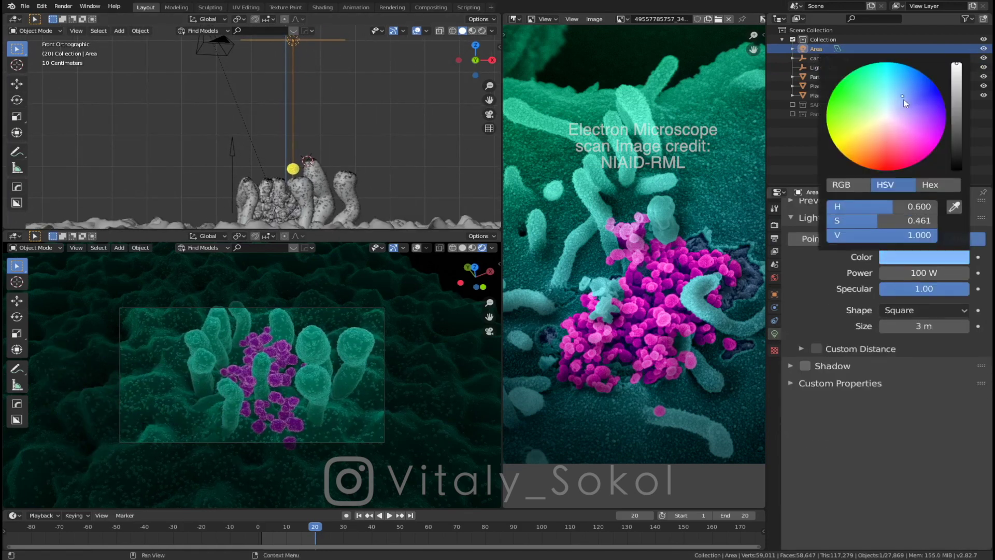
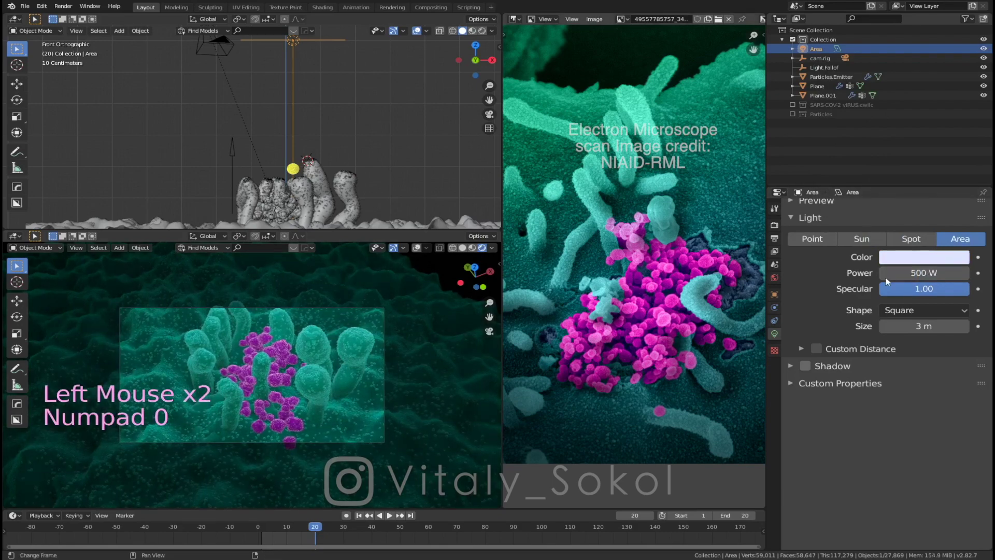
Step: Make the tube Plane the active object, showing its part vertex group
middle_click(356, 342)
middle_click(290, 340)
middle_click(380, 305)
middle_click(364, 396)
right_click(376, 403)
right_click(394, 428)
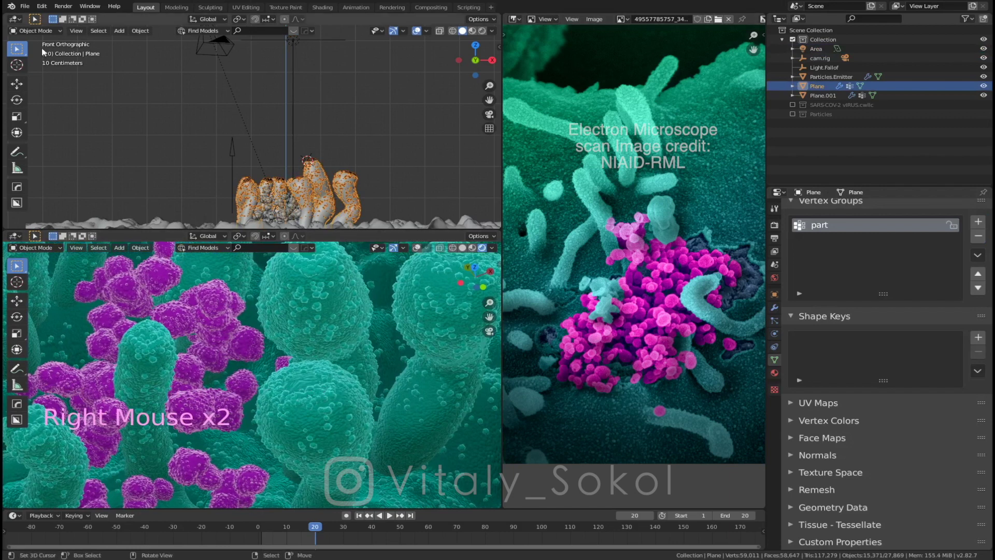
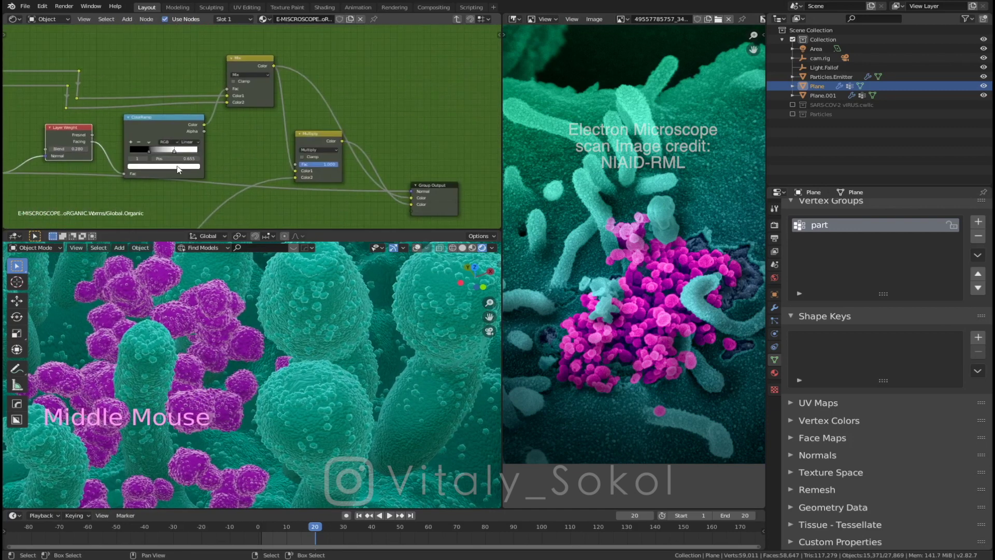
Step: Darken a colour stop of the ColorRamp inside the Global.Organic shader group
left_click(181, 171)
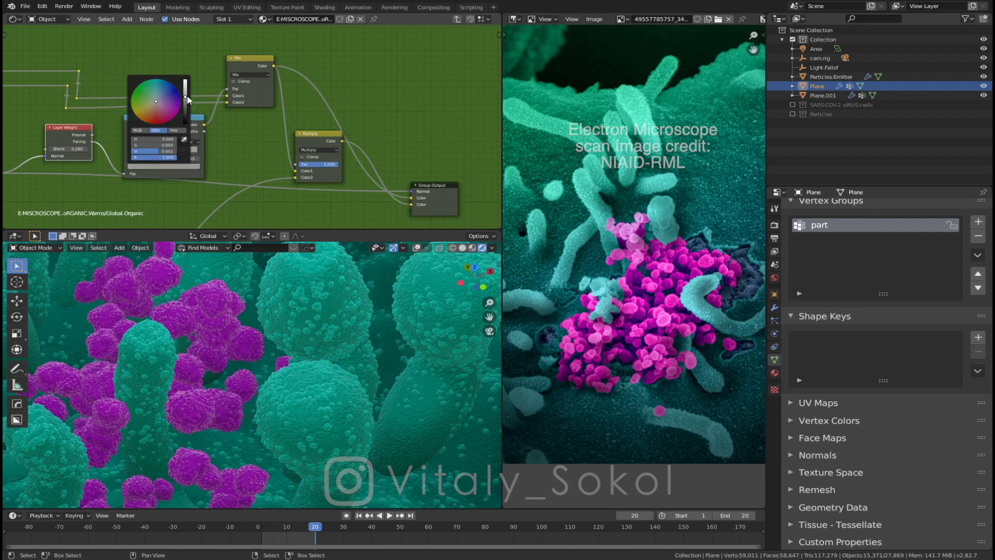
left_click(147, 153)
left_click(150, 165)
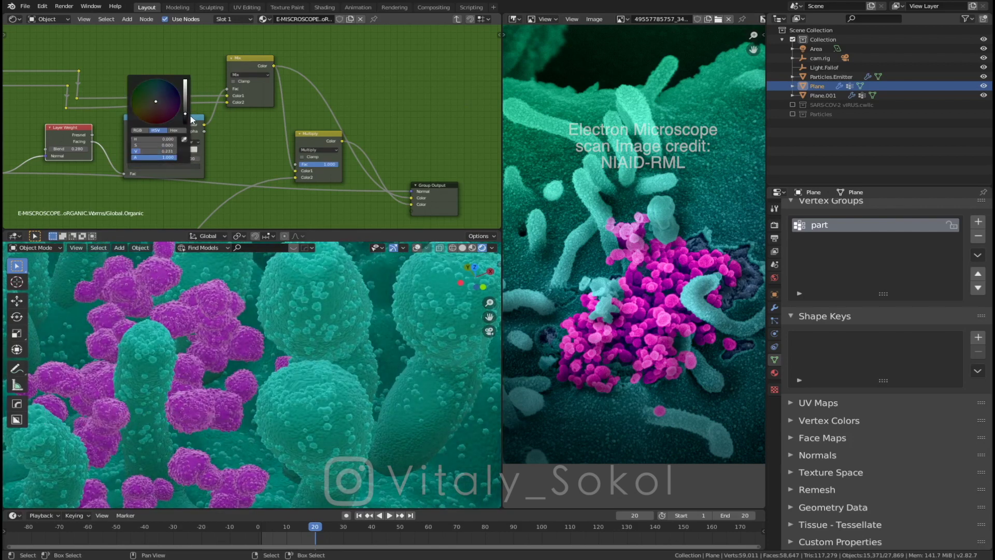
middle_click(234, 164)
Step: Recolour a second ramp stop and shift its position along the ramp
left_click(189, 146)
left_click(147, 147)
left_click(195, 146)
middle_click(172, 124)
left_click(262, 123)
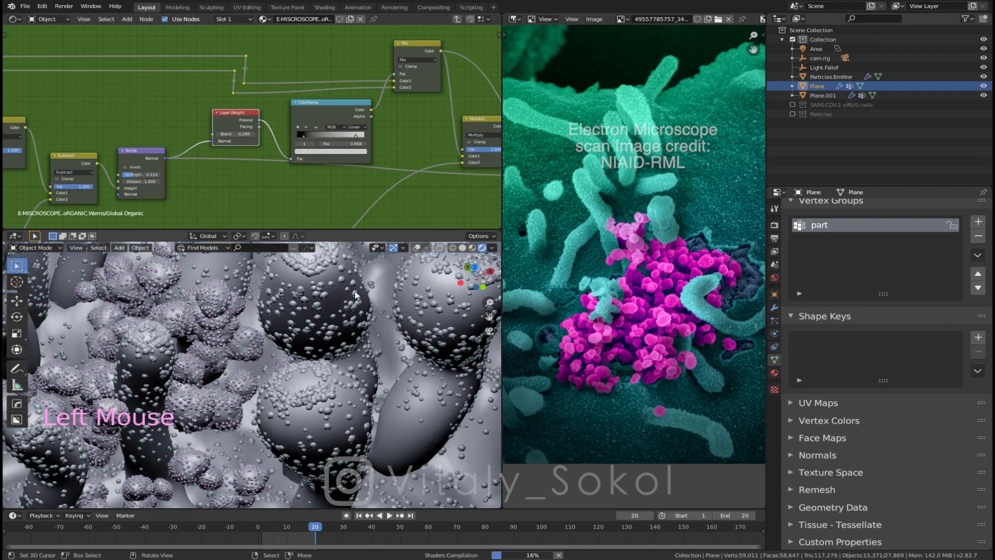
left_click(320, 140)
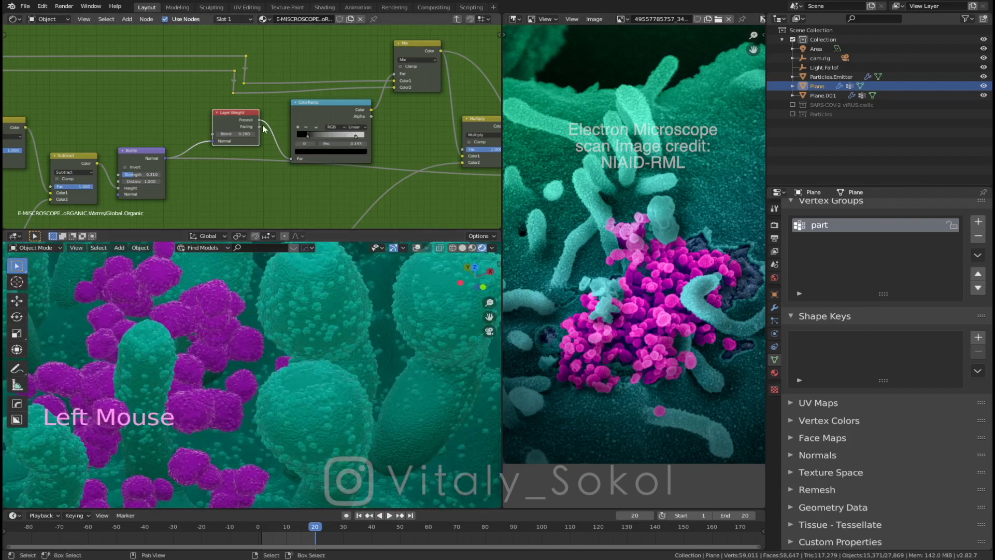
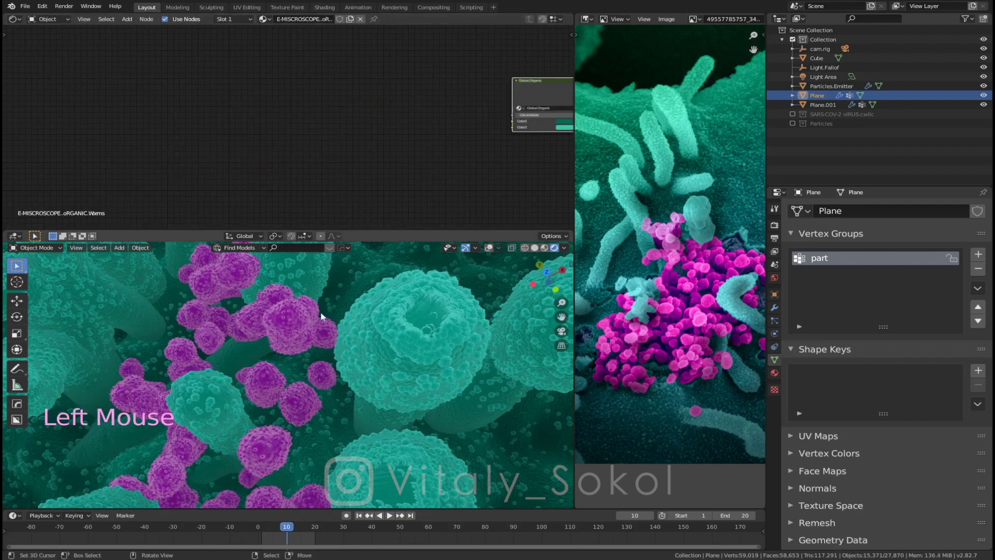
Step: Preview the tubes and virus cluster in the full-window 3D view and return
key("ctrl+Up")
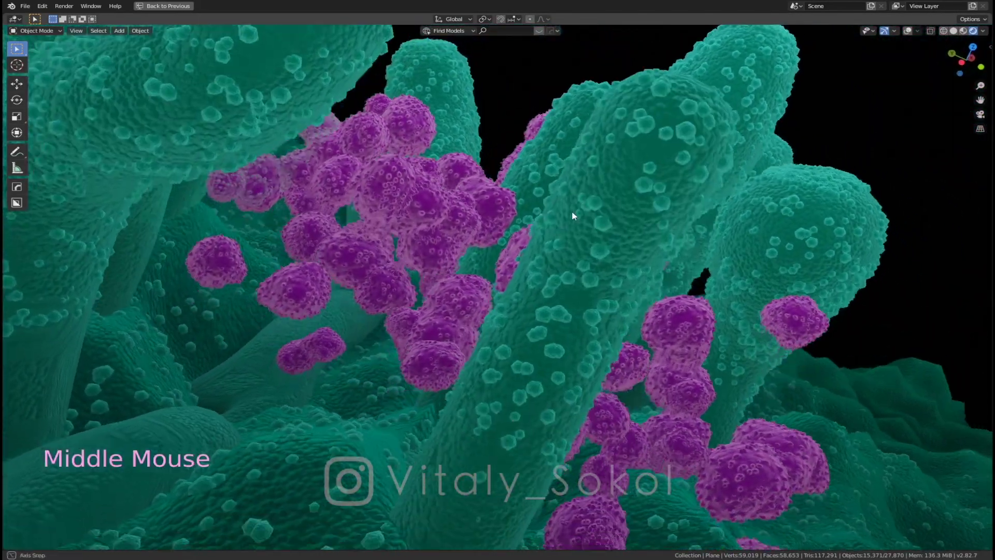
middle_click(618, 278)
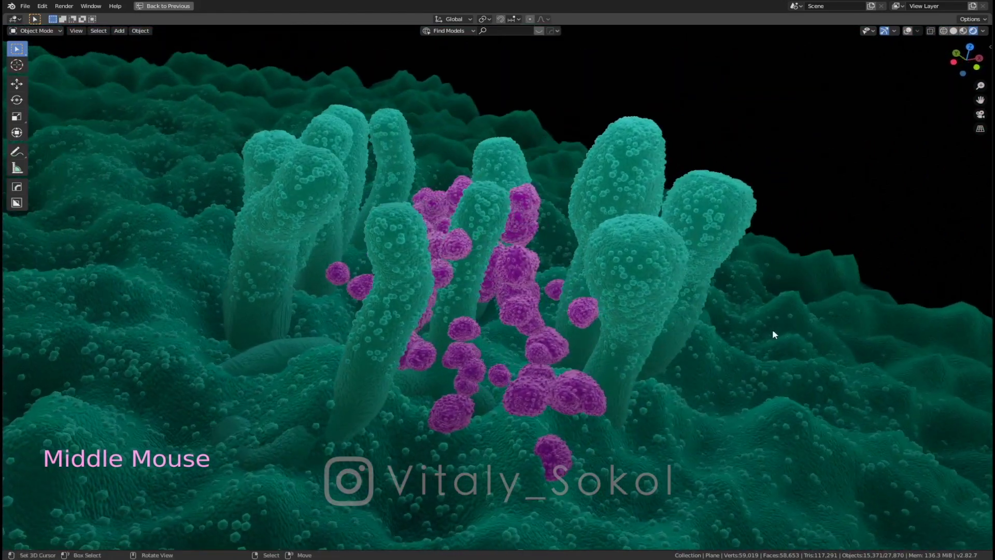
key("w")
right_click(769, 333)
key("w")
right_click(287, 355)
middle_click(380, 335)
middle_click(511, 304)
middle_click(450, 276)
key("ctrl+Up")
Step: Switch to the camera view and frame the whole scene
key("KP_0")
key("KP_0")
key("Home")
key("Home")
left_click(483, 255)
key("Home")
key("KP_0")
key("Home")
key("Page_Up")
Step: Select the Camera and show its lens data, a 50 mm perspective lens with 36 mm sensor
right_click(555, 370)
left_click(811, 397)
left_click(795, 416)
left_click(865, 443)
middle_click(865, 443)
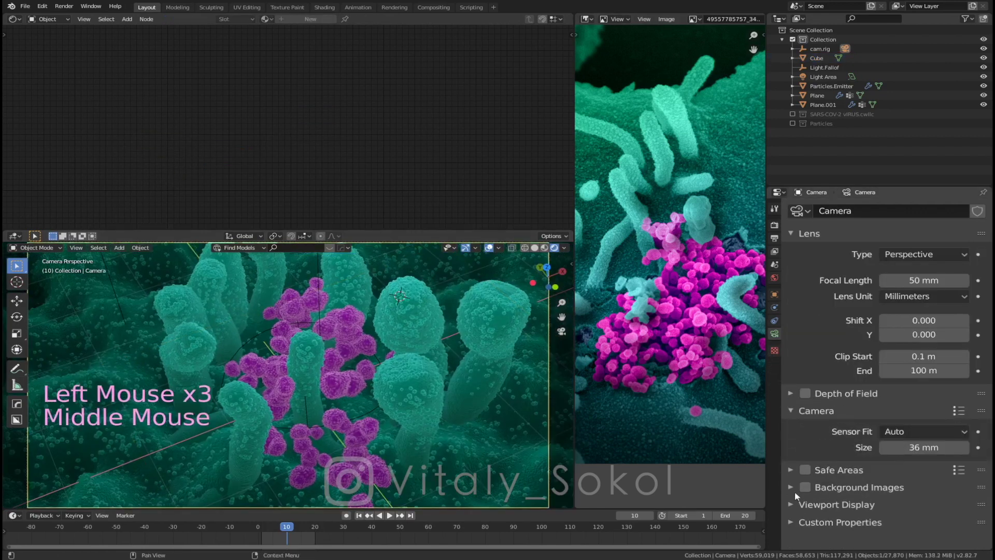
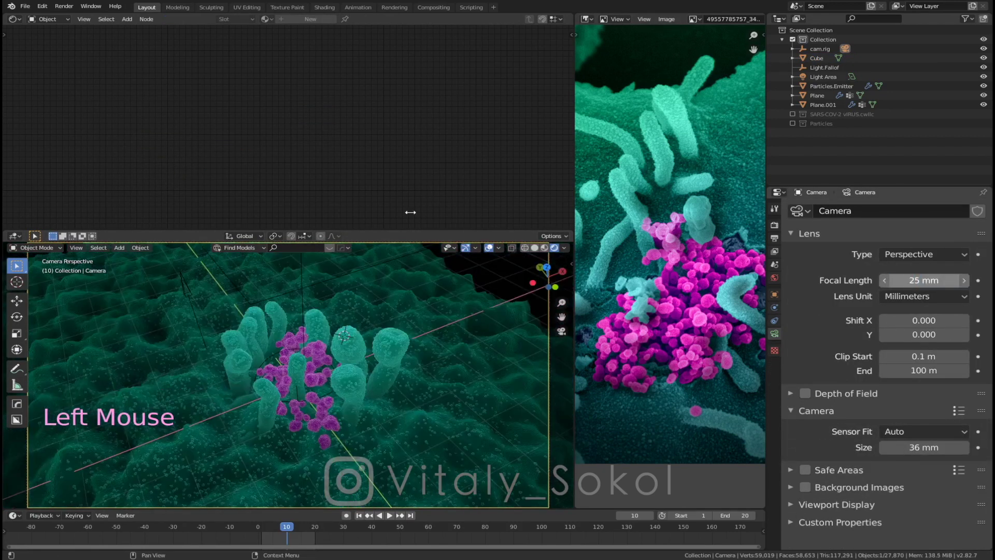
Step: Move the 25 mm camera along its local viewing axis to frame the tubes and virus cluster
key("g")
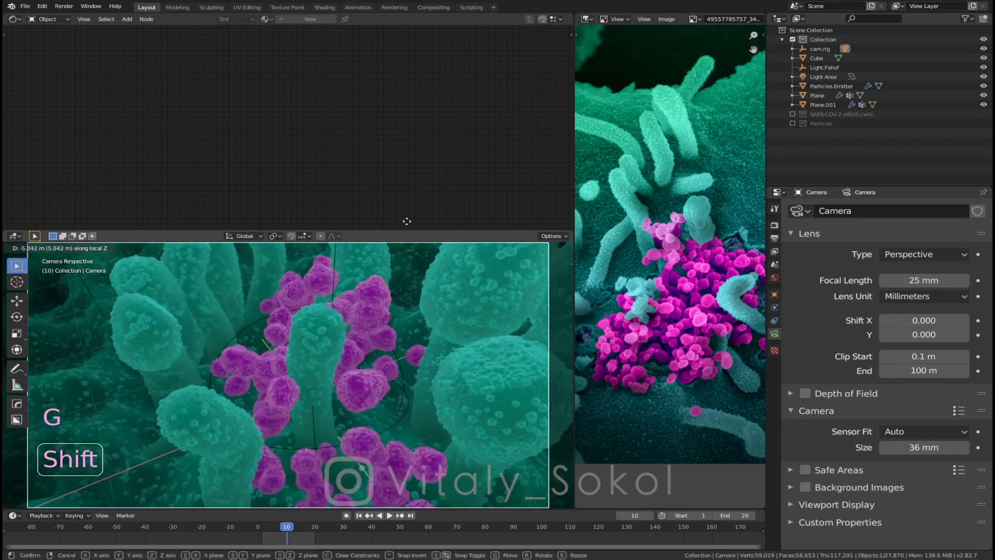
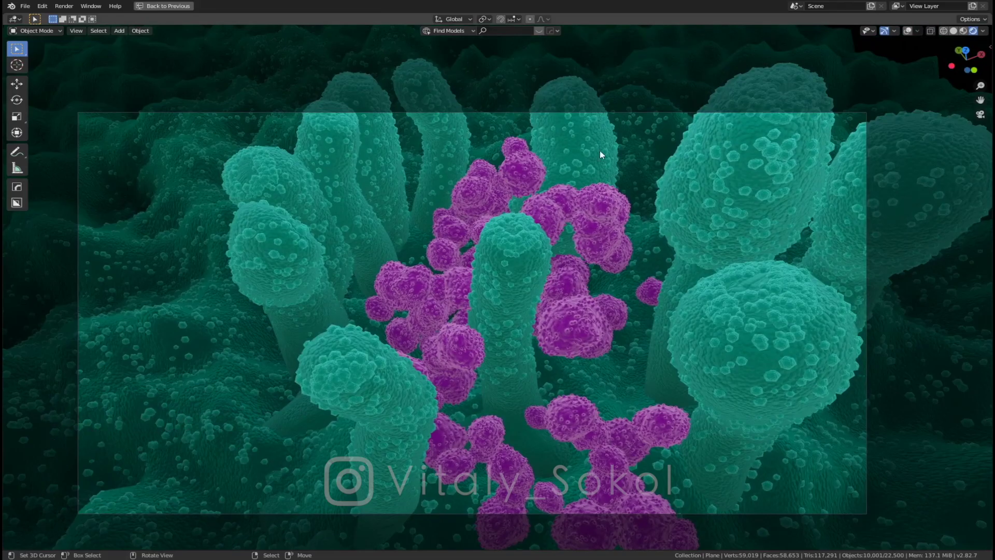
Step: Return from the full-window camera view to set the focal length to 100 mm
key("ctrl+Up")
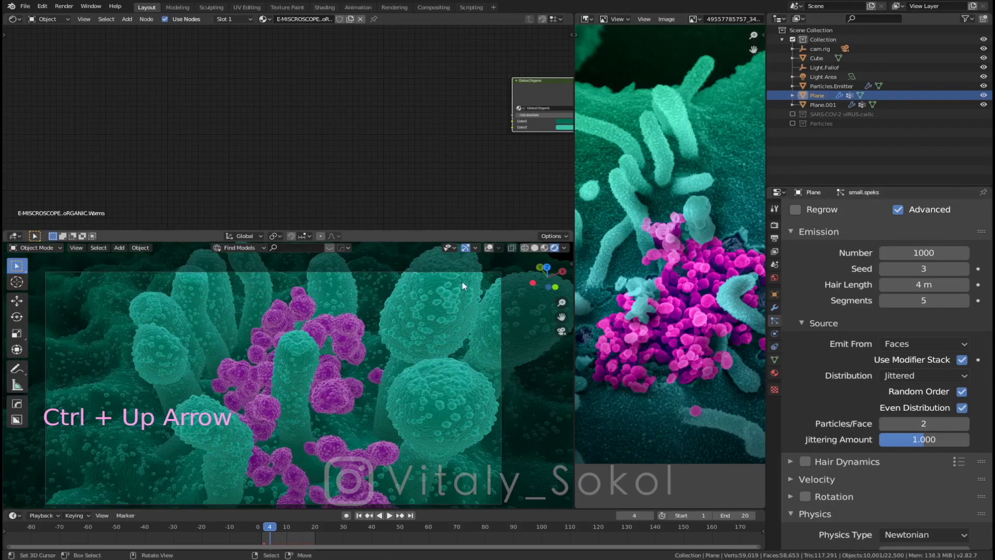
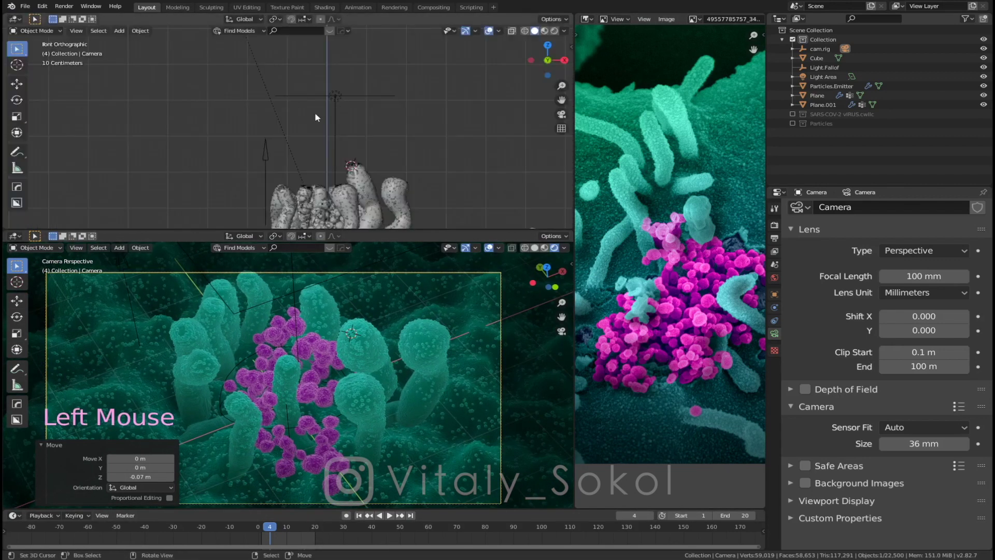
Step: Select the Light.Fallof empty, scale it up and lift it higher above the tube cluster
right_click(273, 155)
key("s")
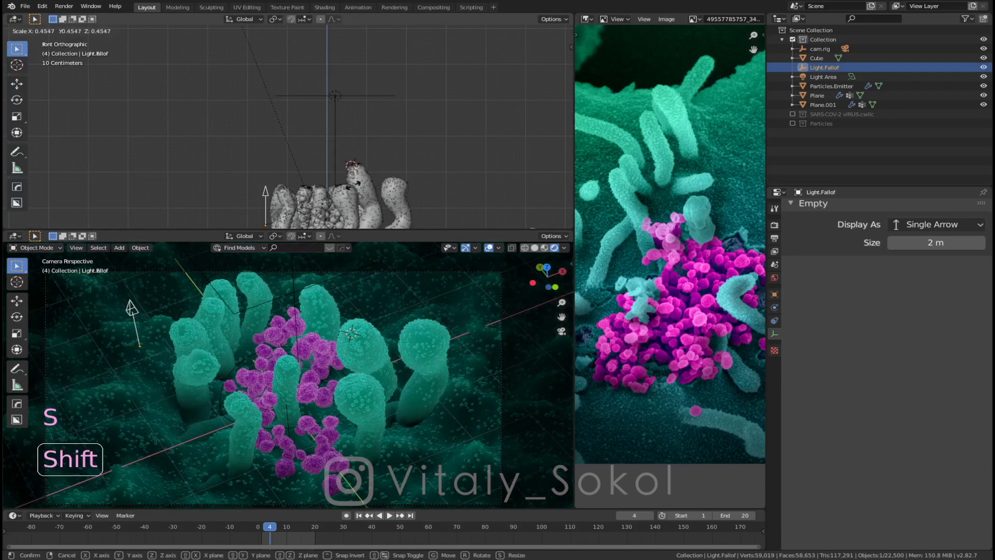
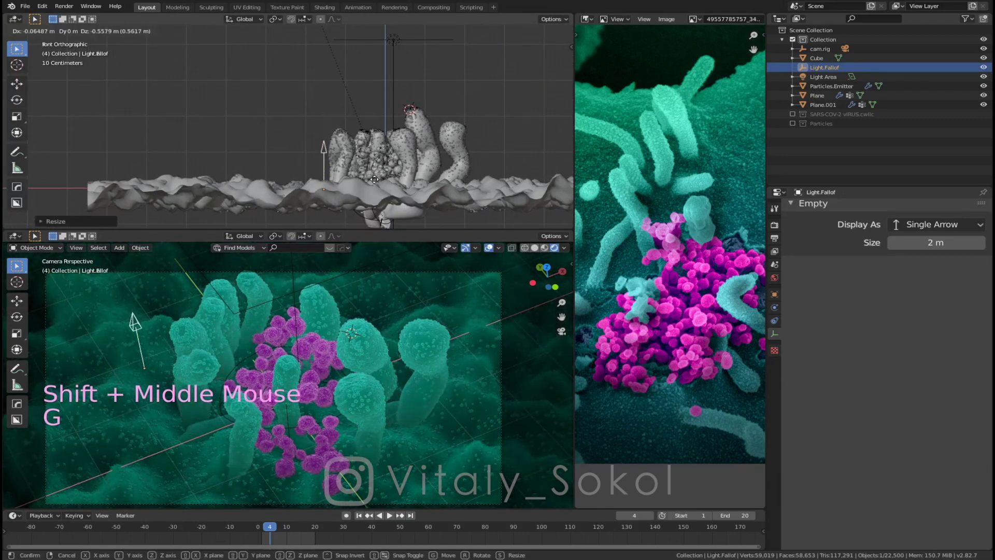
key("s")
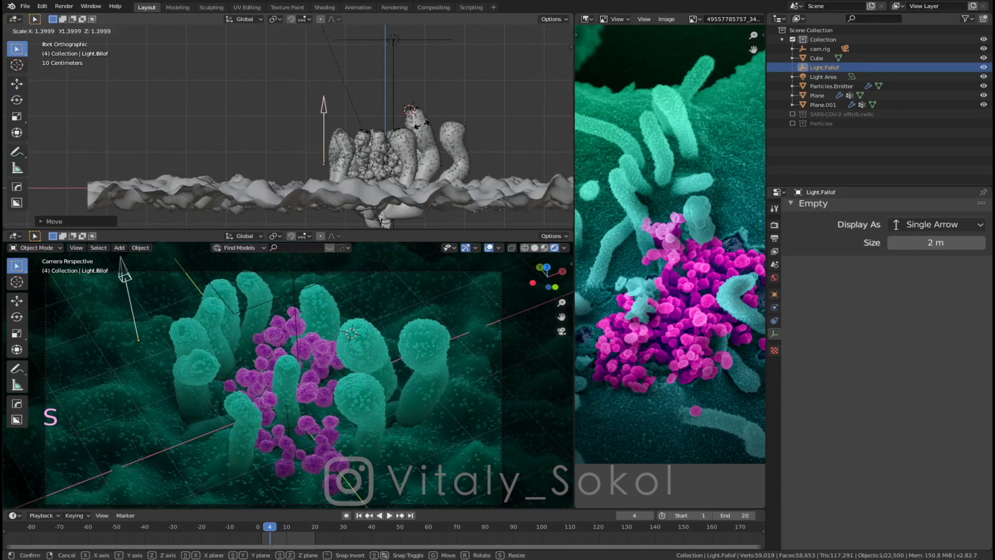
key("g")
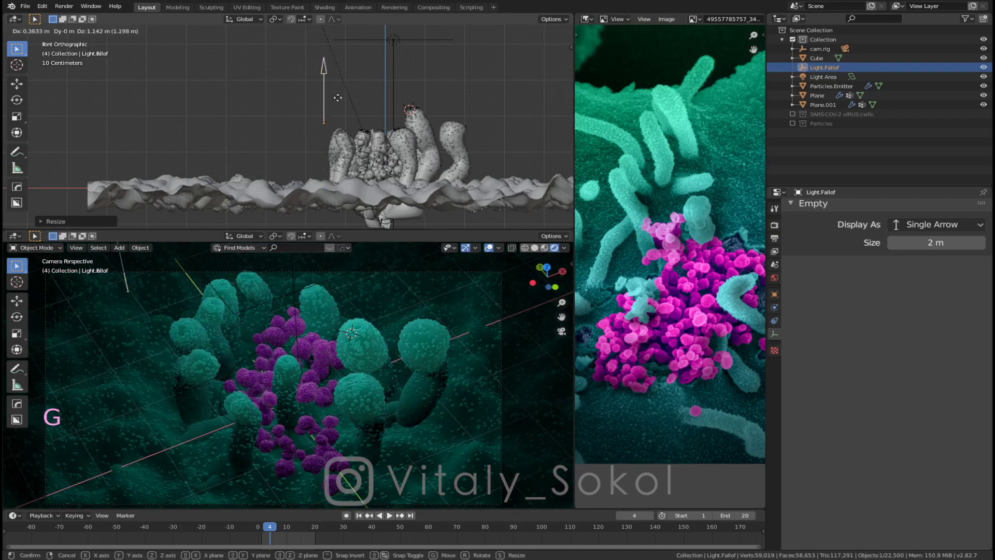
key("r")
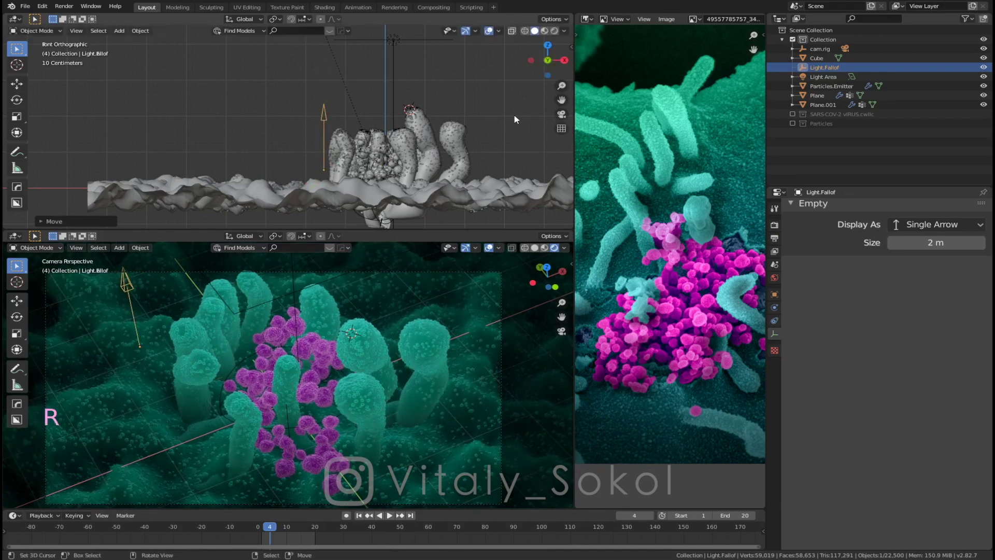
Step: Toggle the sidebar and orbit around the repositioned falloff empty and tubes
key("n")
left_click(551, 108)
key("n")
key("r")
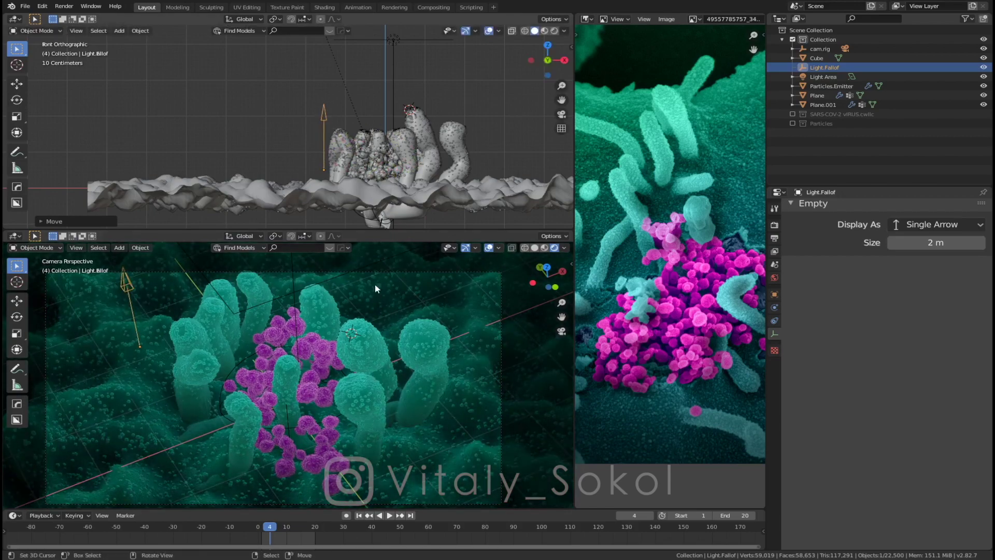
middle_click(345, 345)
middle_click(225, 409)
middle_click(335, 326)
middle_click(346, 309)
middle_click(371, 355)
middle_click(365, 293)
middle_click(376, 349)
Step: Preview the teal tubes around the magenta viruses full-window from above
key("ctrl+Up")
middle_click(554, 249)
middle_click(502, 321)
middle_click(451, 366)
middle_click(528, 261)
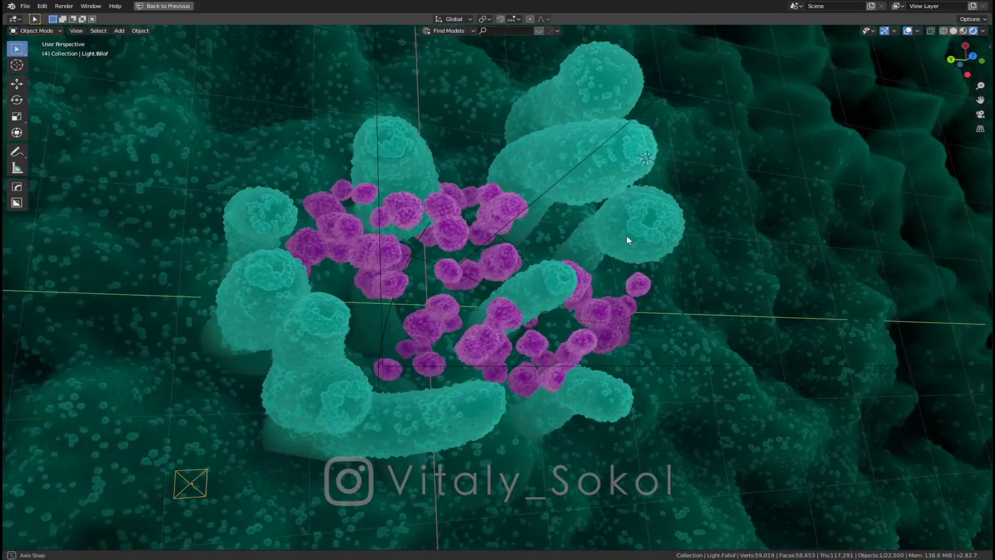